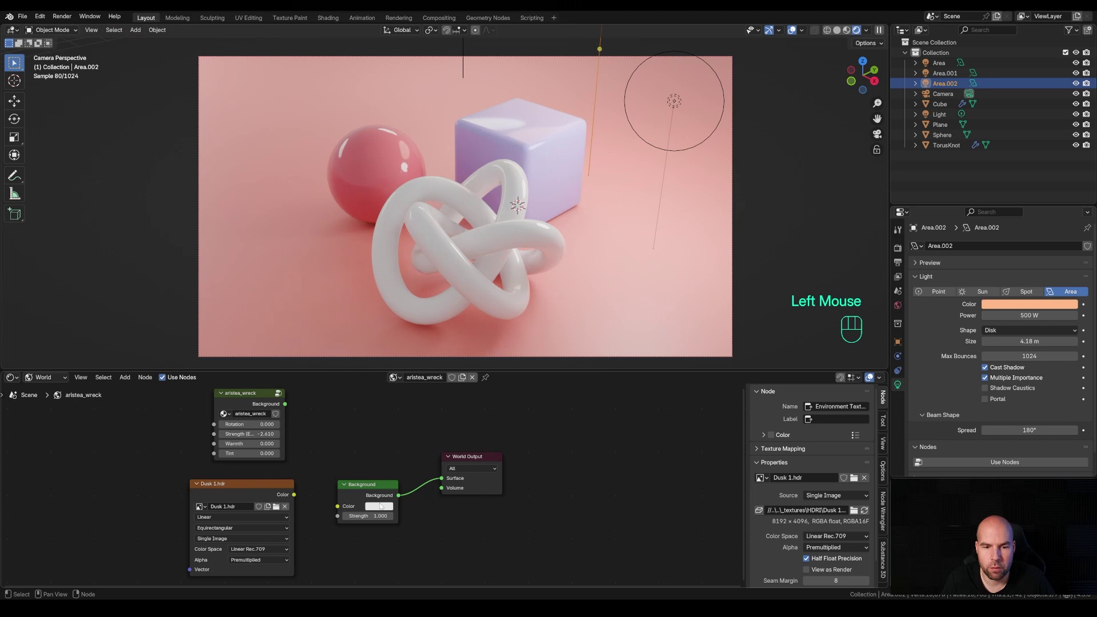
Check the finished render's tinted world background colour before starting a fresh scene
click(381, 509)
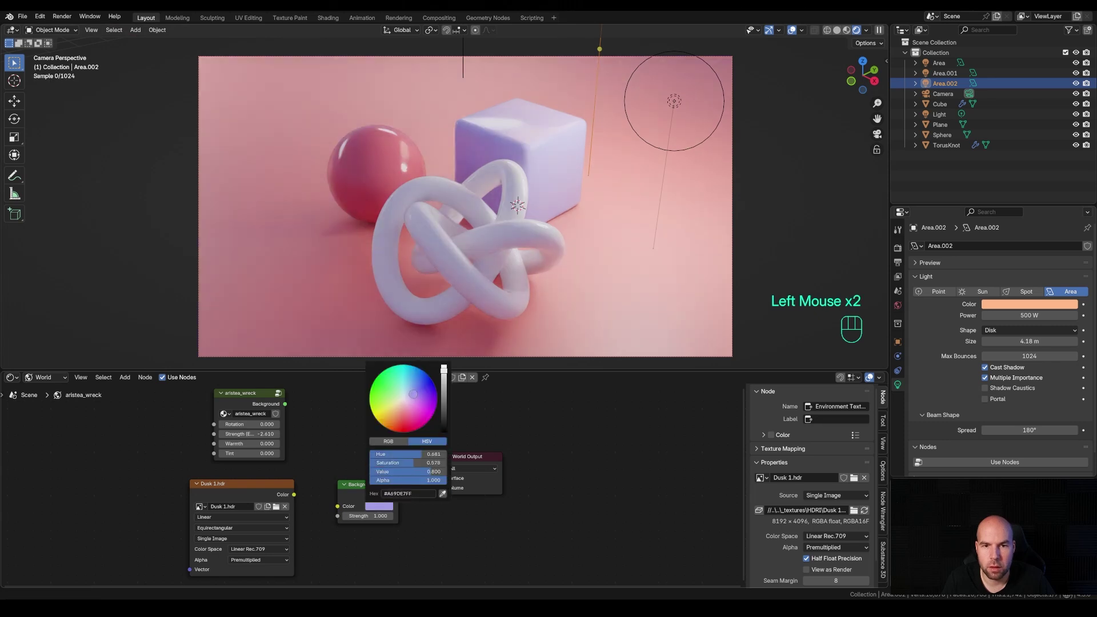
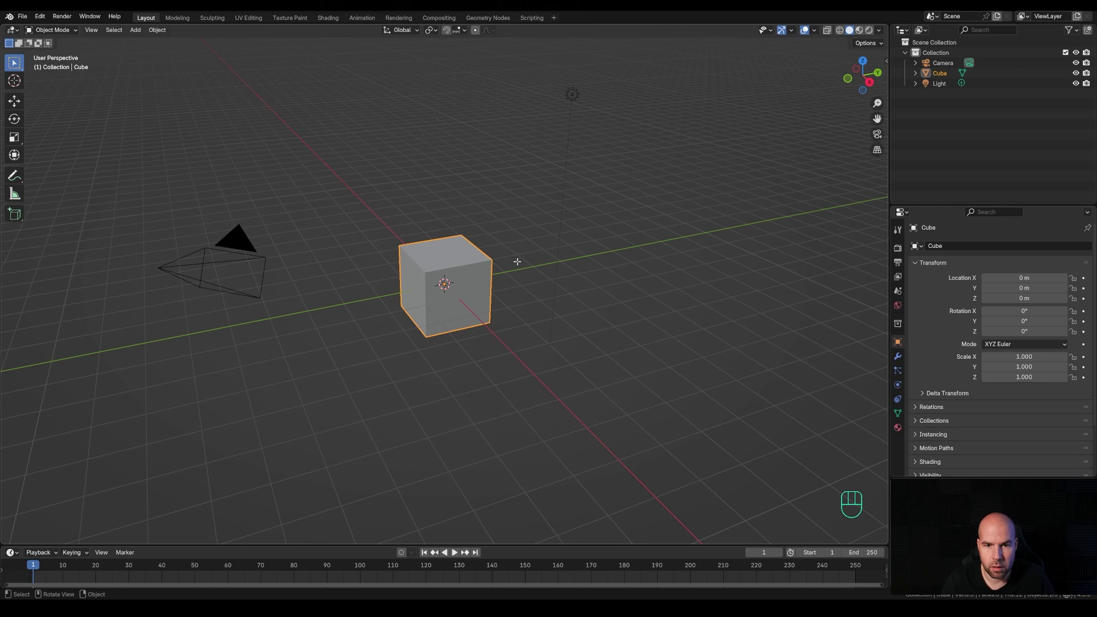
Add a UV sphere to the scene from the Shift+A add menu
key(Tab)
key(g)
key(z)
key(KP_1)
key(KP_Enter)
key(Tab)
key(shift+a)
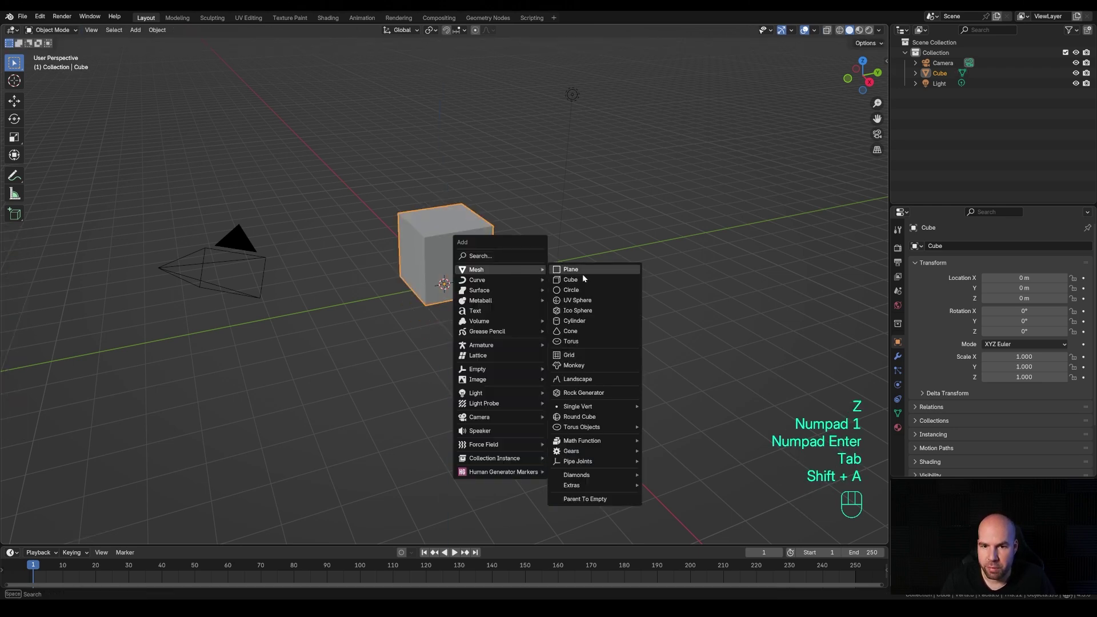
Move the new sphere along the ground to sit beside the cube
key(Tab)
key(g)
key(z)
key(KP_1)
key(KP_Enter)
key(Tab)
key(g)
key(shift+z)
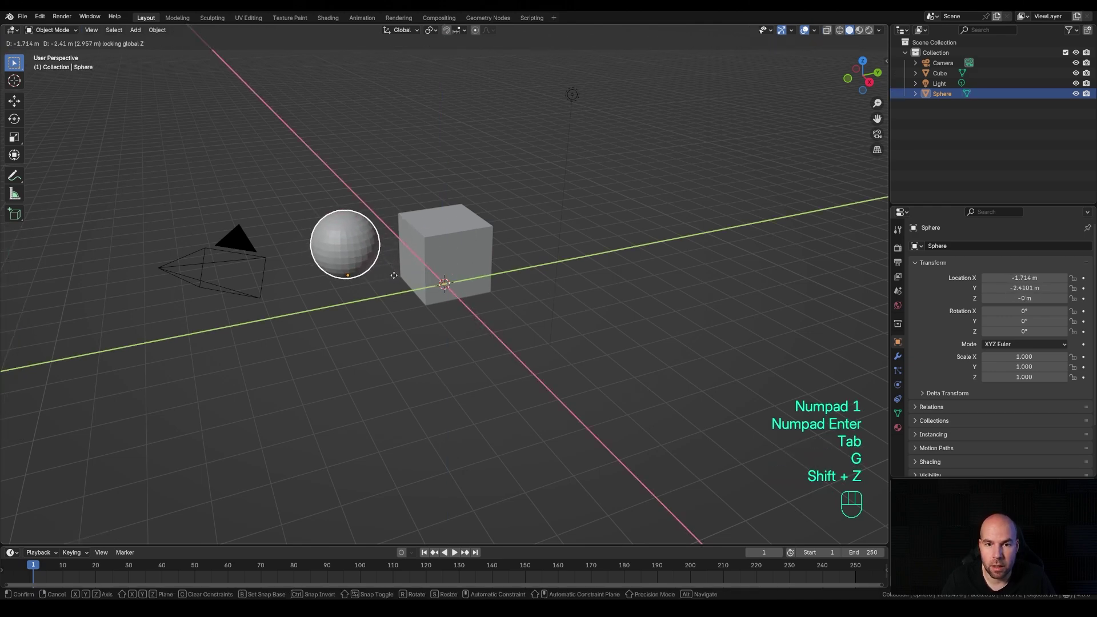
click(397, 278)
Add a torus knot and set it to the more intricate Knot Type 3
key(shift+a)
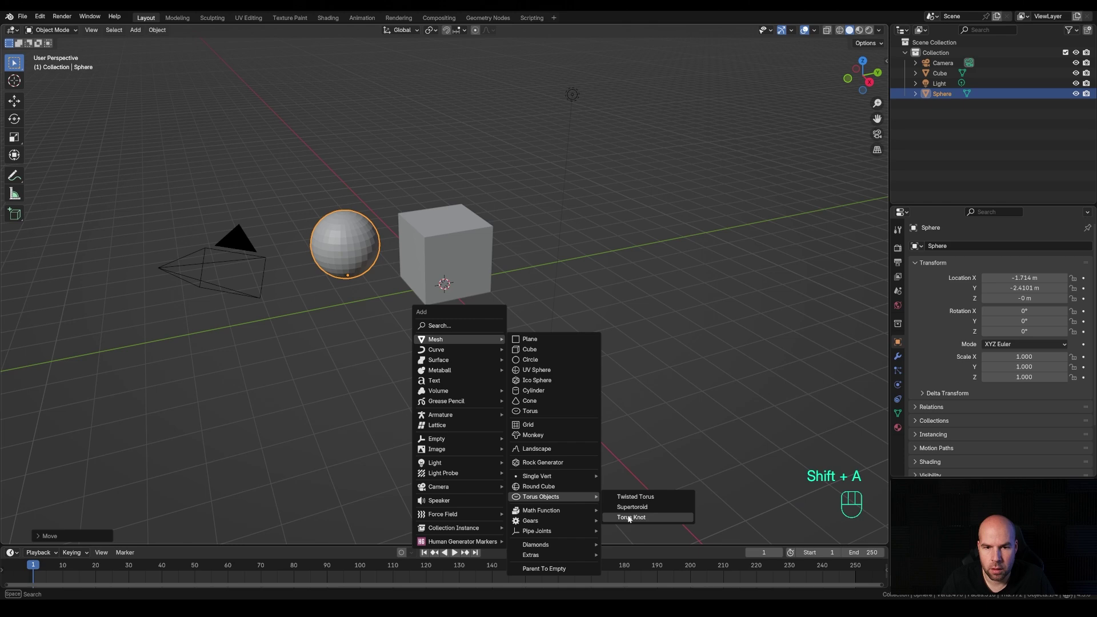
click(69, 535)
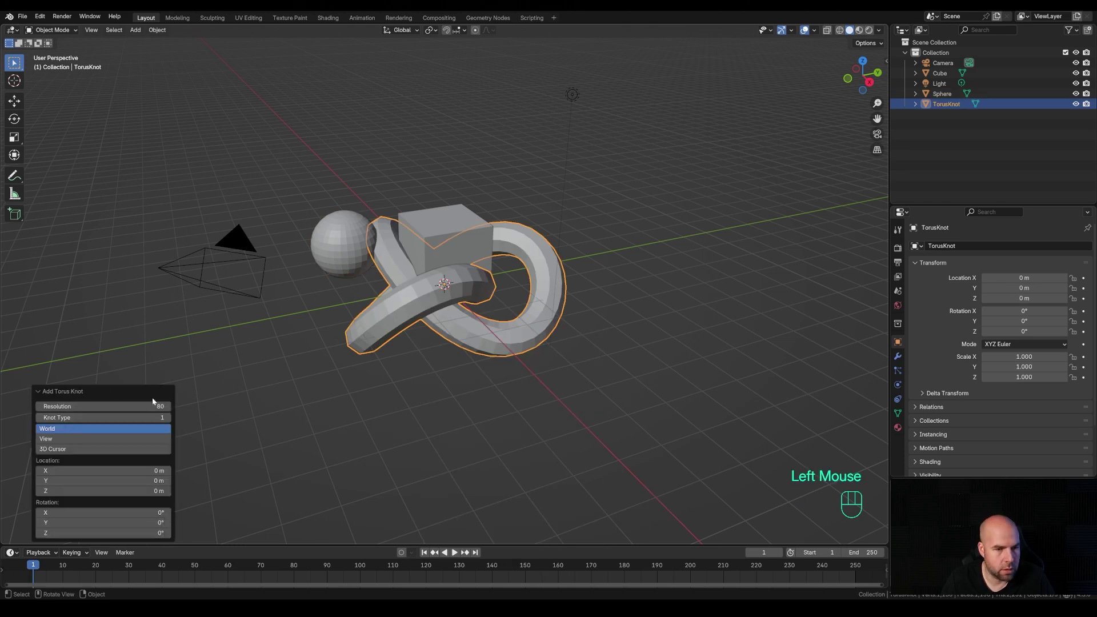
click(166, 422)
click(167, 421)
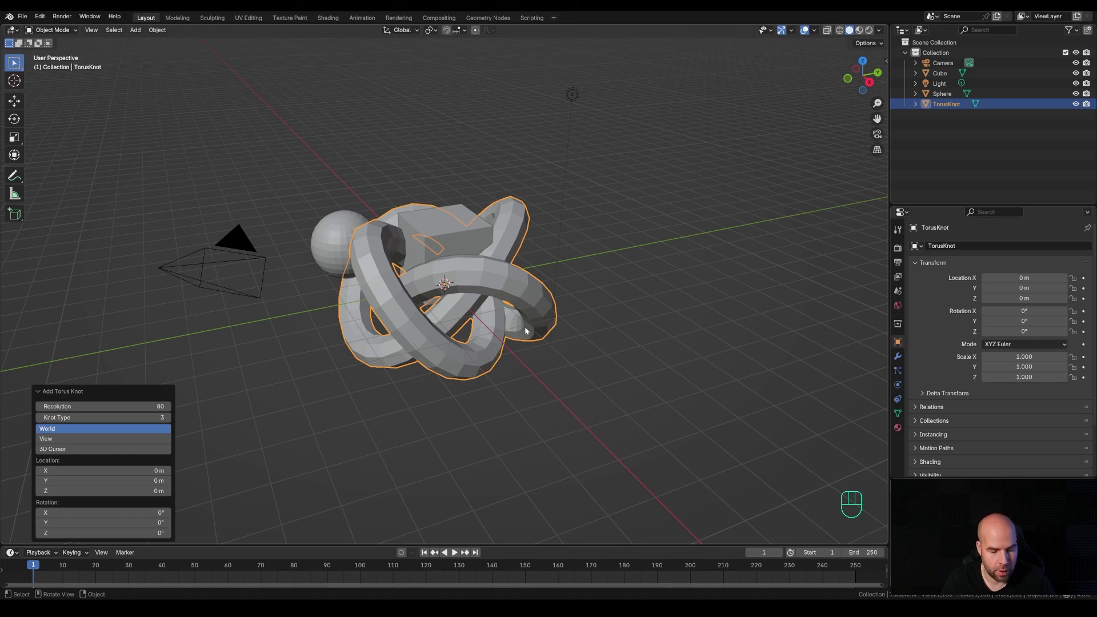
Scale the torus knot to half size and raise it above the ground from the side view
key(KP_3)
key(g)
click(491, 293)
key(s)
click(545, 275)
key(g)
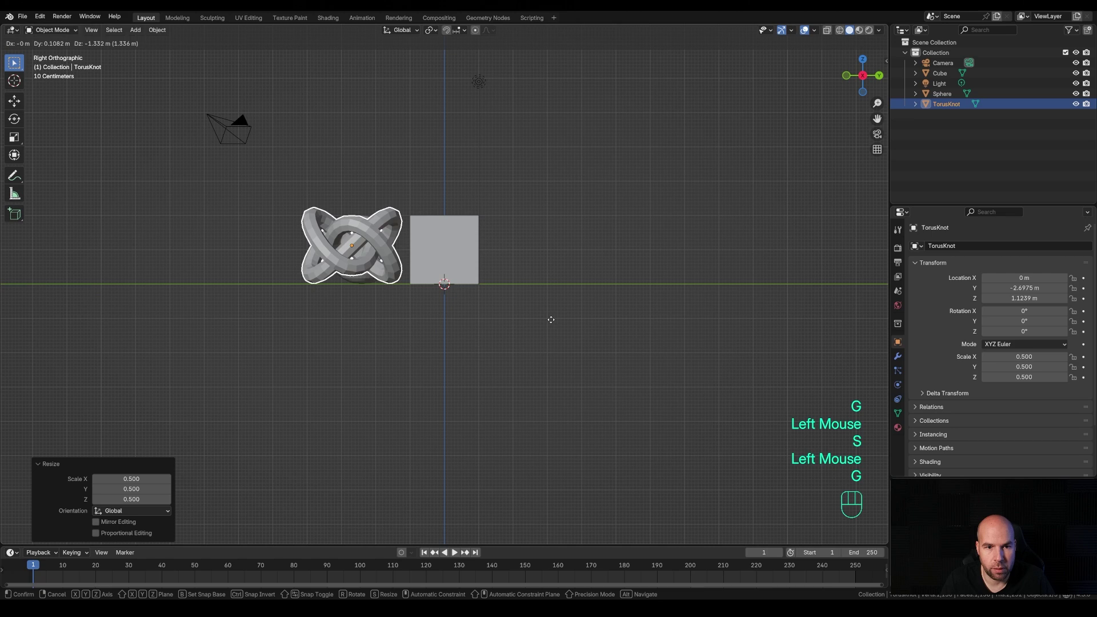
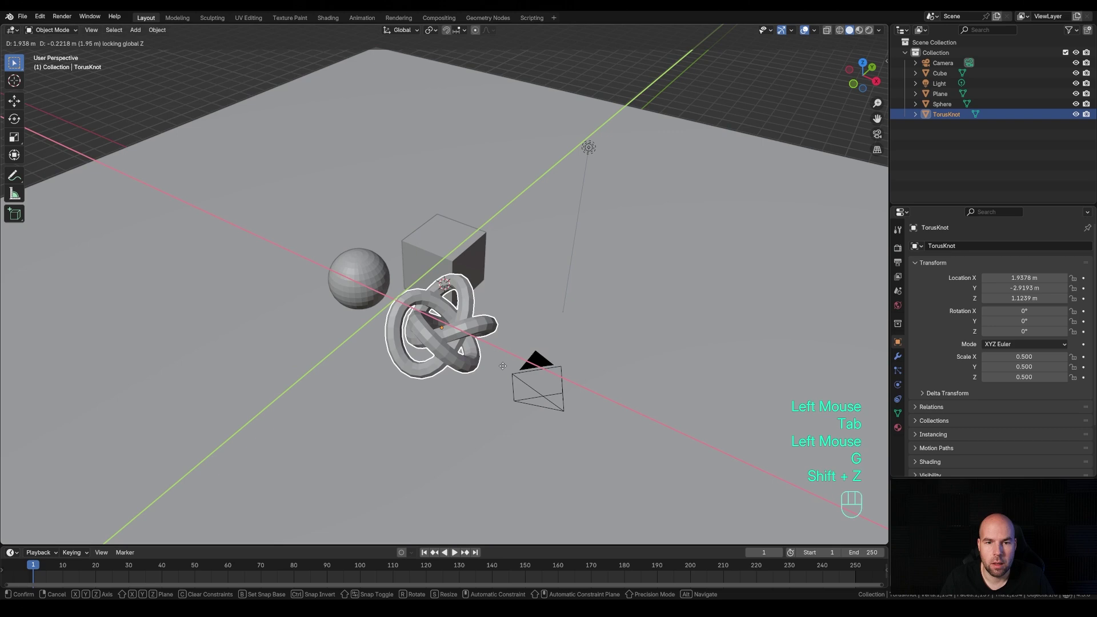
Switch to the camera view and zoom to frame the objects on the ground plane
key(KP_0)
middle_click(579, 279)
scroll(down, 3)
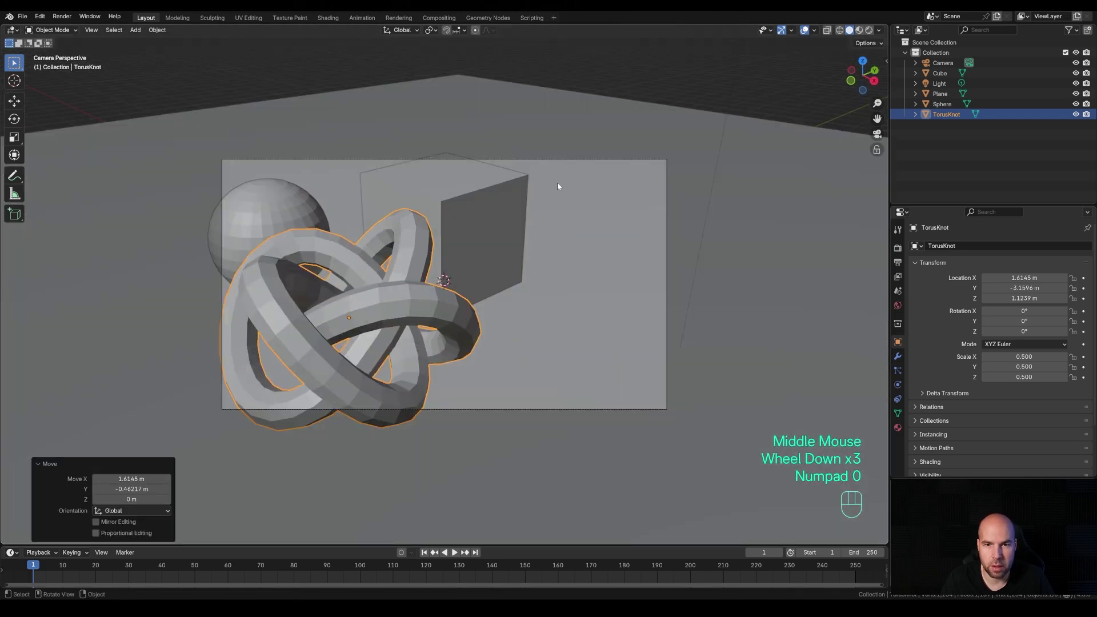
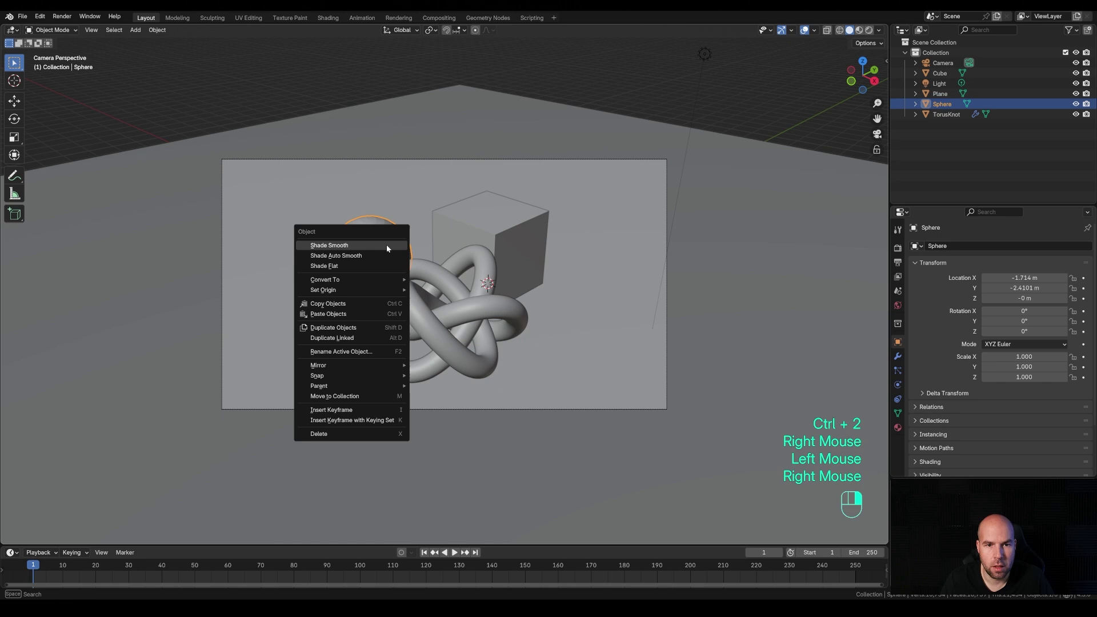
Shade the sphere smooth and raise the cube's Bevel modifier segments for rounder edges
click(527, 238)
click(903, 360)
drag(963, 249, 970, 278)
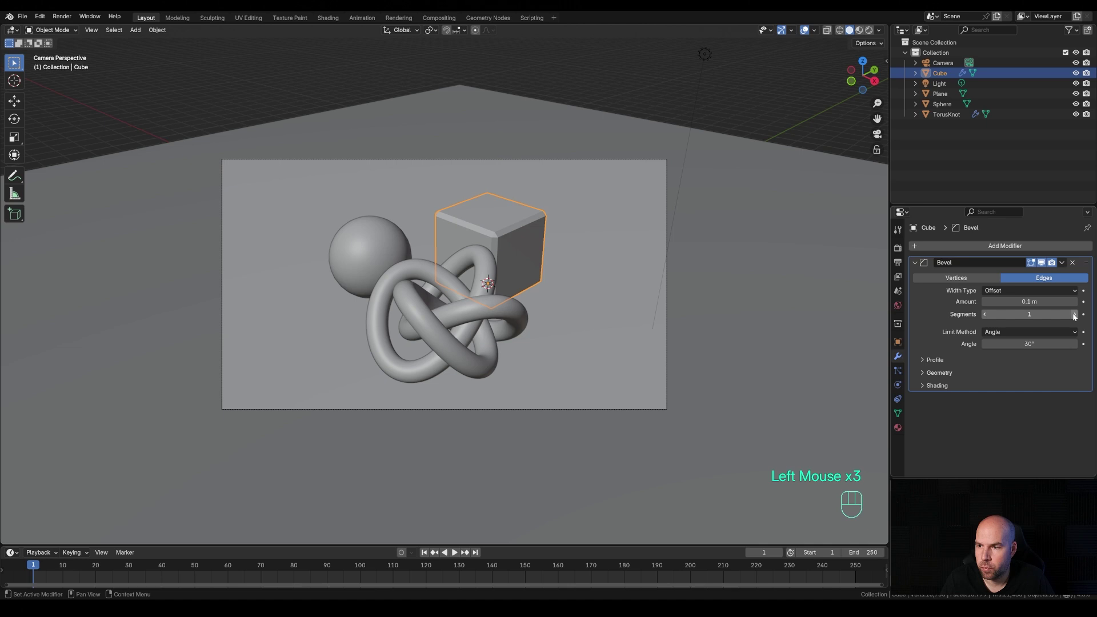
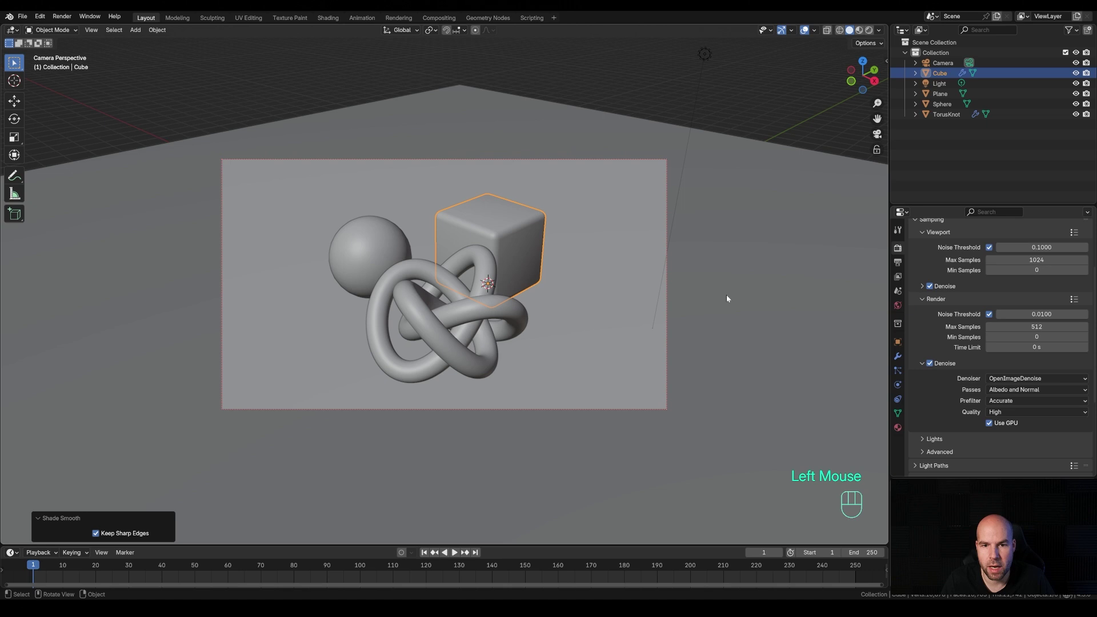
Preview the scene in Rendered shading and move the light to reshape the shadows
key(z)
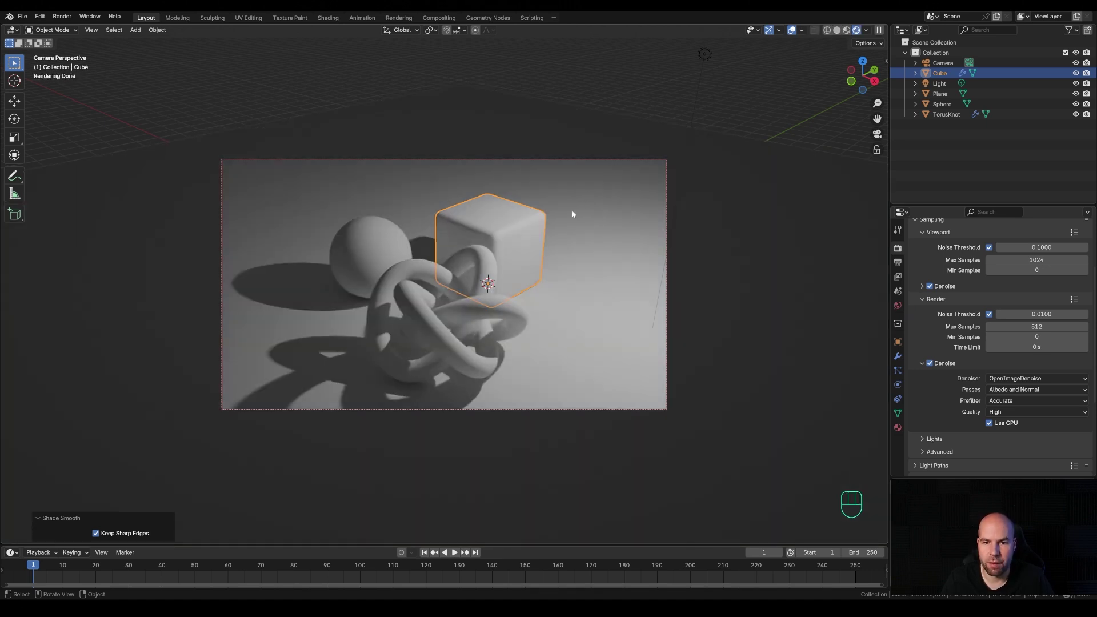
click(710, 58)
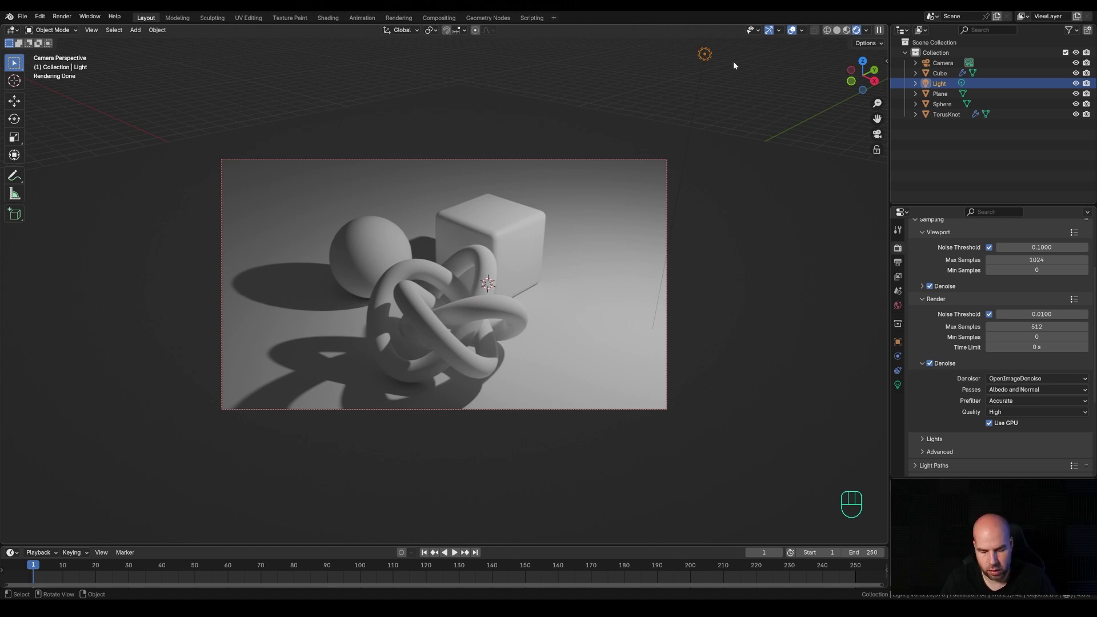
key(g)
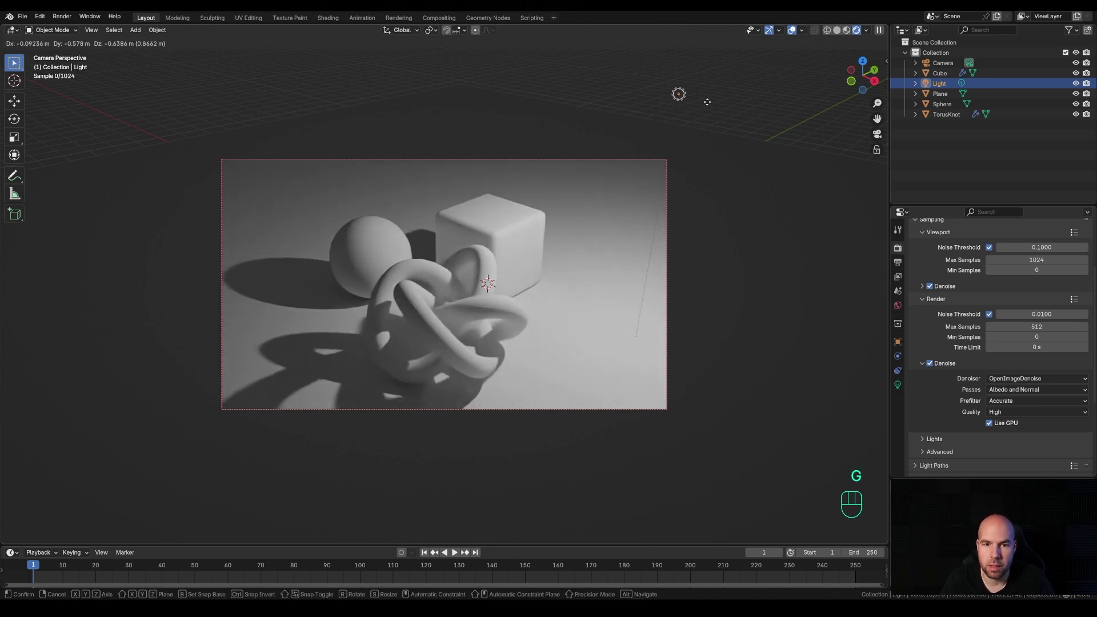
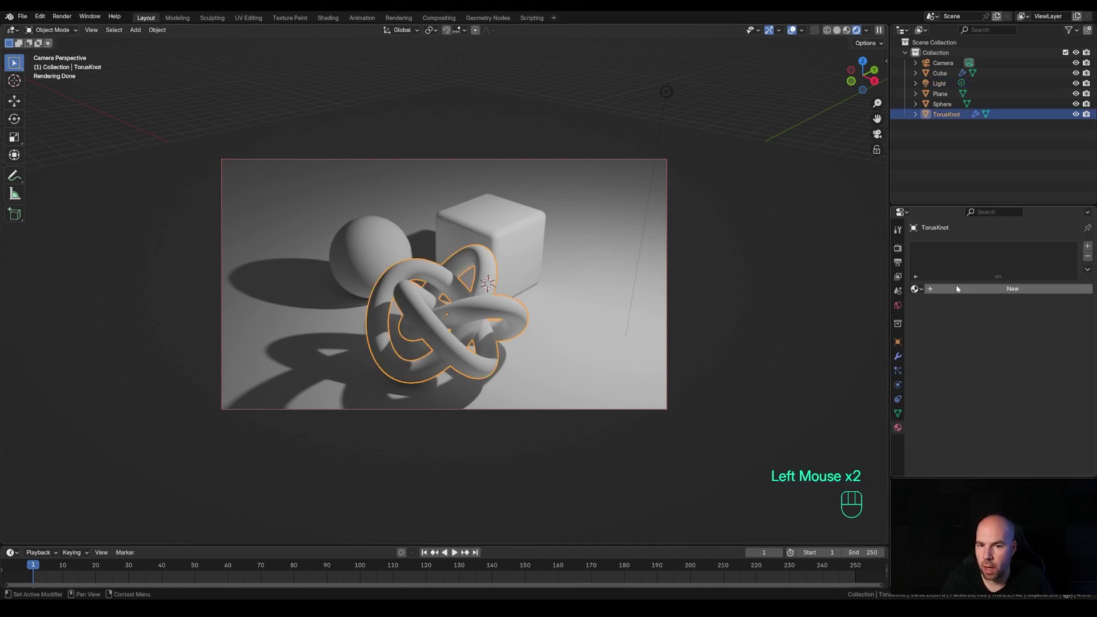
Give the torus knot a new material with Metallic 1 and Roughness about 0.03 for chrome reflections
key(ctrl+z)
click(992, 298)
click(994, 294)
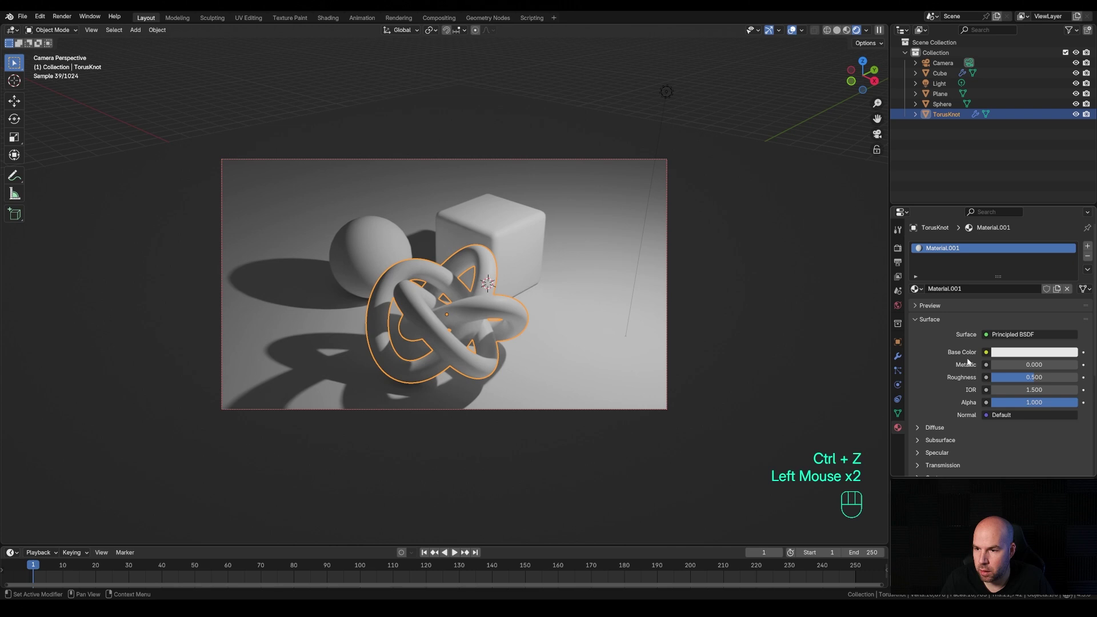
click(1019, 367)
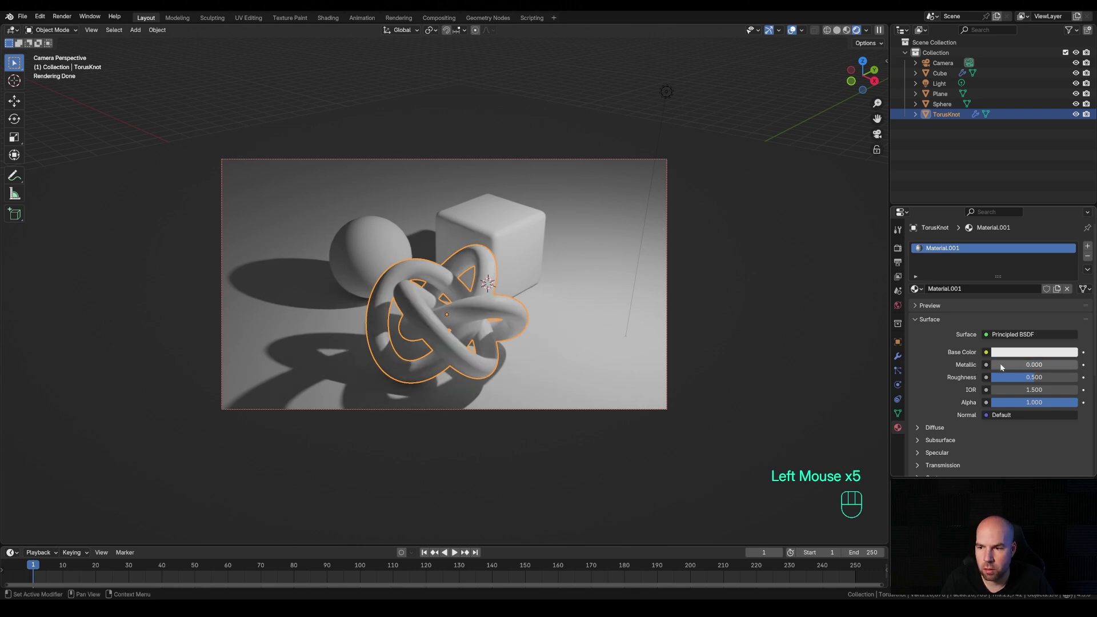
click(1004, 366)
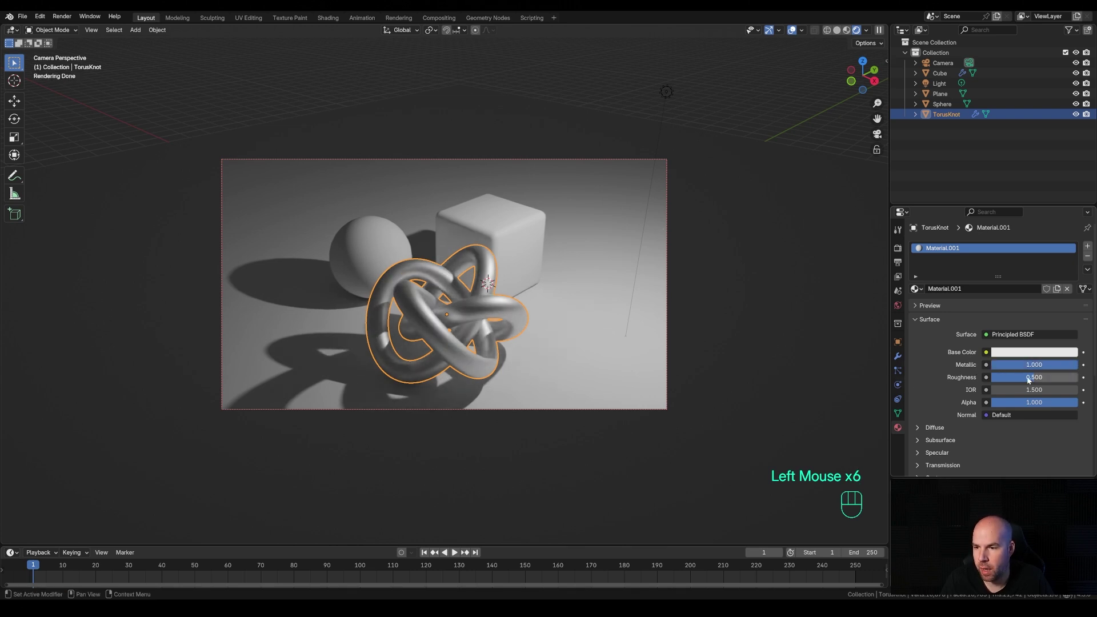
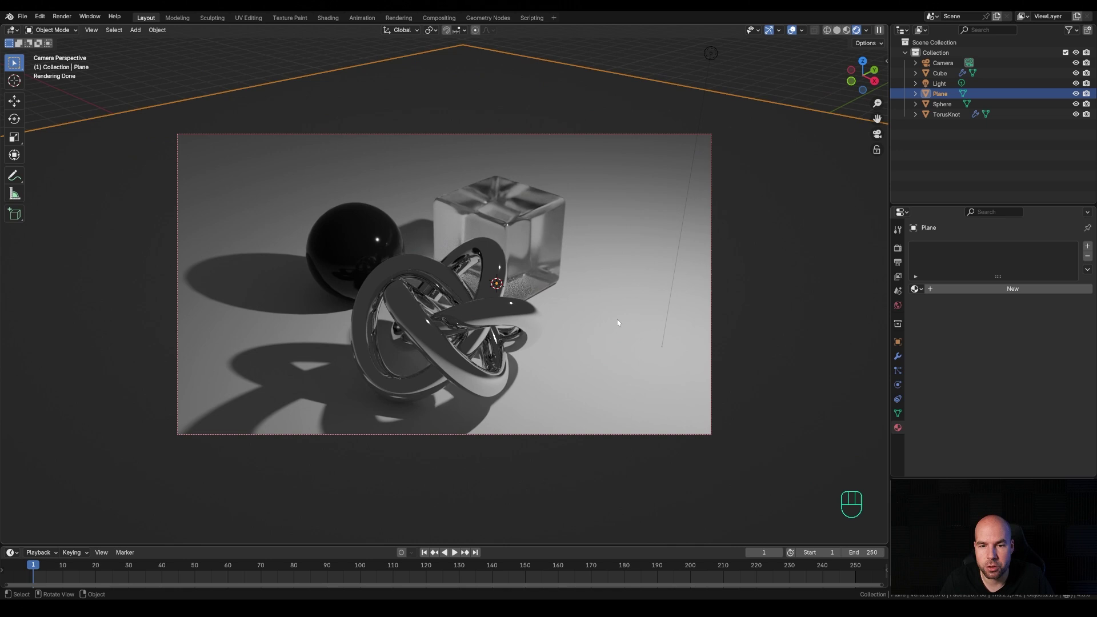
Clear the selection and zoom and pan the camera-view render preview showing all three materials
click(454, 350)
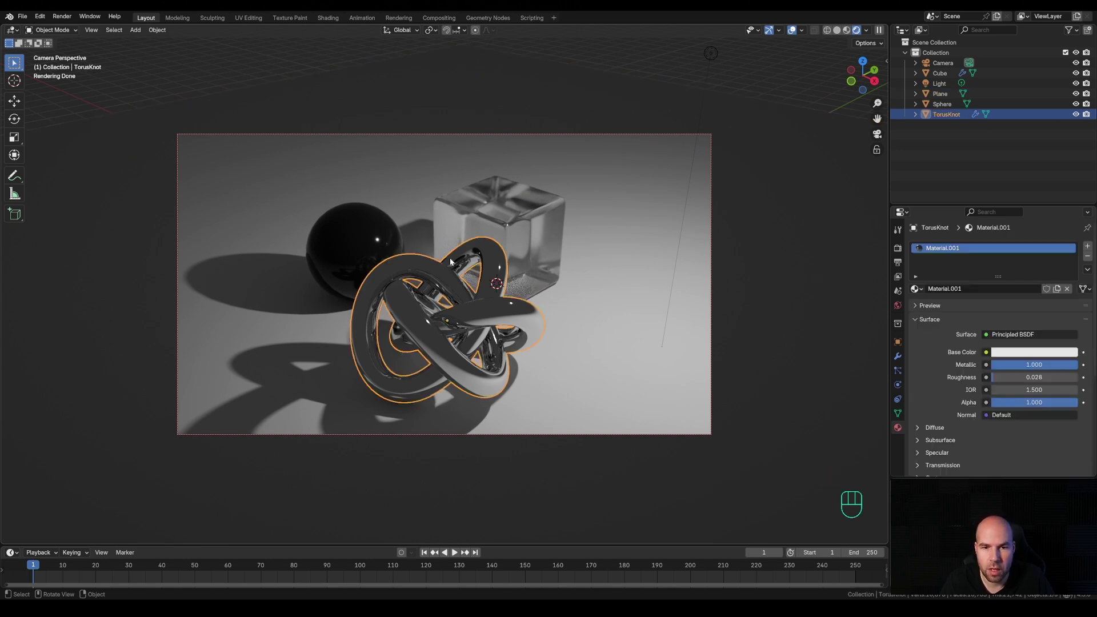
click(678, 69)
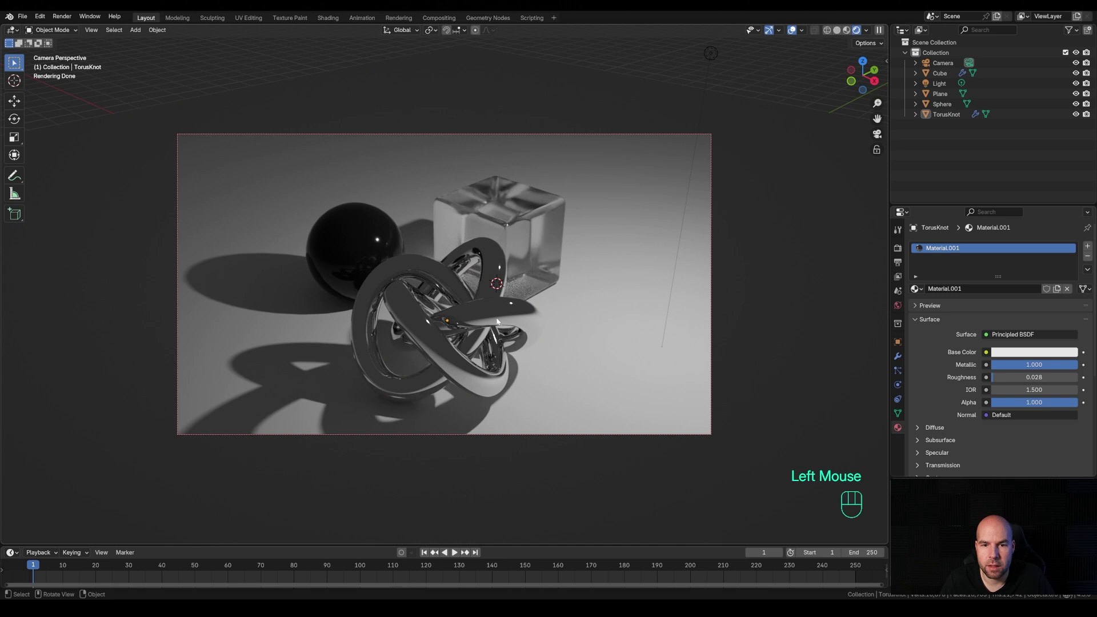
scroll(down, 3)
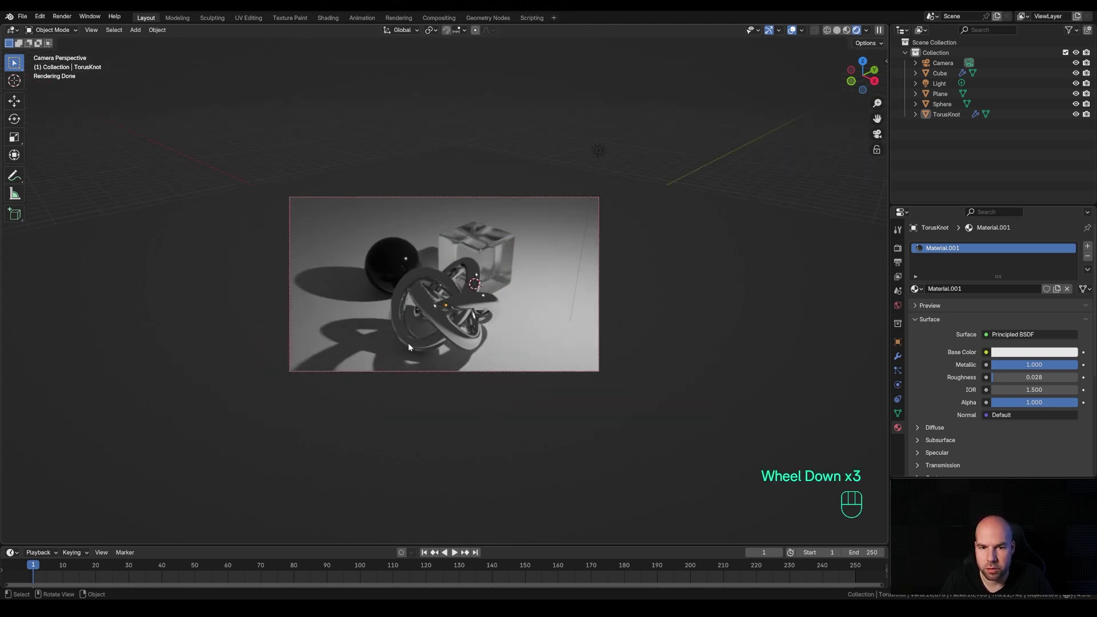
scroll(up, 3)
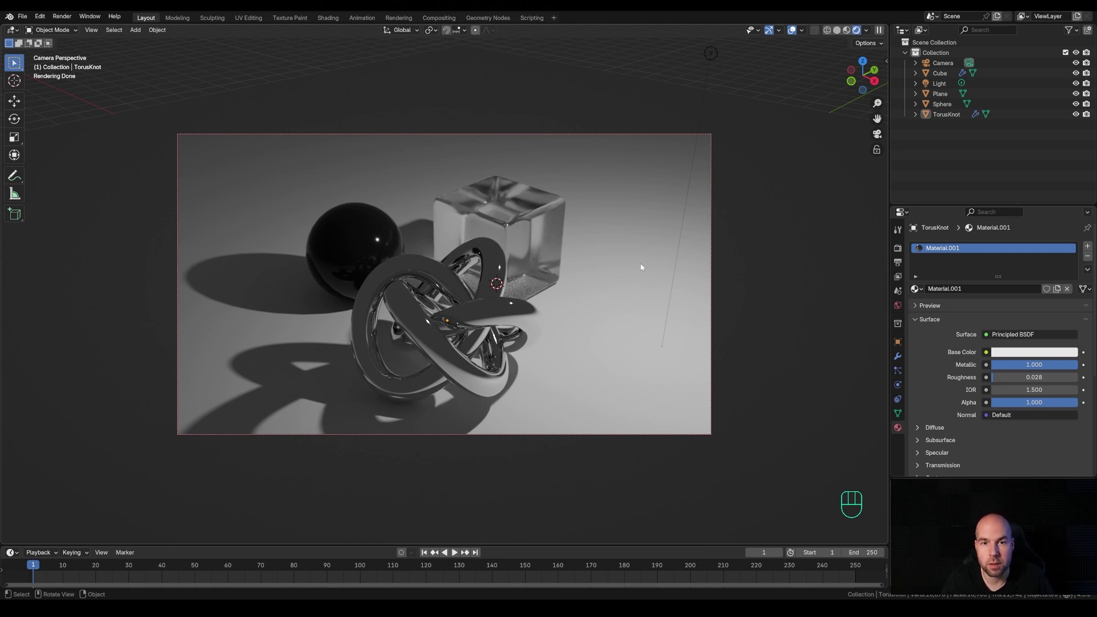
scroll(down, 3)
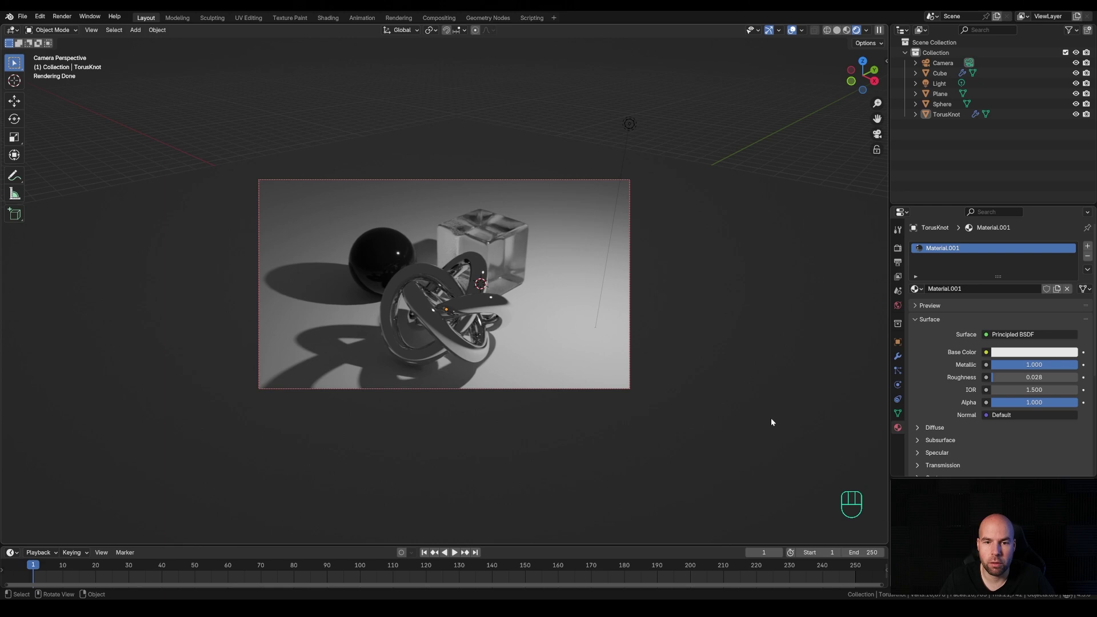
drag(545, 393, 512, 387)
key(KP_0)
scroll(up, 3)
scroll(down, 3)
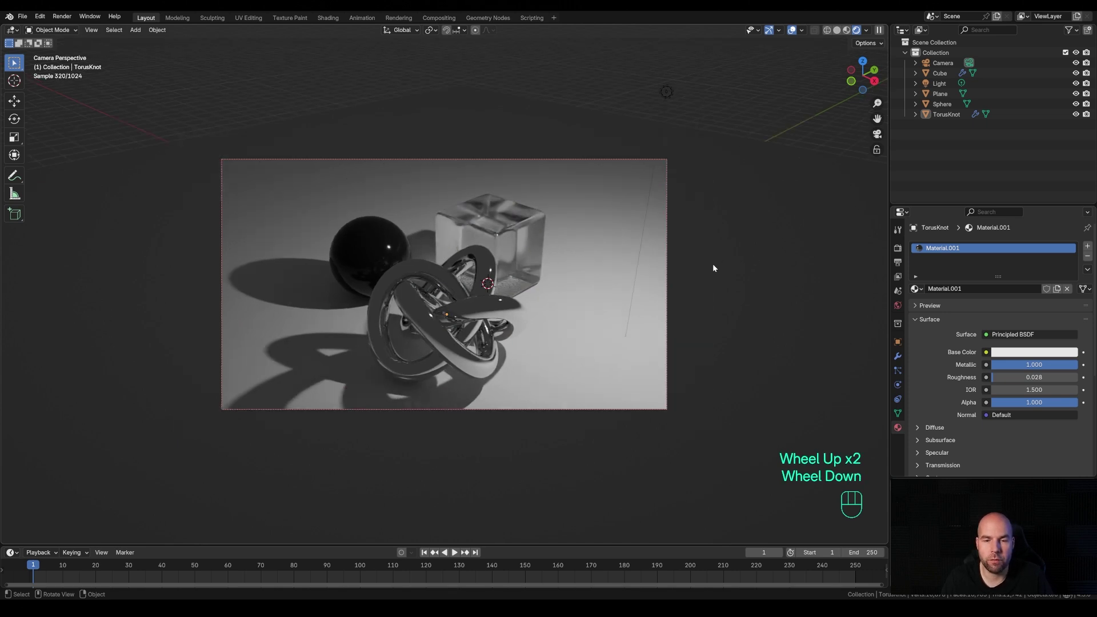
middle_click(635, 309)
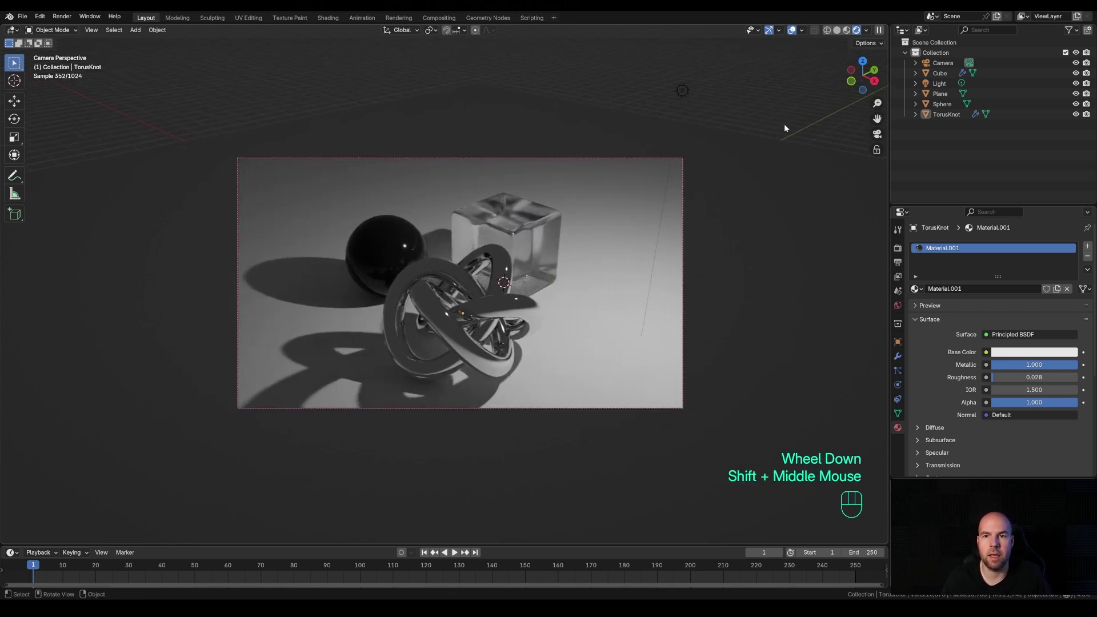
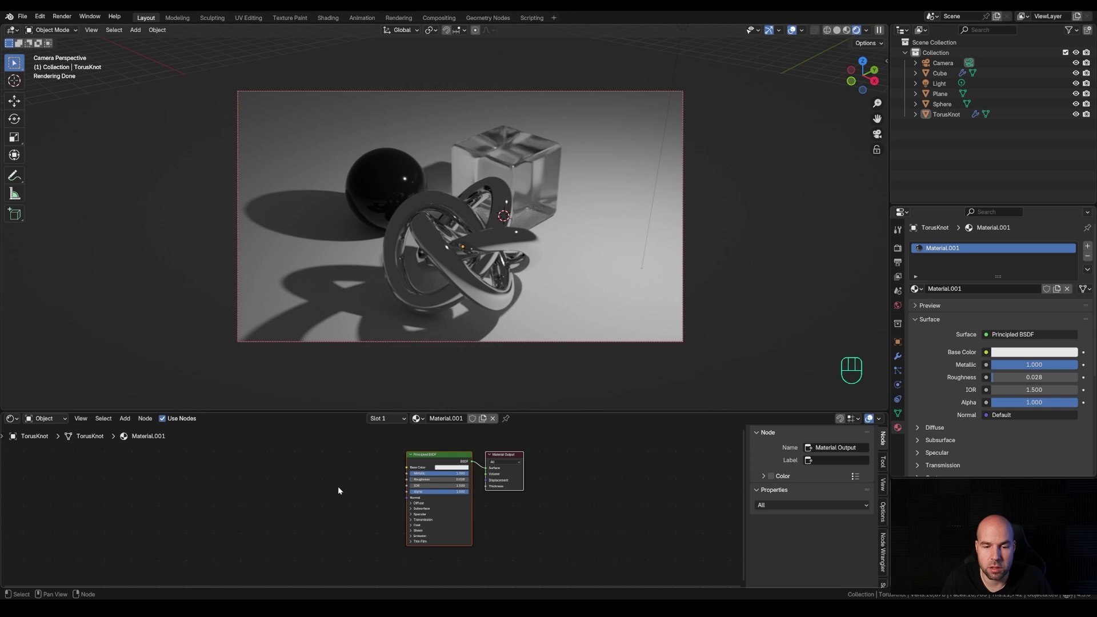
Switch the lower editor to the Asset Browser and show the HDRIs > Indoor catalog
middle_click(338, 497)
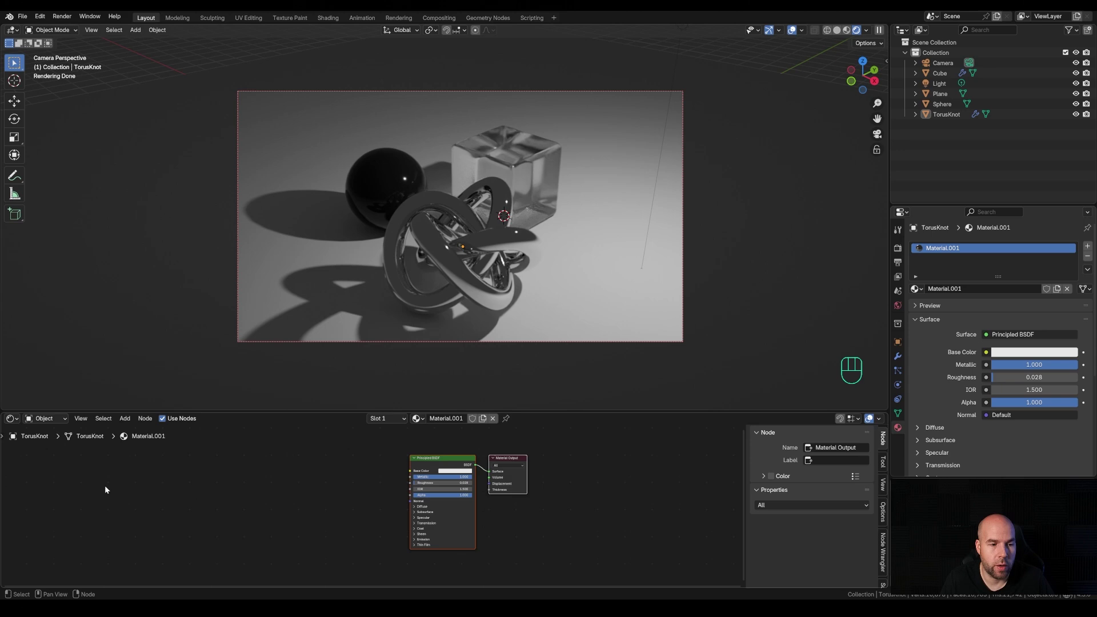
drag(13, 422, 345, 483)
click(22, 475)
Narrow the asset library to the HDRIs > Outdoor > Skies catalog
click(33, 488)
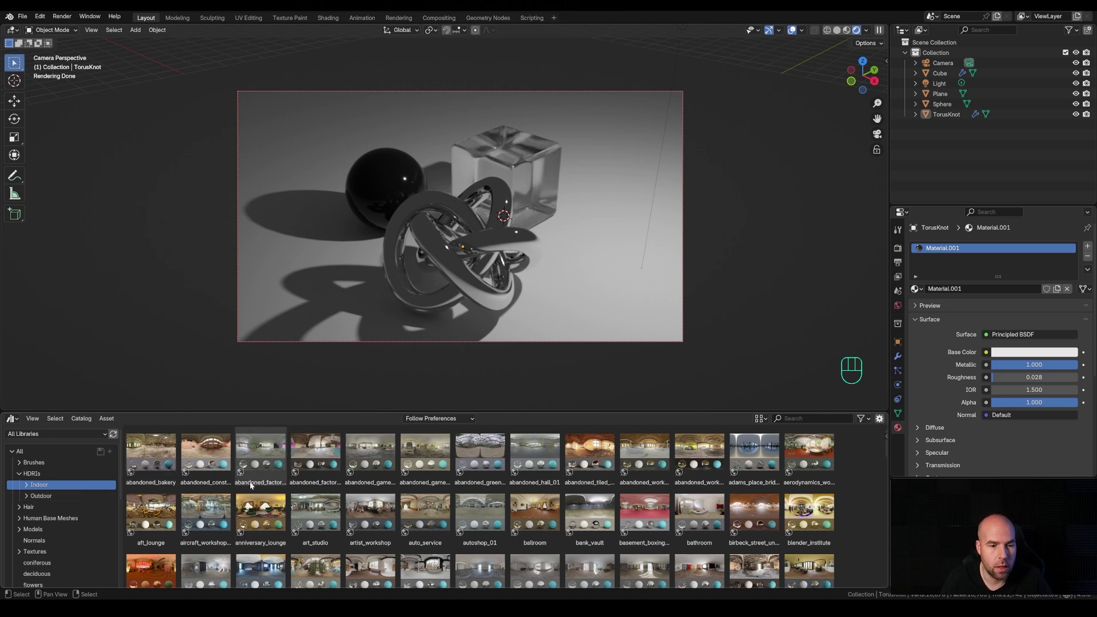
drag(39, 500, 494, 539)
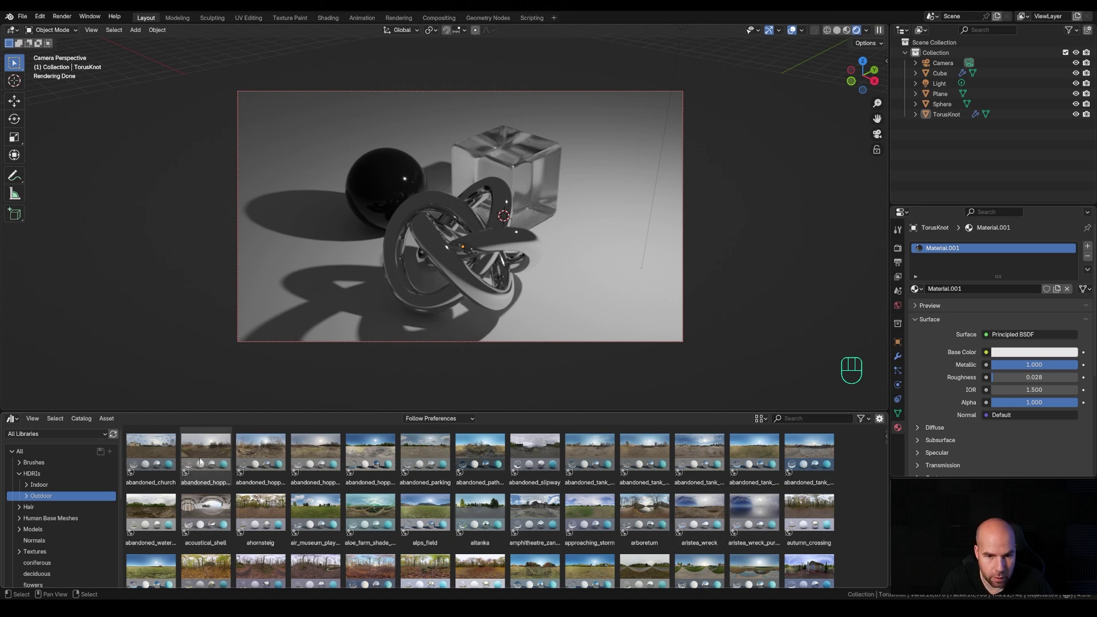
scroll(down, 3)
click(29, 500)
click(46, 521)
scroll(up, 3)
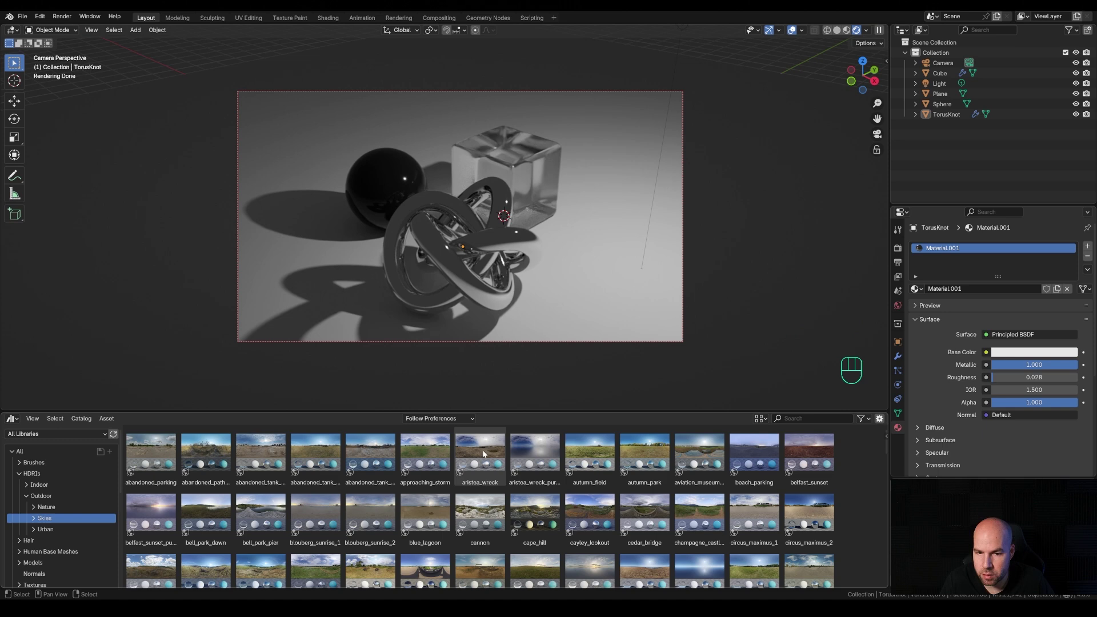
Apply the aristea_wreck sky HDRI as the world background and return to the Shader Editor
middle_click(563, 345)
scroll(down, 3)
click(487, 454)
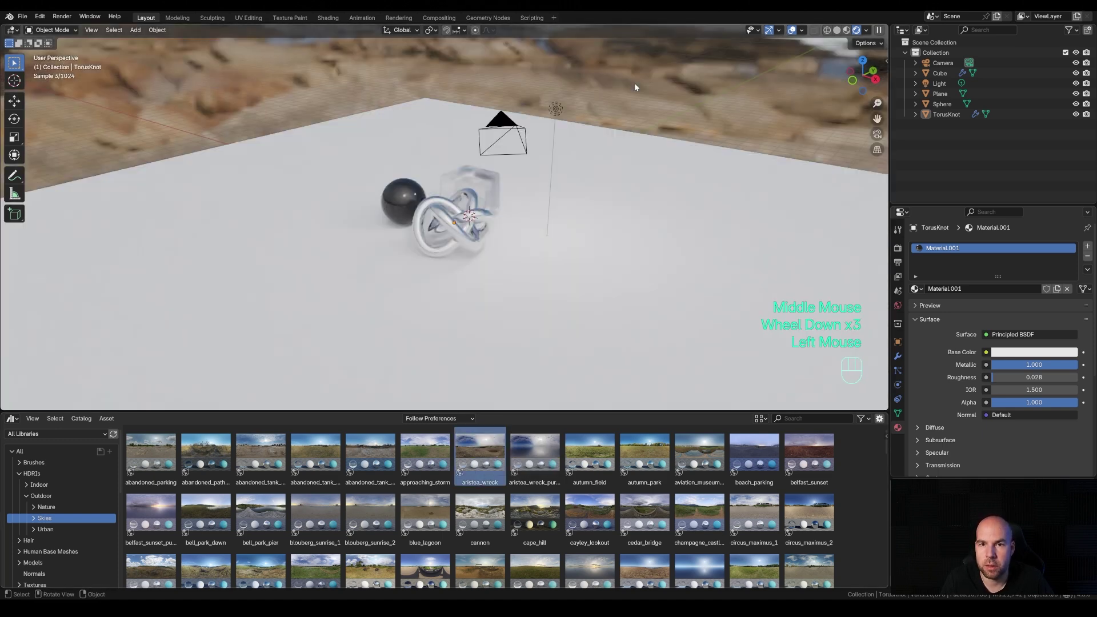
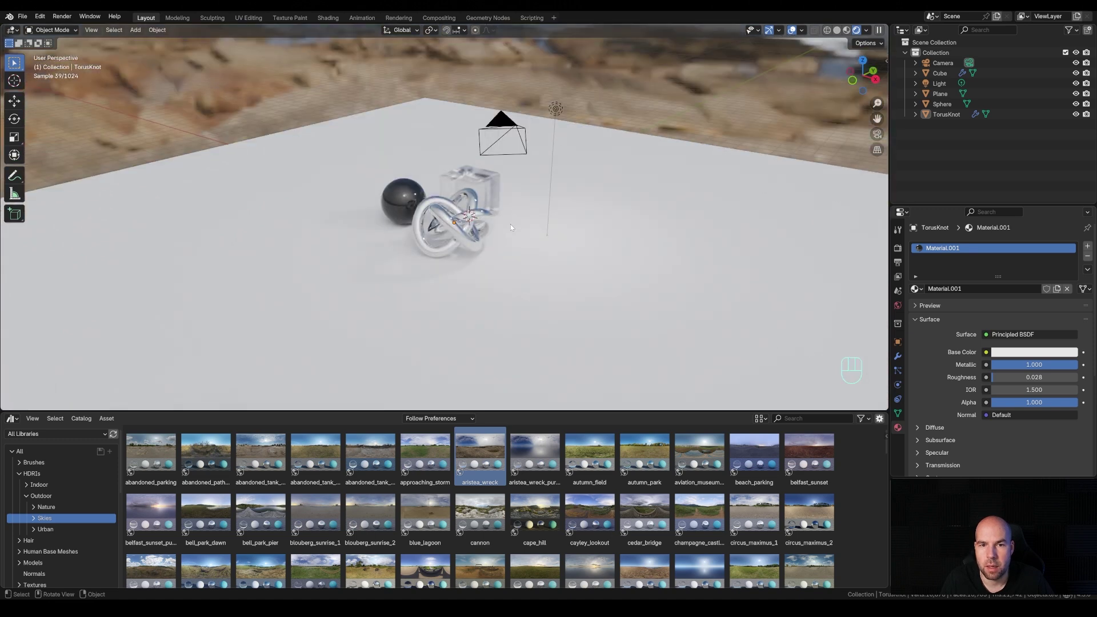
drag(18, 424, 30, 515)
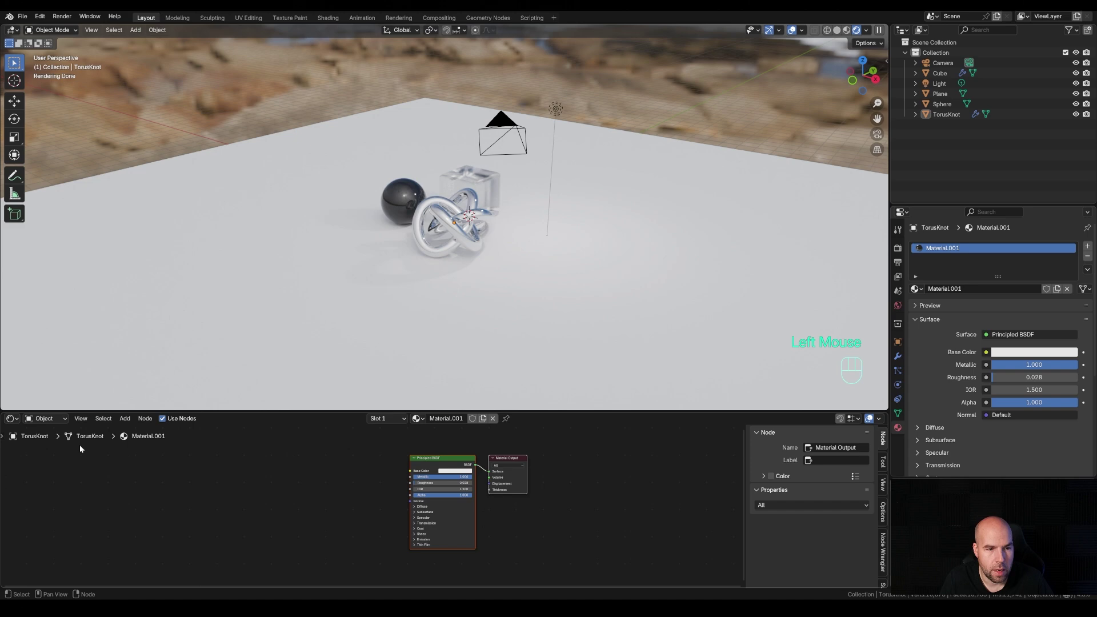
Switch to the World node tree, inspect the aristea_wreck group and add a Background node
drag(55, 421, 49, 459)
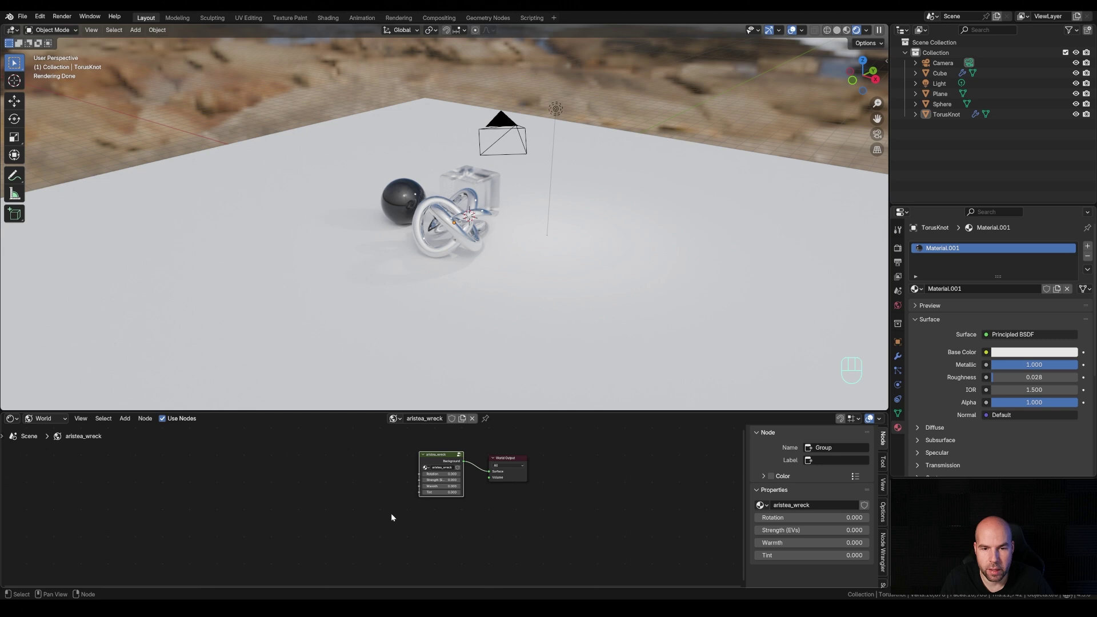
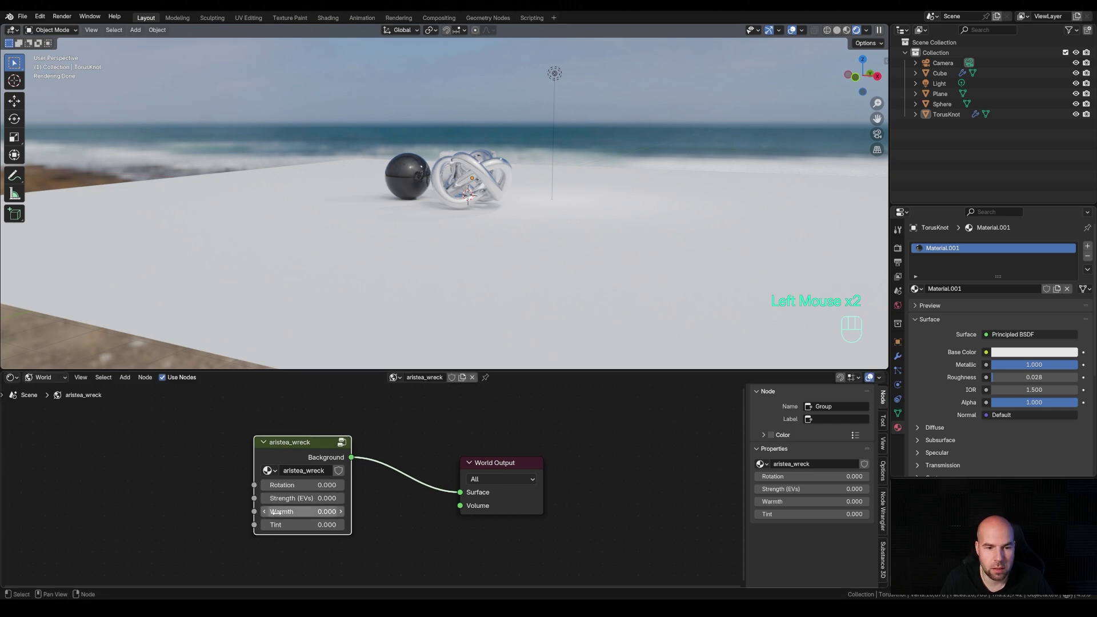
scroll(down, 3)
key(Tab)
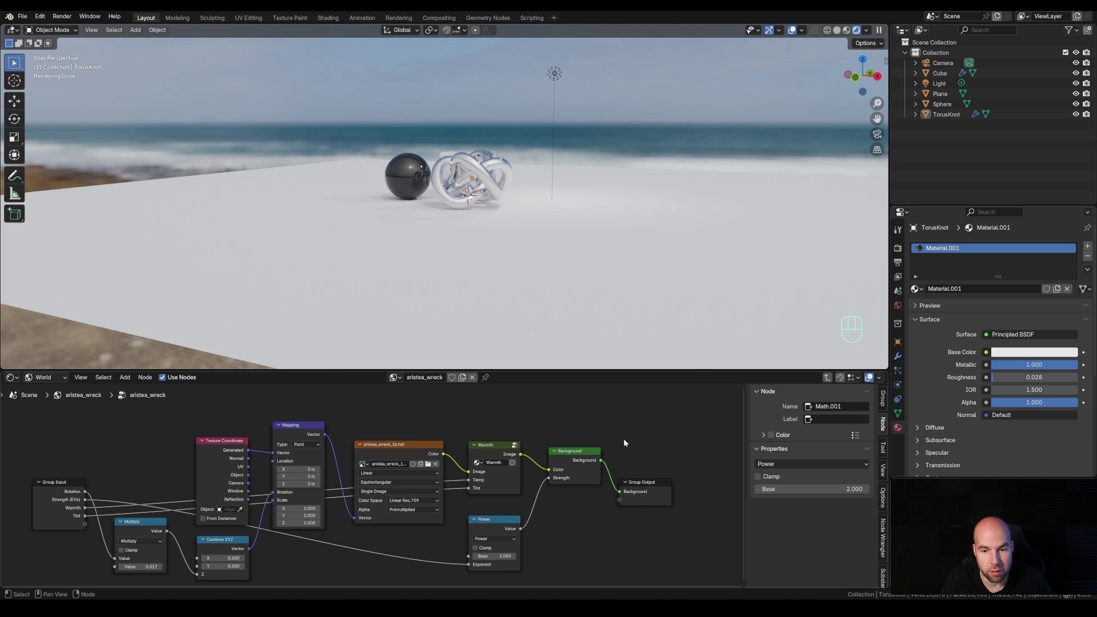
key(Tab)
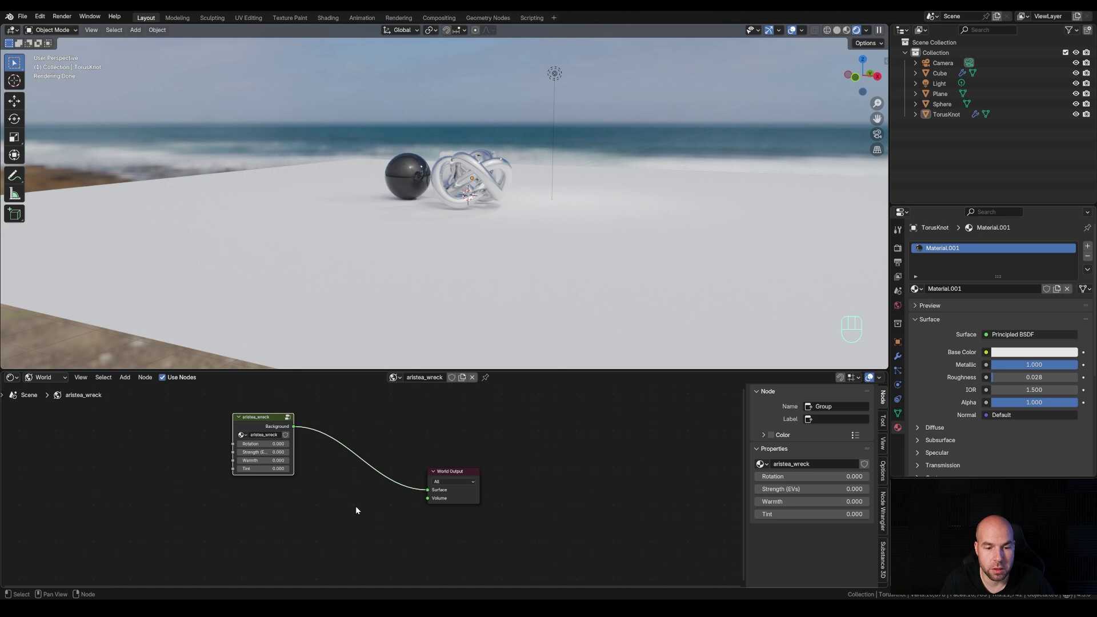
key(shift+a)
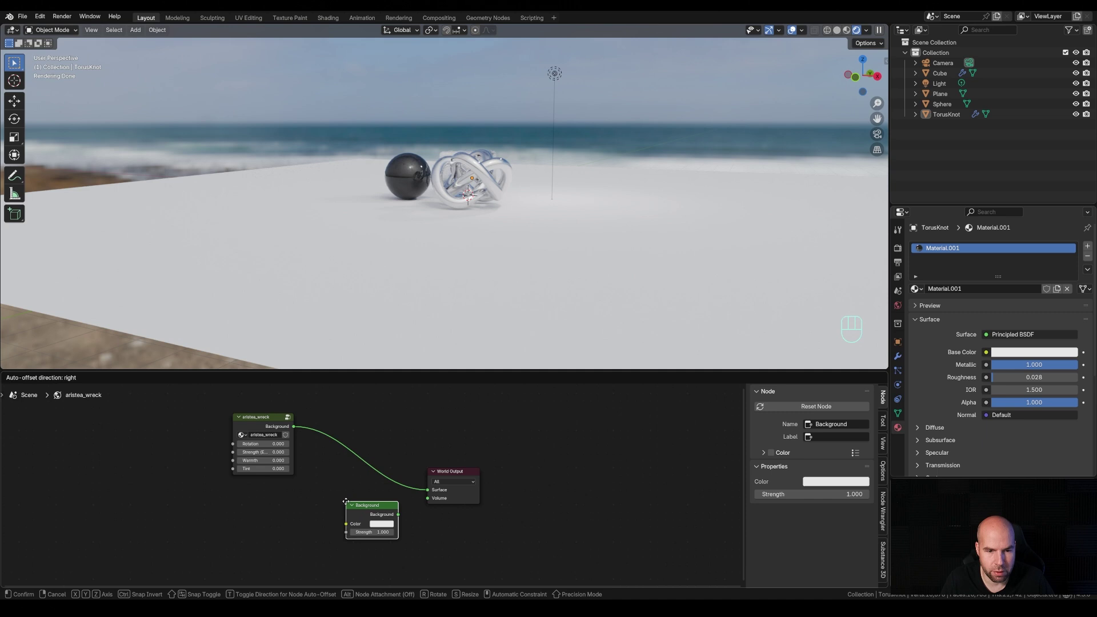
Add an Environment Texture node loaded with Dusk 1.hdr and check the camera view
key(shift+a)
key(shift+a)
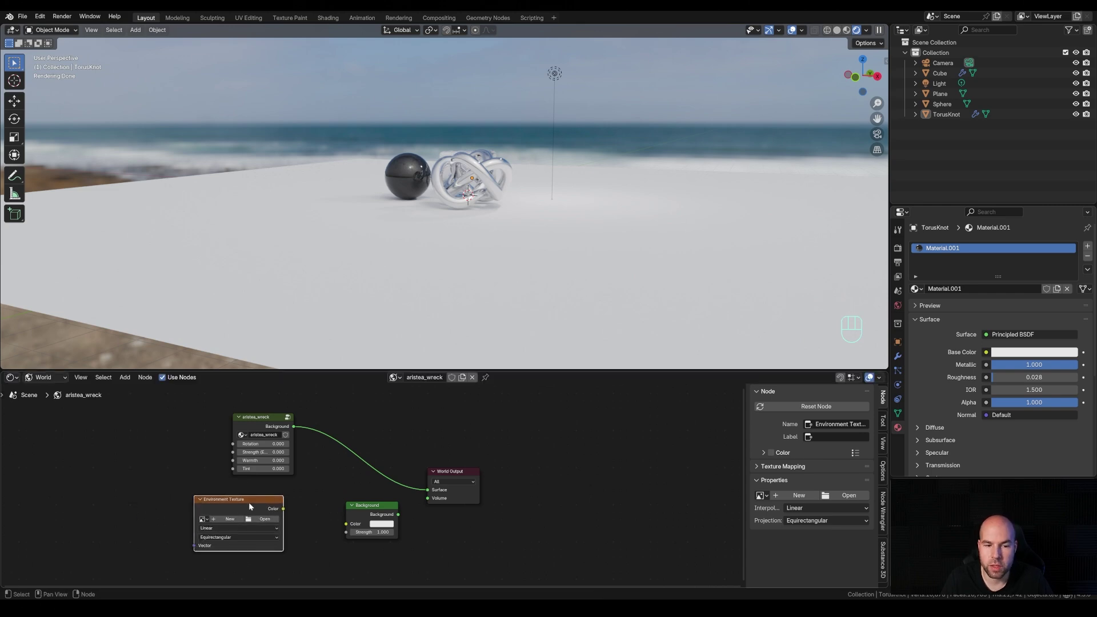
click(275, 478)
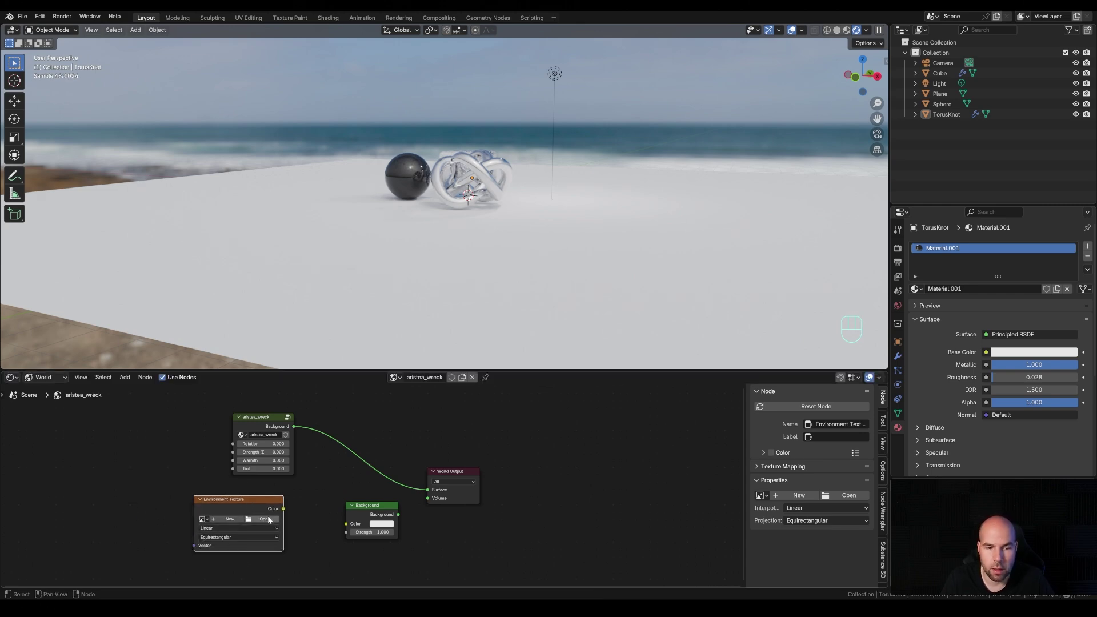
click(273, 520)
key(KP_0)
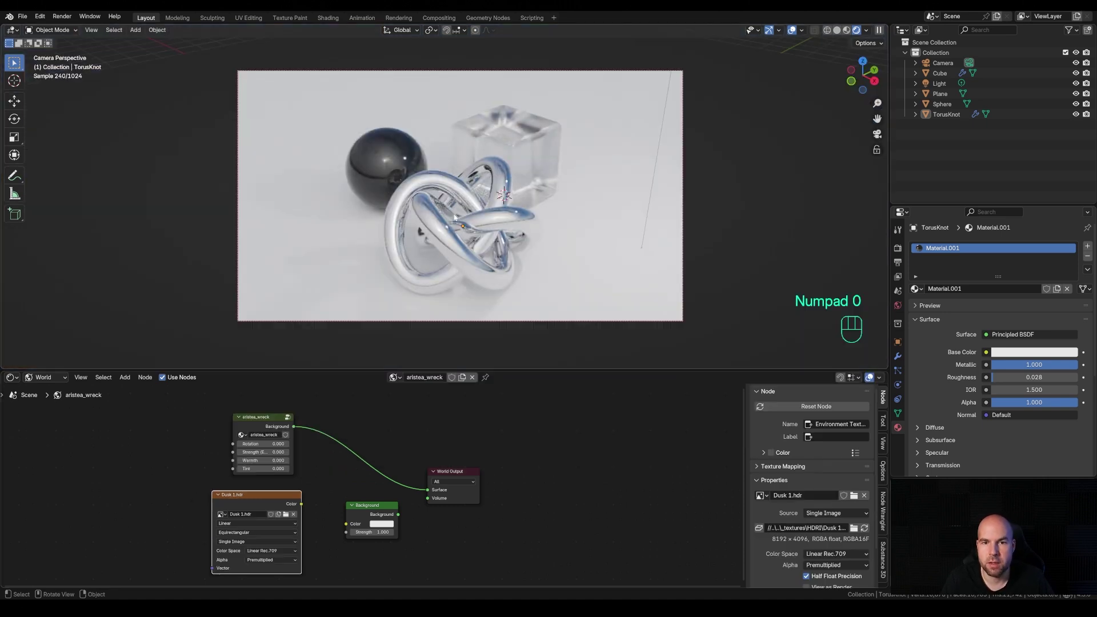
scroll(up, 3)
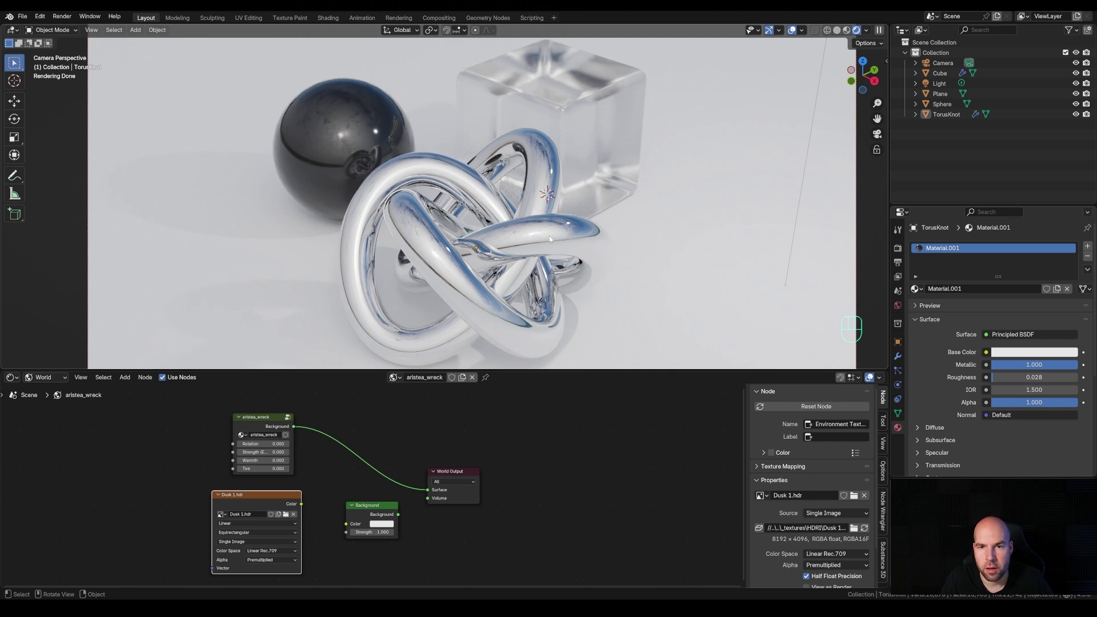
scroll(down, 3)
scroll(up, 3)
scroll(down, 3)
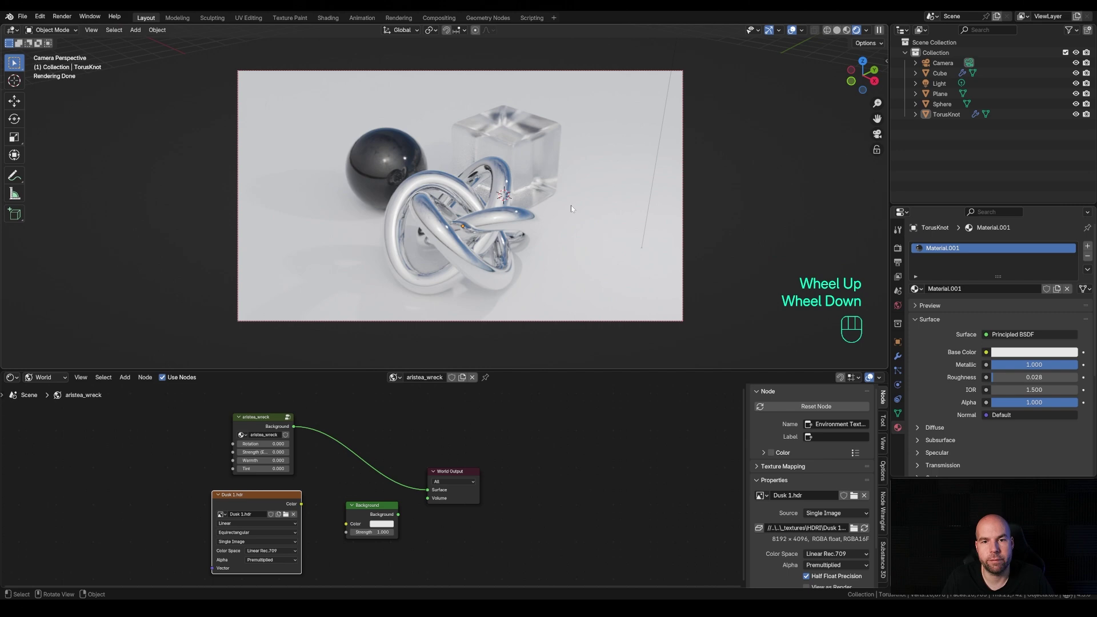
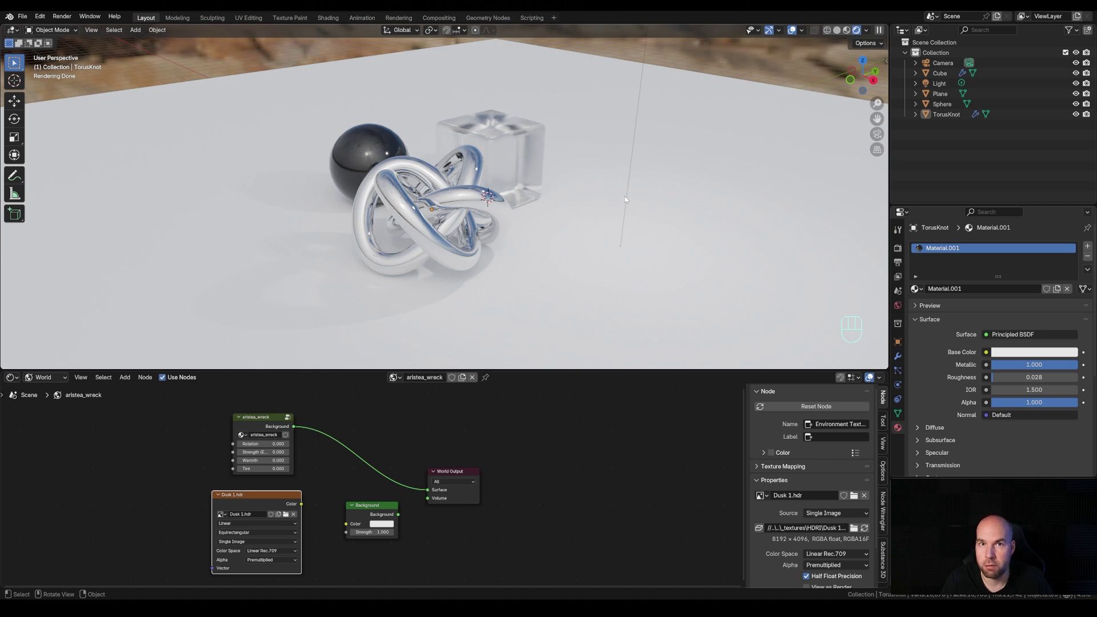
key(KP_0)
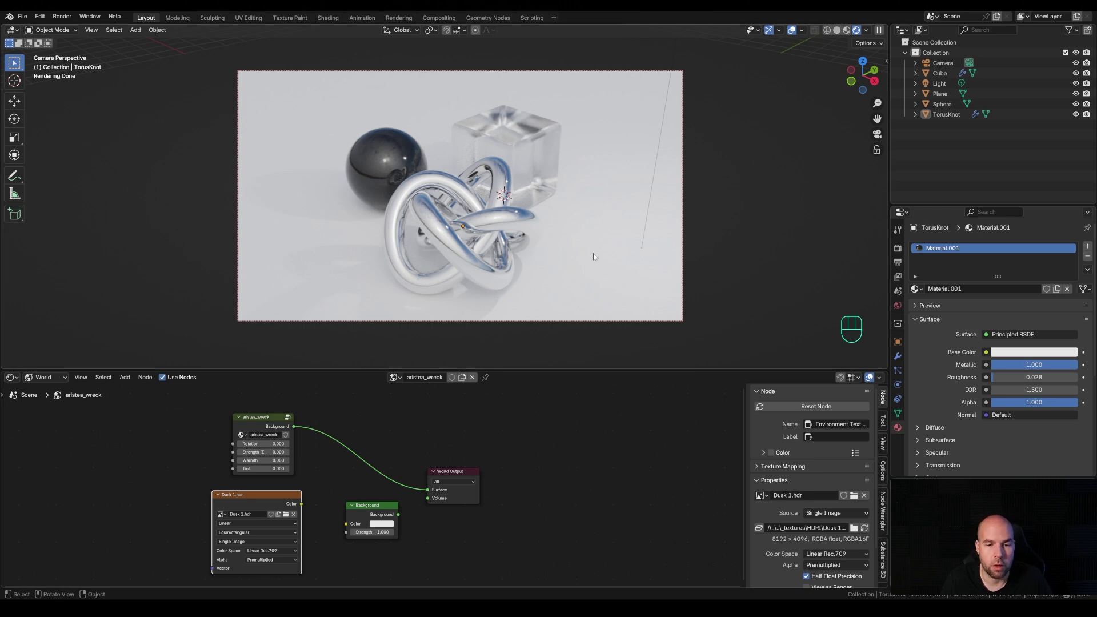
click(257, 417)
Lower the aristea_wreck world strength to -1.840 EVs so shadows appear
scroll(up, 3)
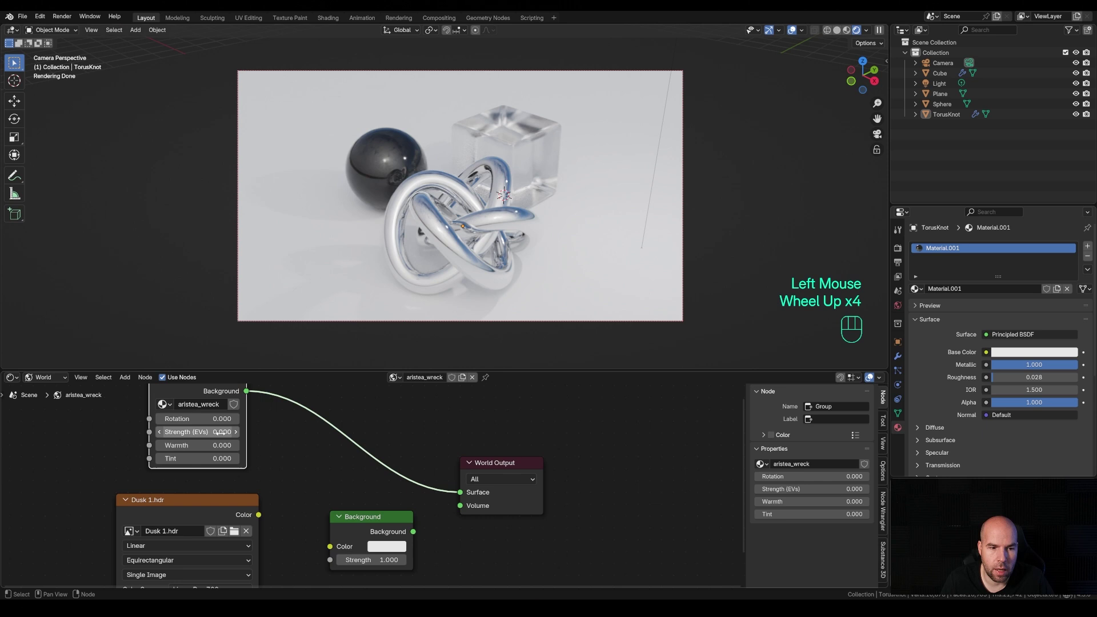
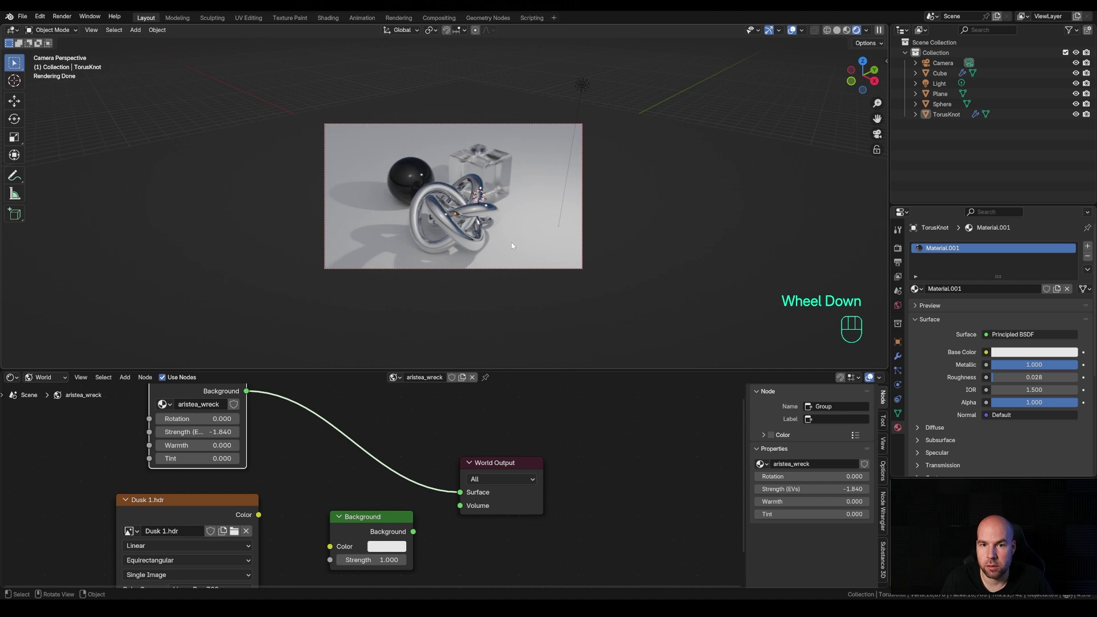
Add a disk area light and raise it vertically above the objects
key(shift+a)
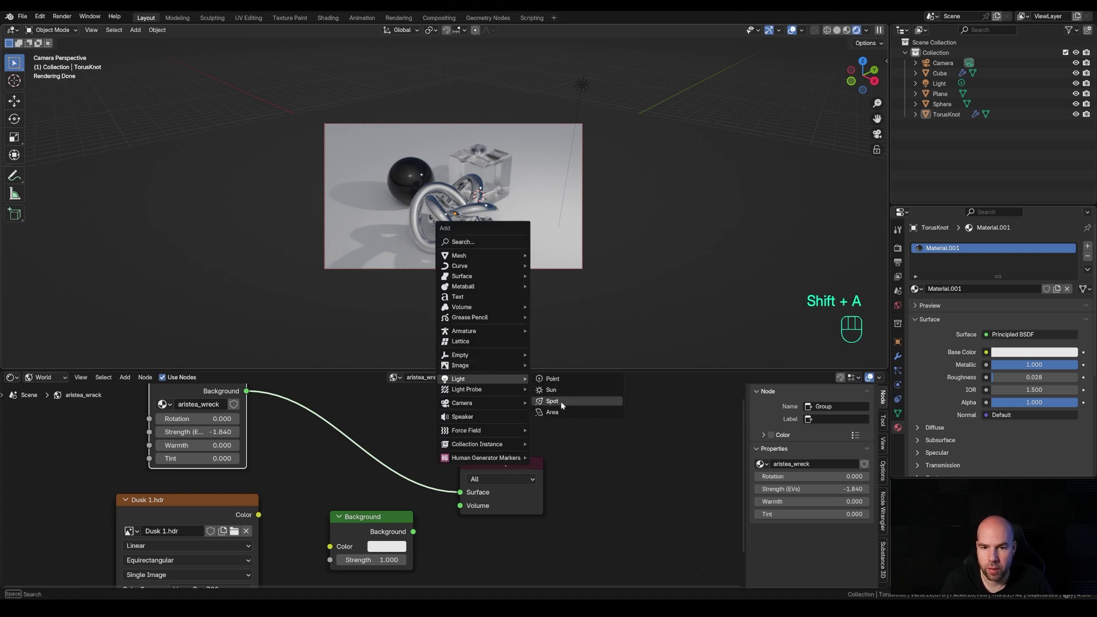
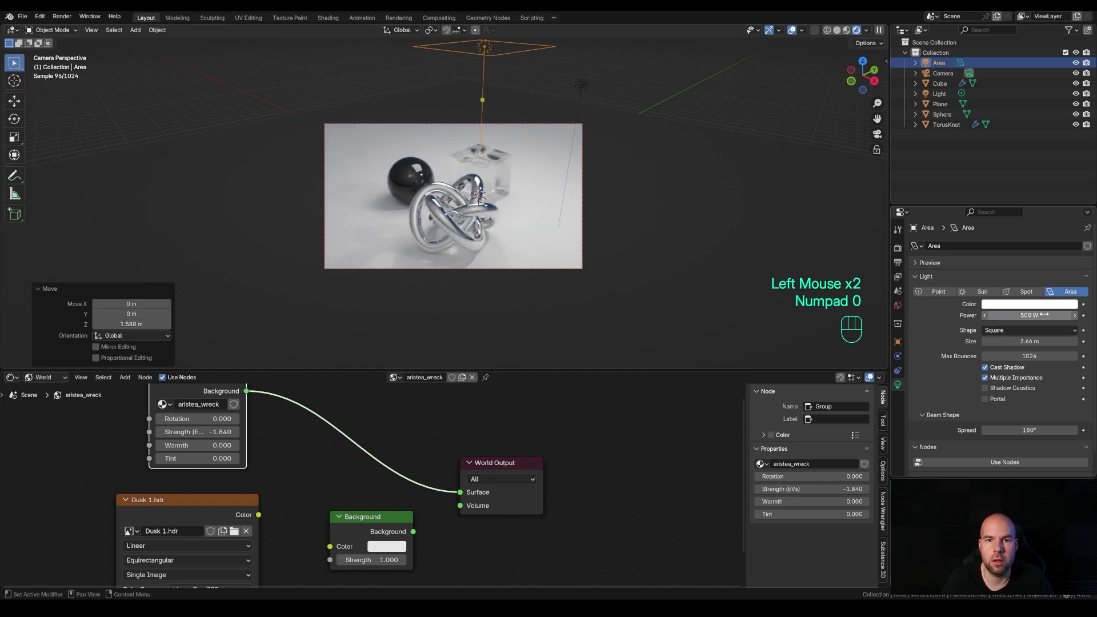
scroll(down, 3)
key(g)
scroll(down, 3)
key(shift+z)
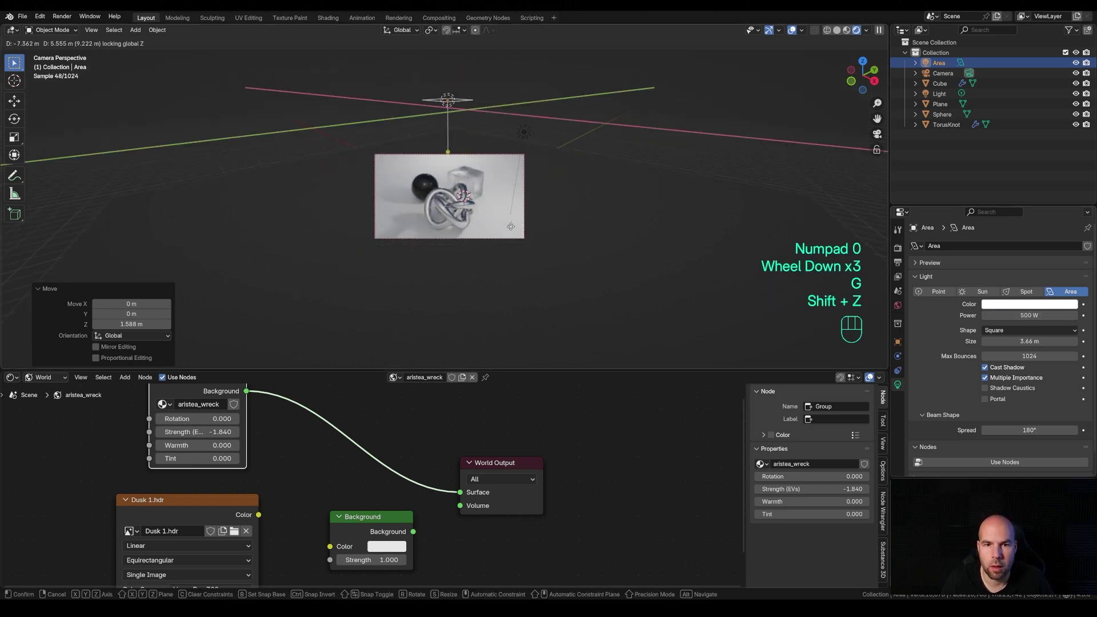
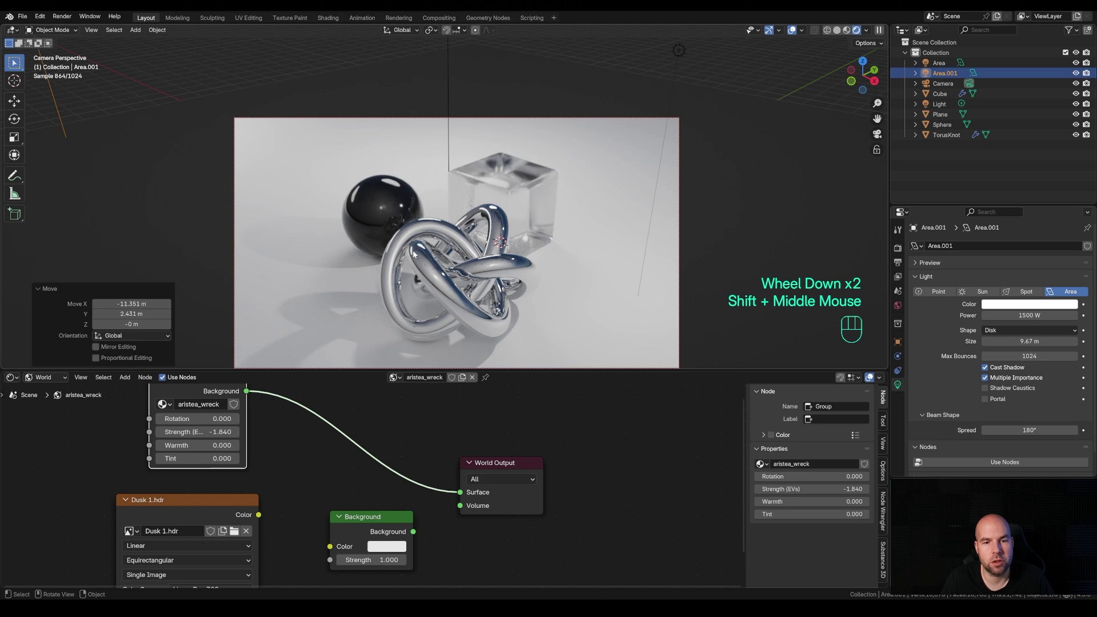
scroll(down, 3)
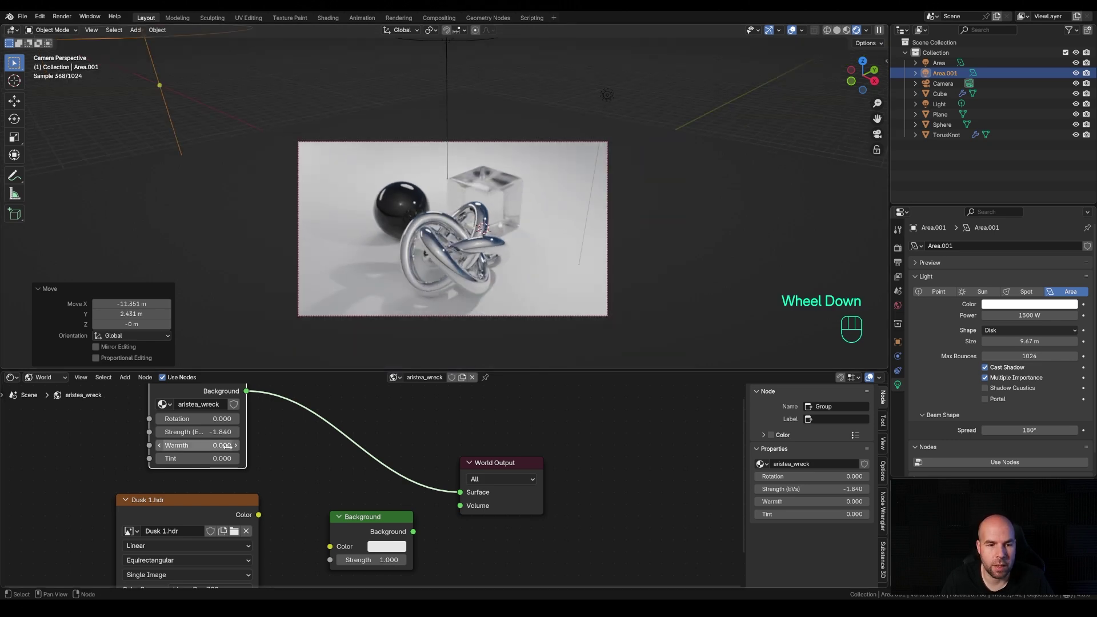
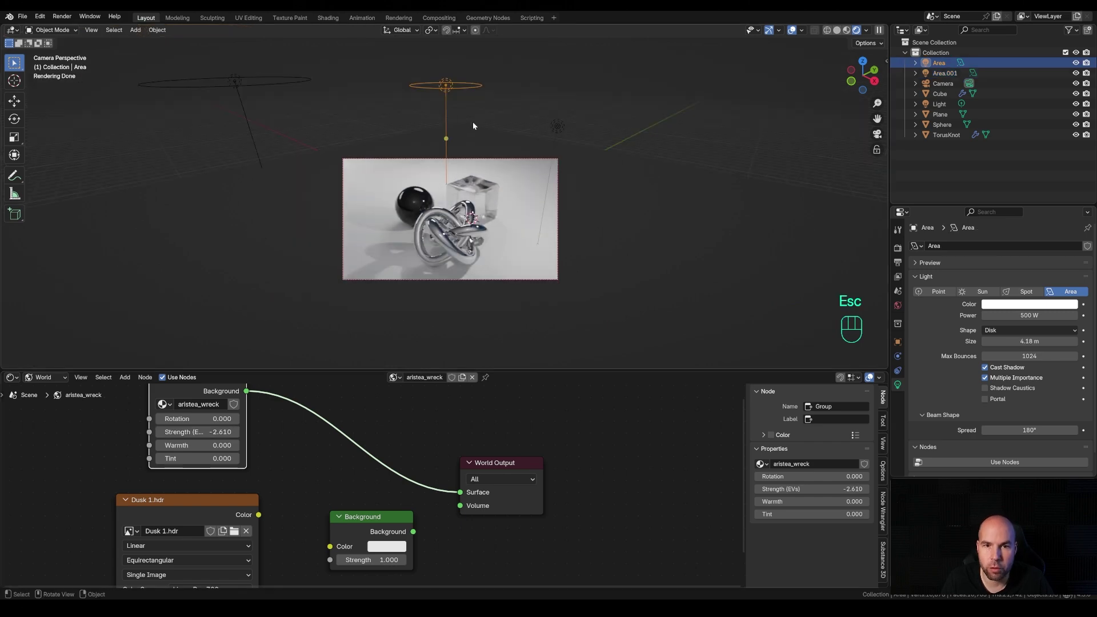
Position the duplicated area light and darken the world strength to -2.610 EVs
key(g)
key(shift+z)
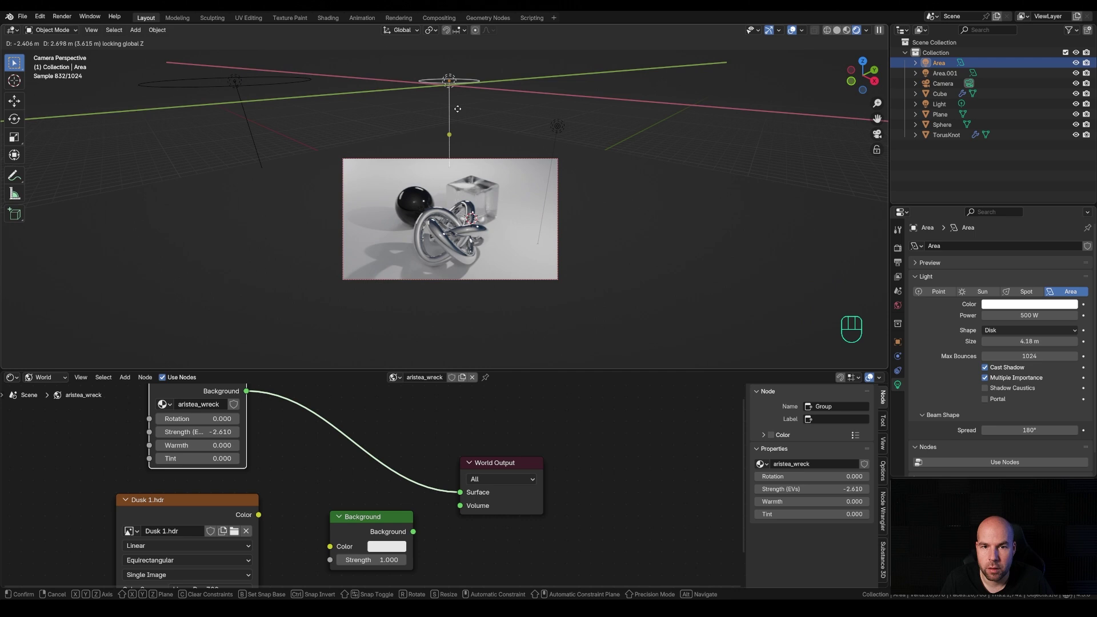
click(458, 113)
scroll(up, 3)
middle_click(482, 180)
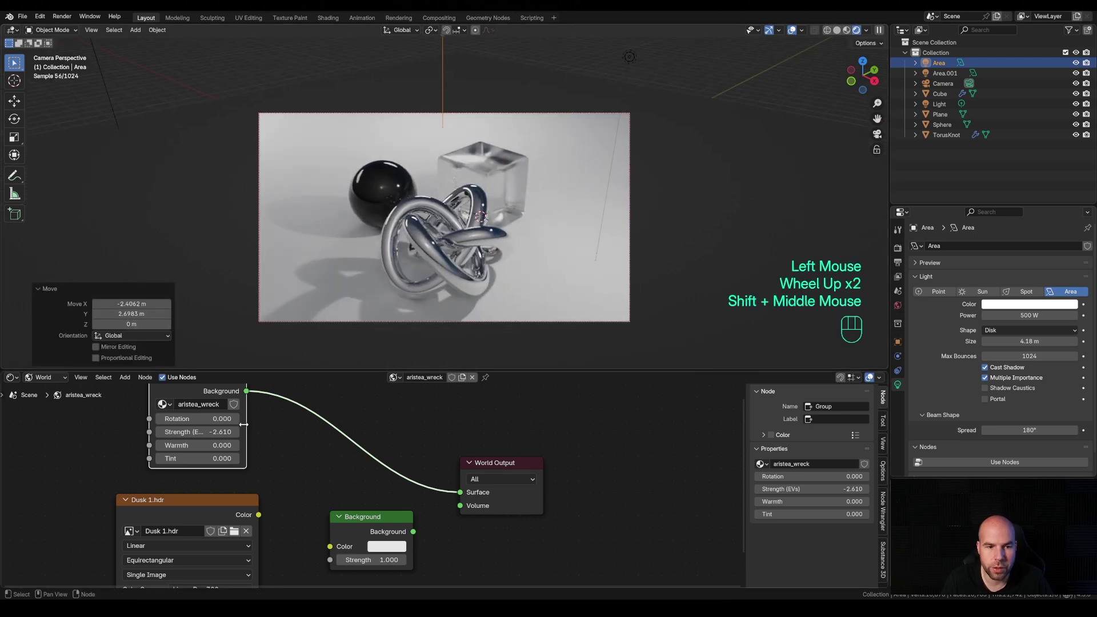
scroll(down, 3)
Connect the Dusk 1.hdr Environment Texture colour into the Background node's Color input
drag(299, 430, 219, 391)
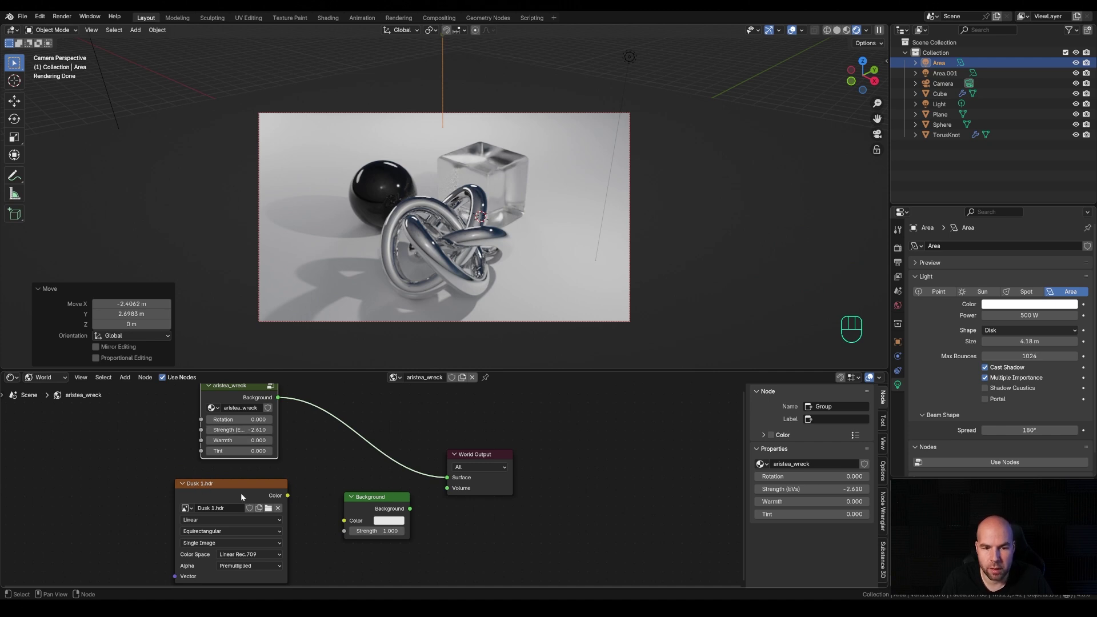
drag(413, 510, 449, 481)
click(387, 498)
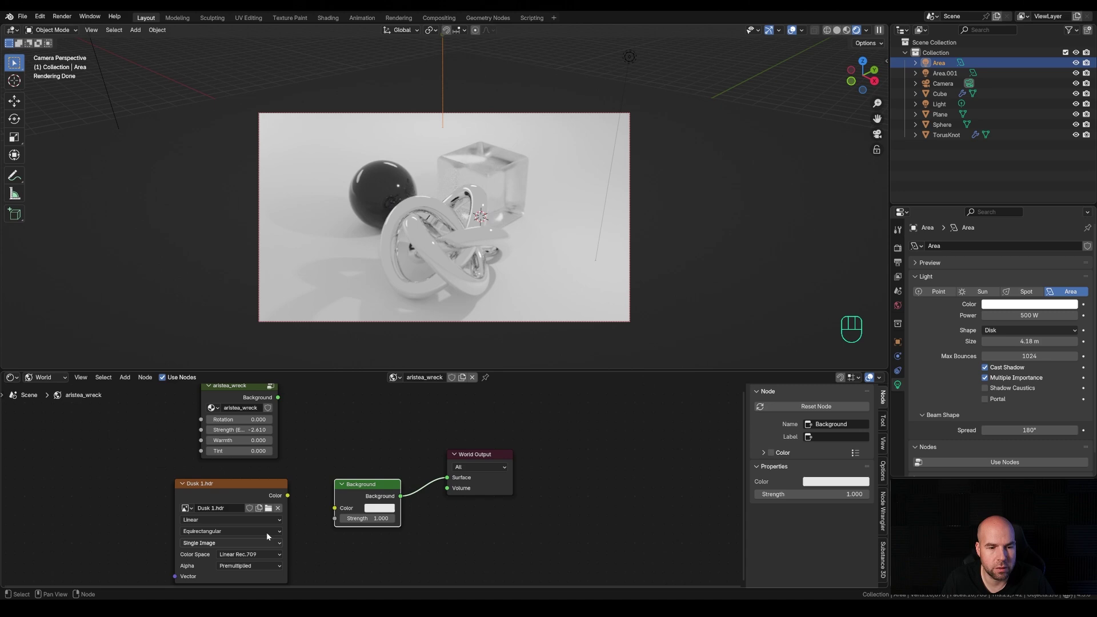
drag(292, 498, 344, 507)
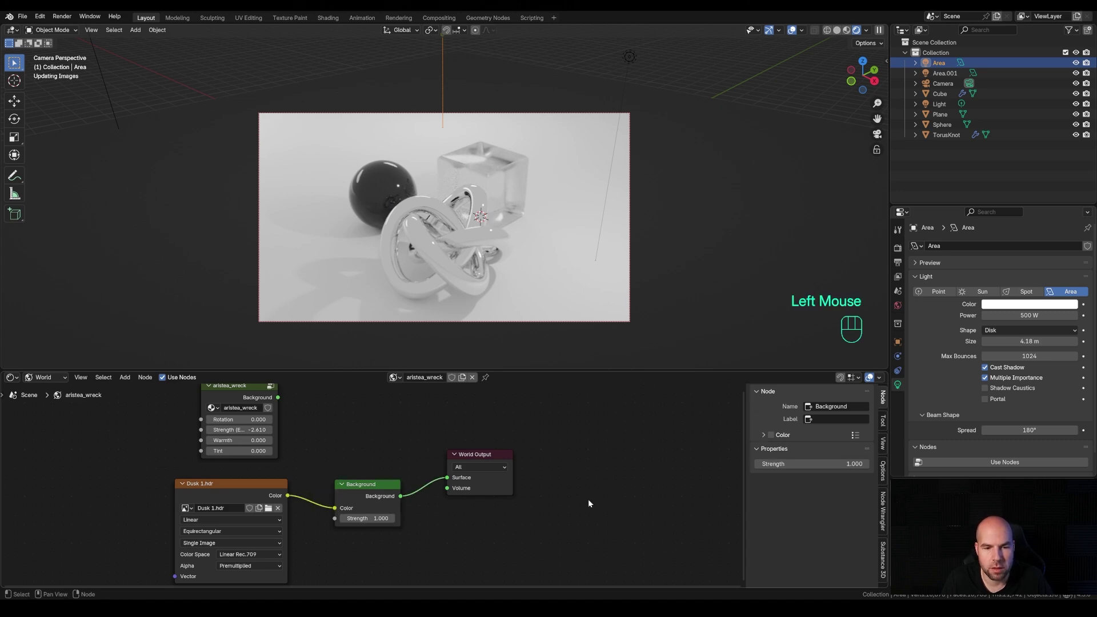
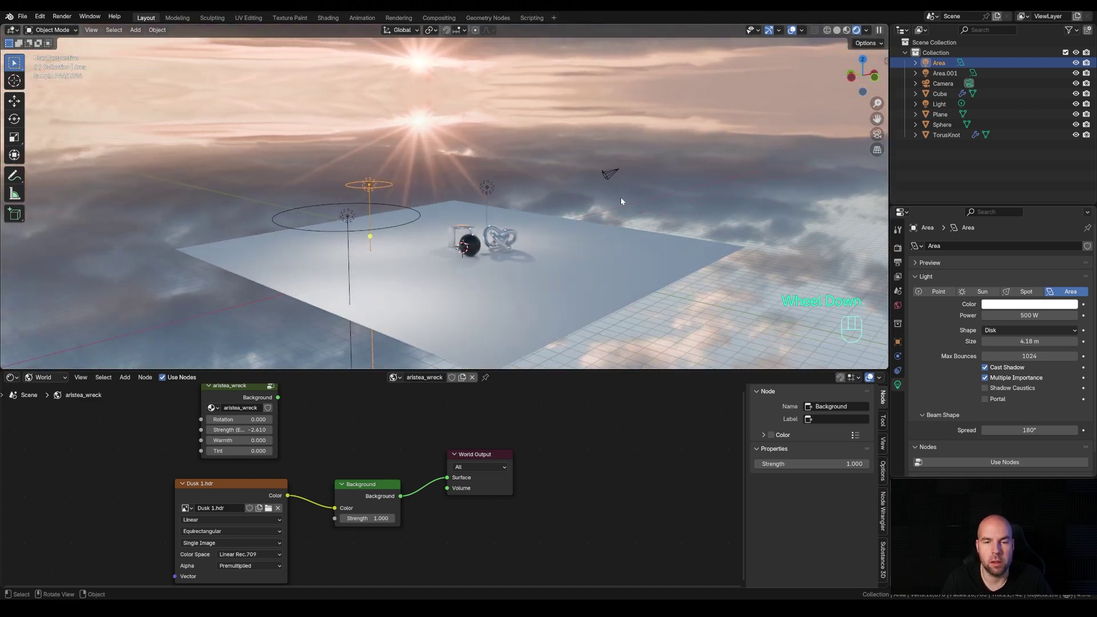
From camera view, set the Background strength to 0.510 and move the point light
key(KP_0)
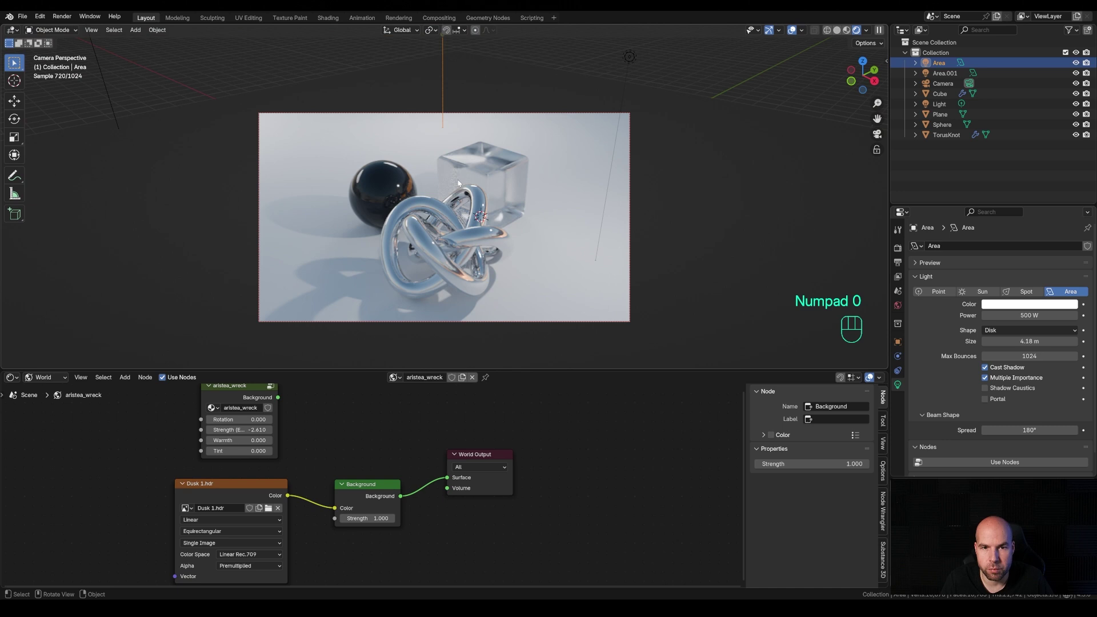
scroll(up, 3)
middle_click(552, 210)
scroll(down, 3)
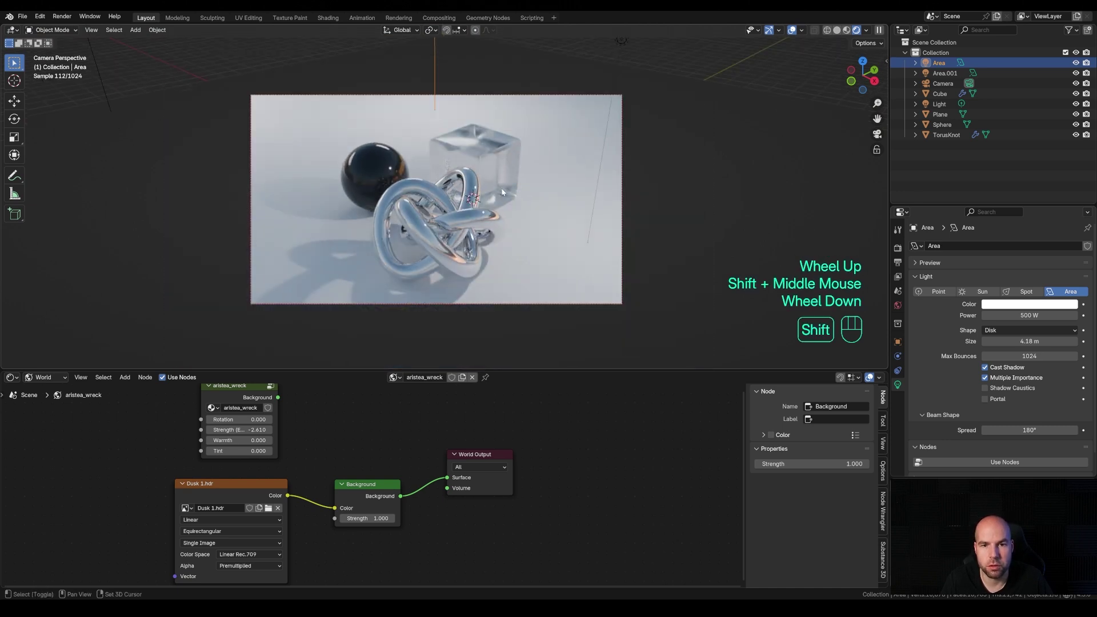
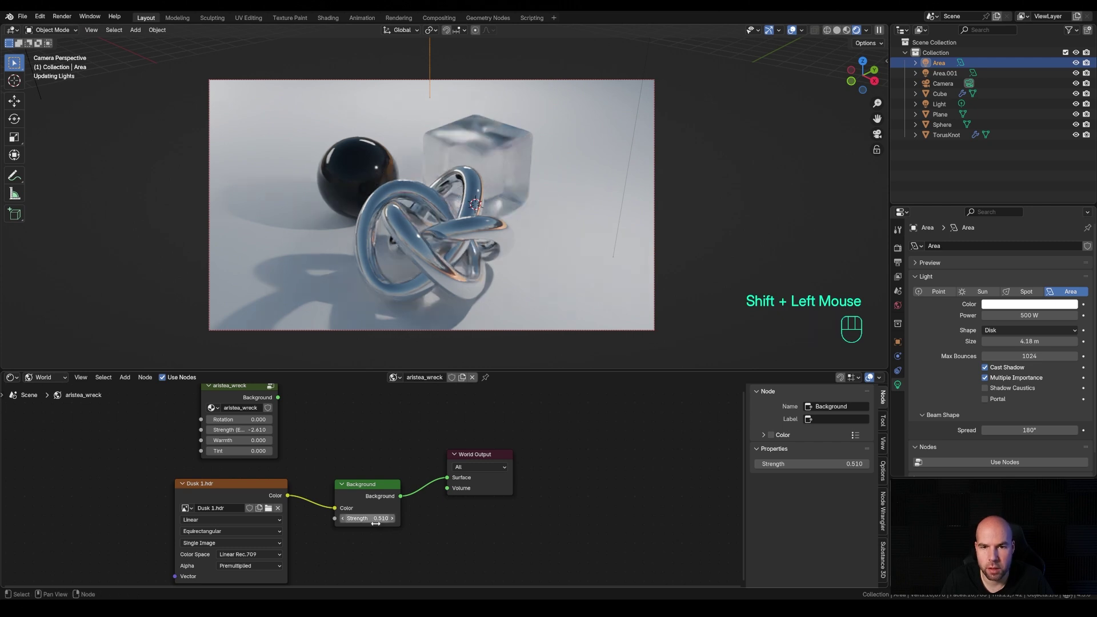
scroll(down, 3)
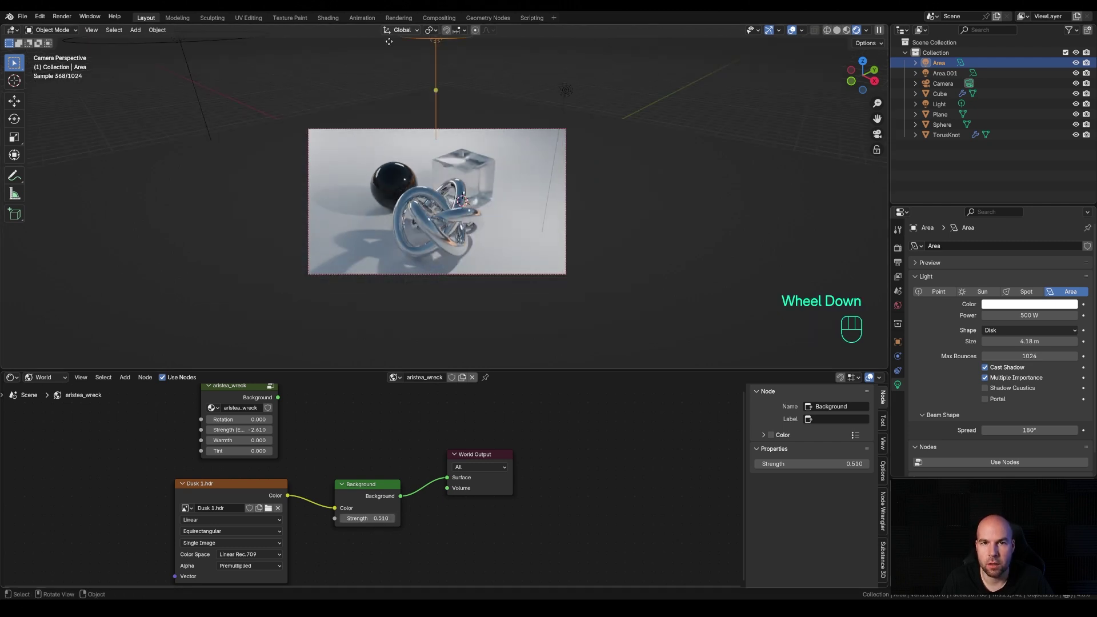
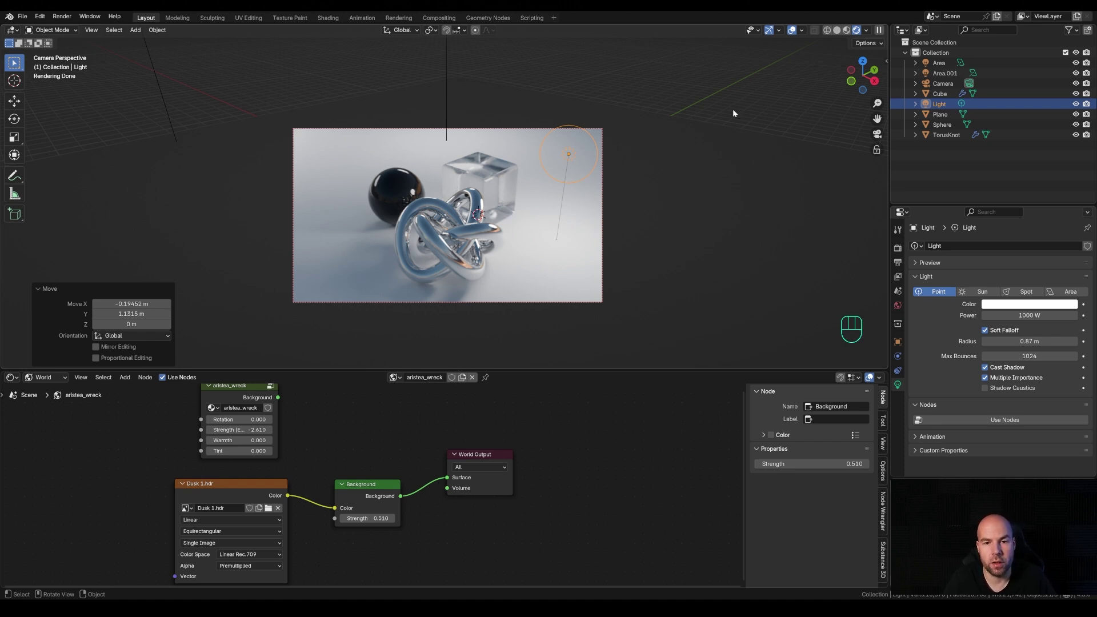
Select the torus knot and show its Material Properties
scroll(up, 3)
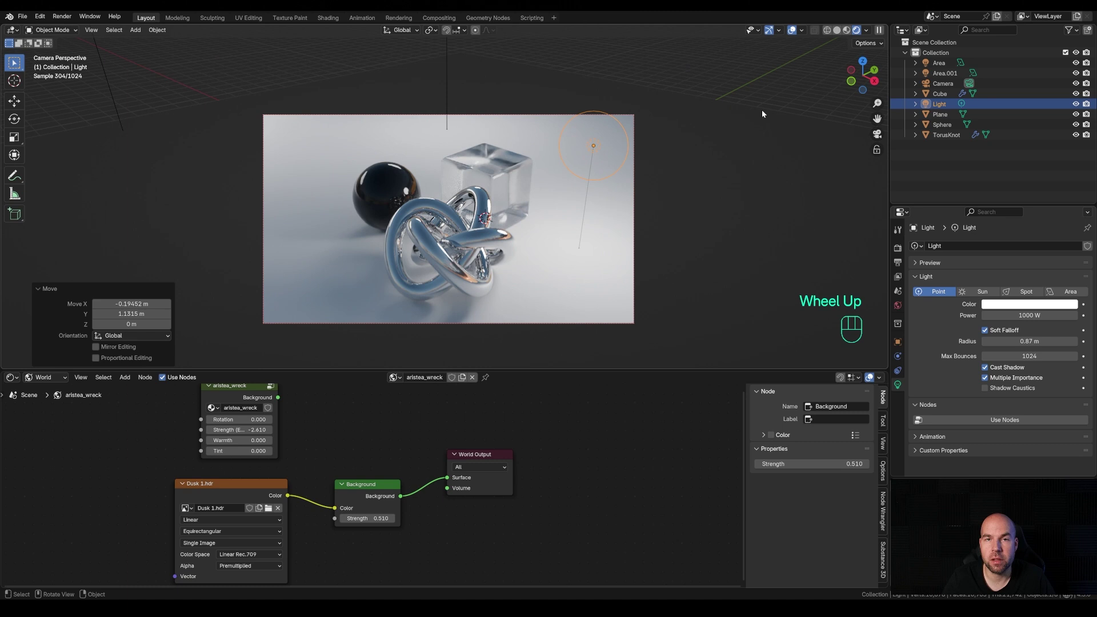
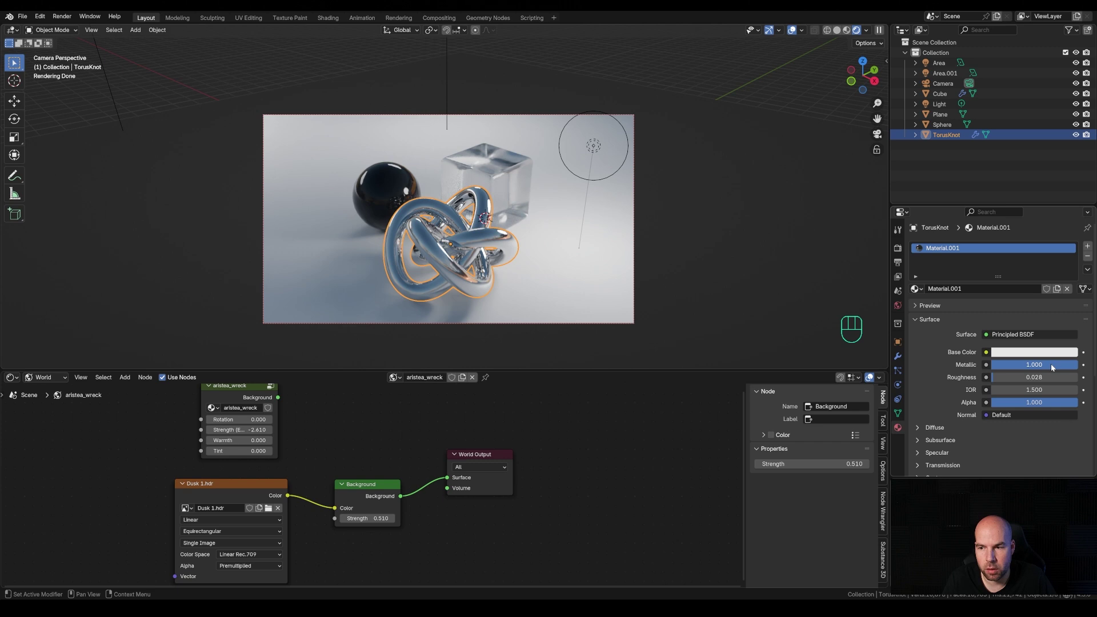
Set the torus knot's Metallic to 0 and make the sphere's Base Color red
click(1062, 368)
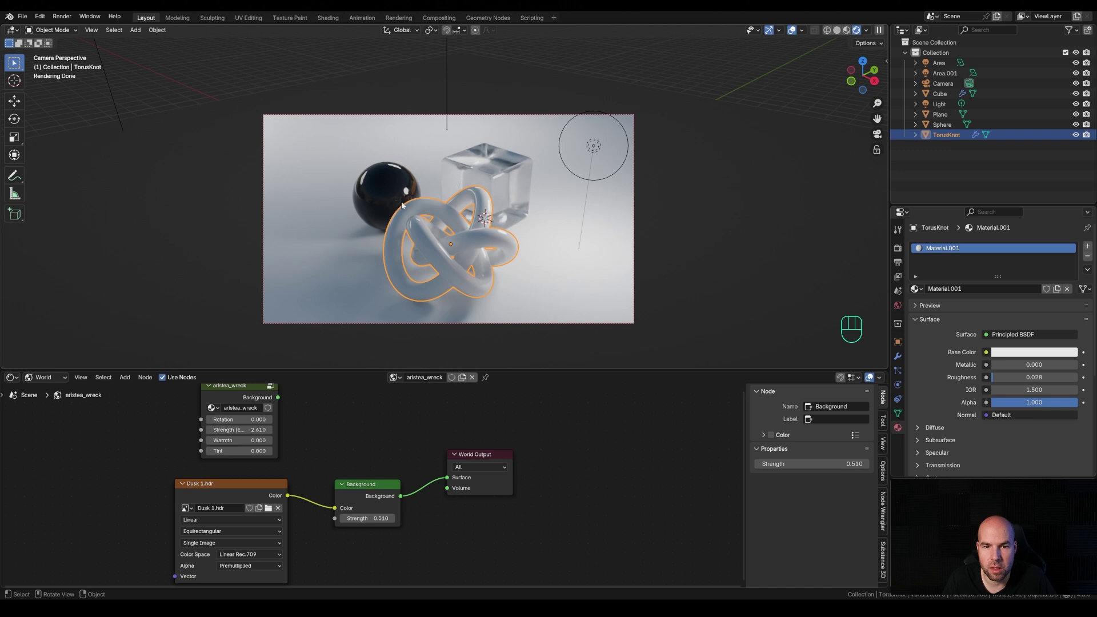
scroll(up, 3)
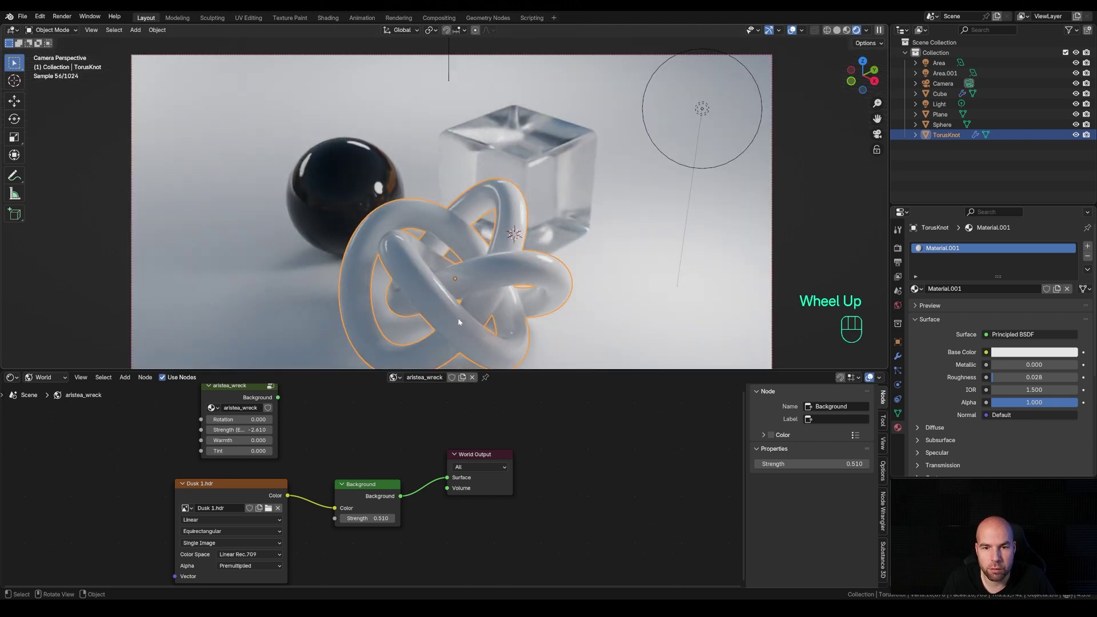
scroll(down, 3)
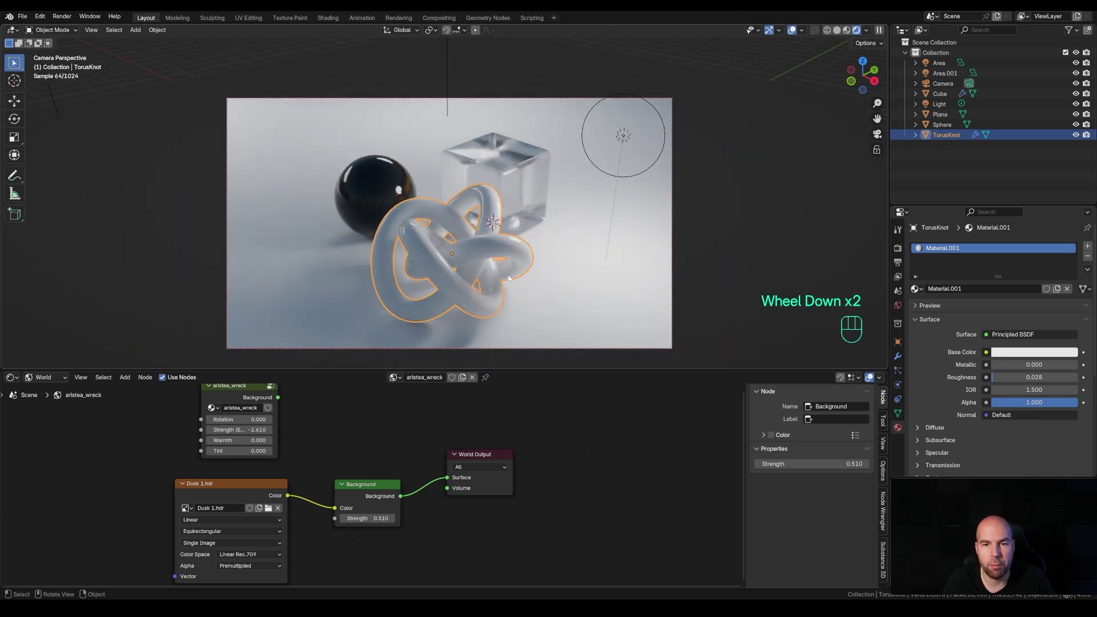
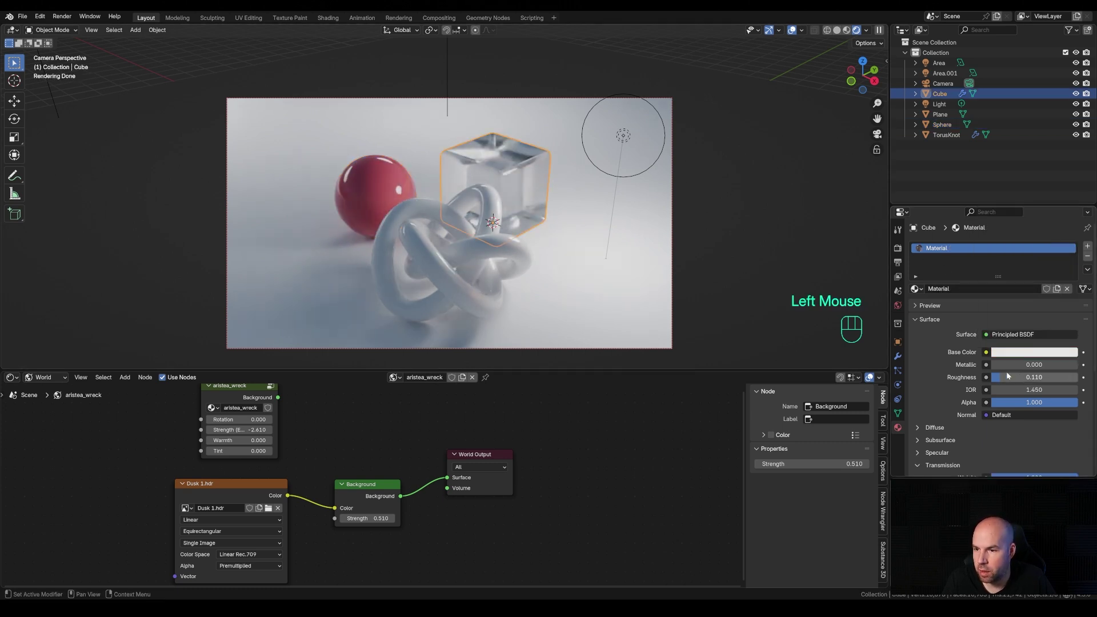
Set the cube's Transmission to 0 with a lavender Base Color, and colour the plane pink
scroll(down, 3)
click(1049, 443)
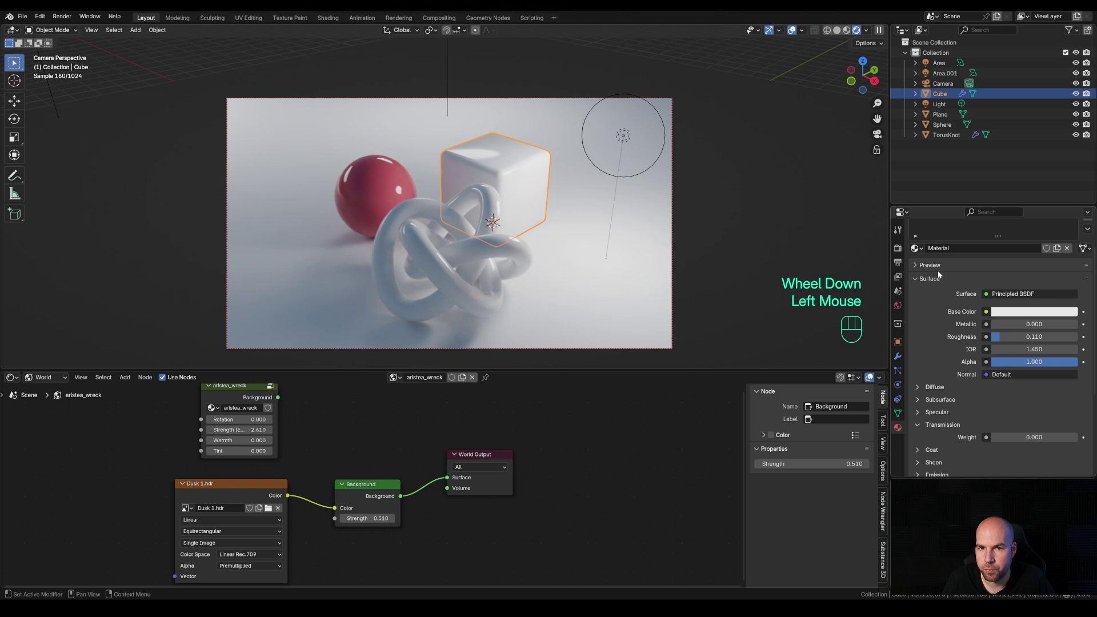
click(1045, 317)
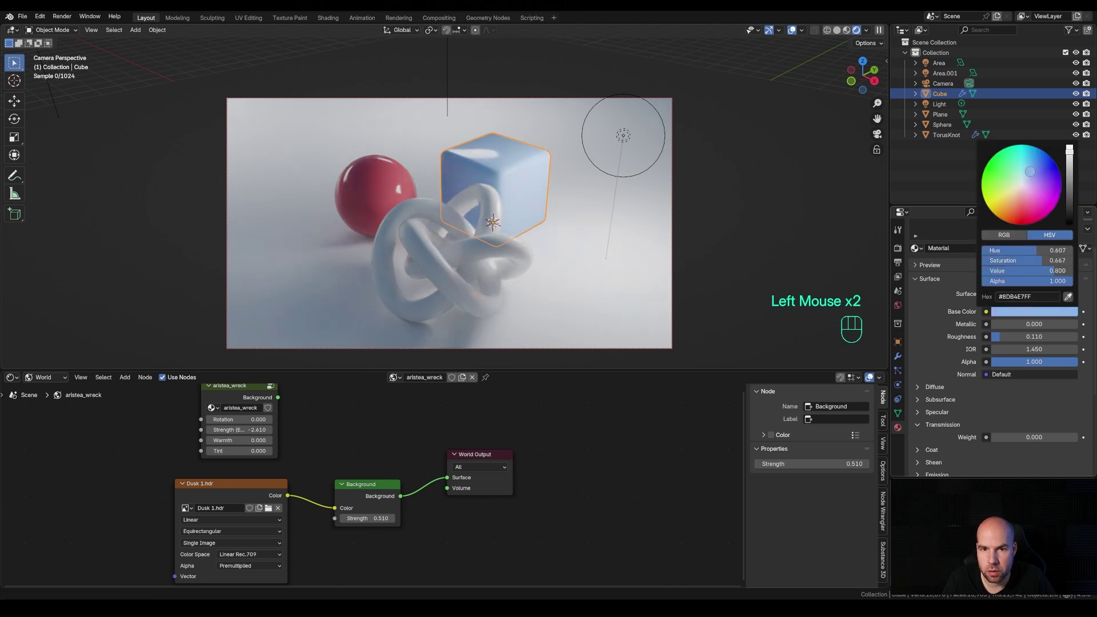
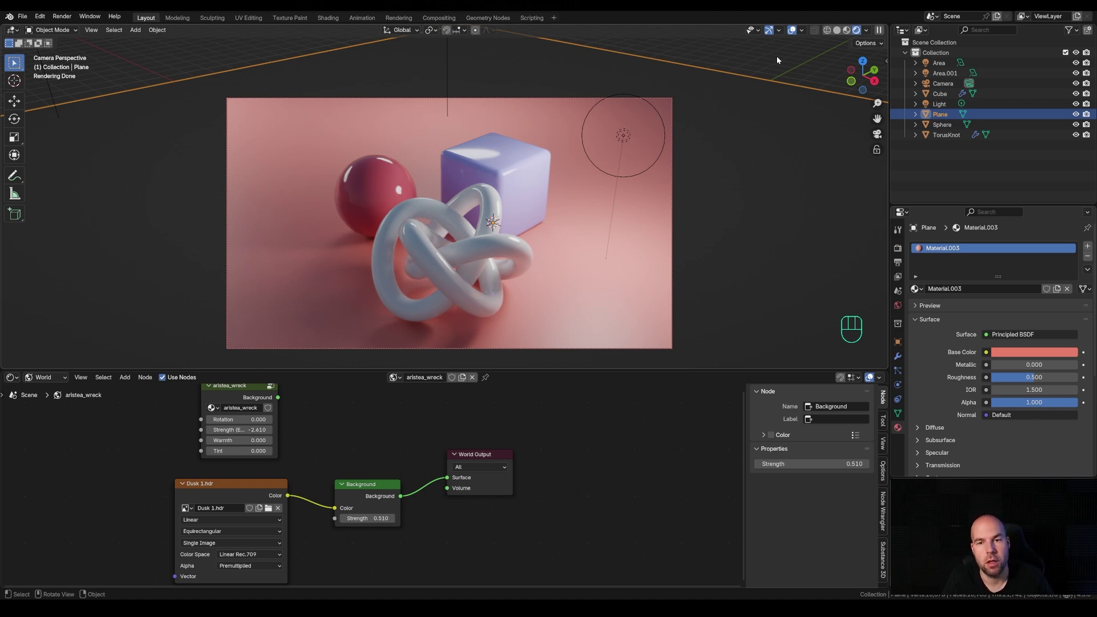
Duplicate the area light as Area.002 and tint it warm peach, returning to camera view
scroll(down, 3)
click(443, 48)
middle_click(464, 115)
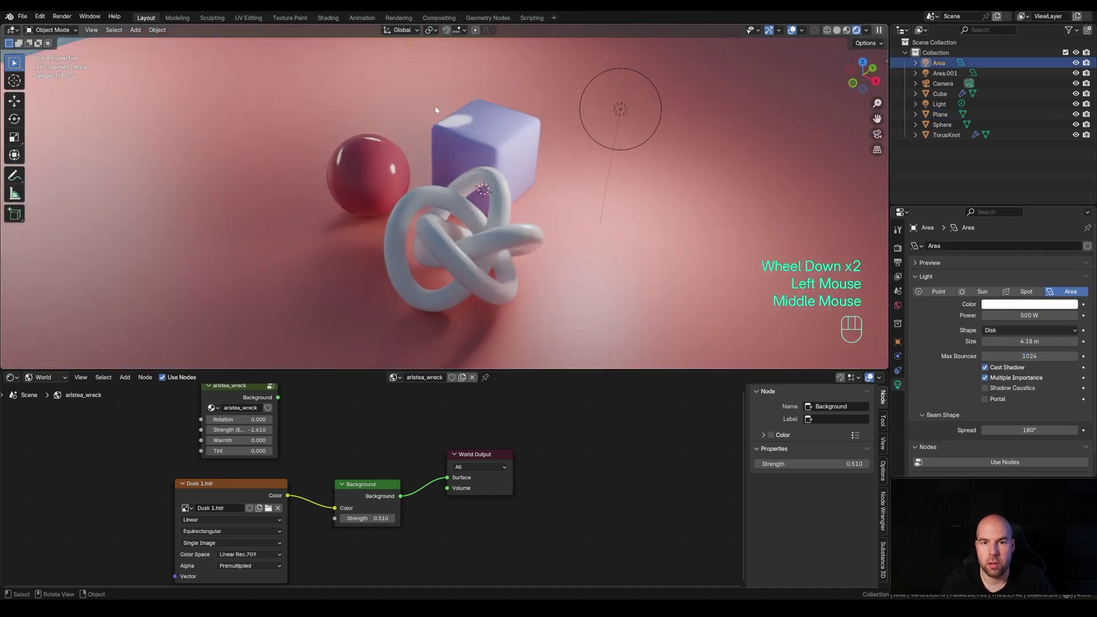
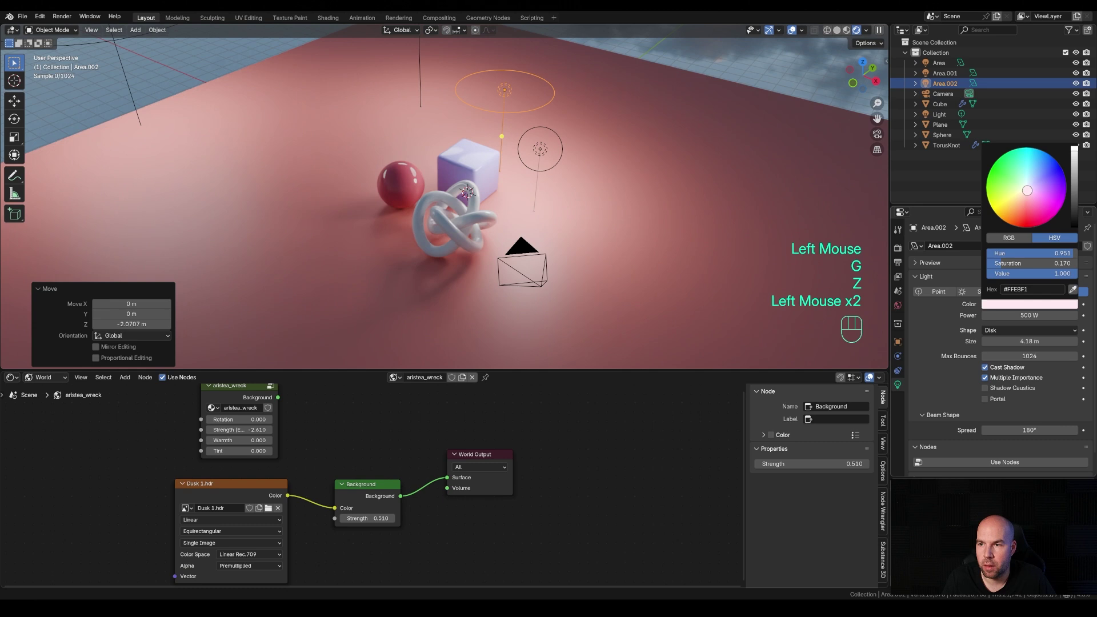
key(KP_0)
scroll(up, 3)
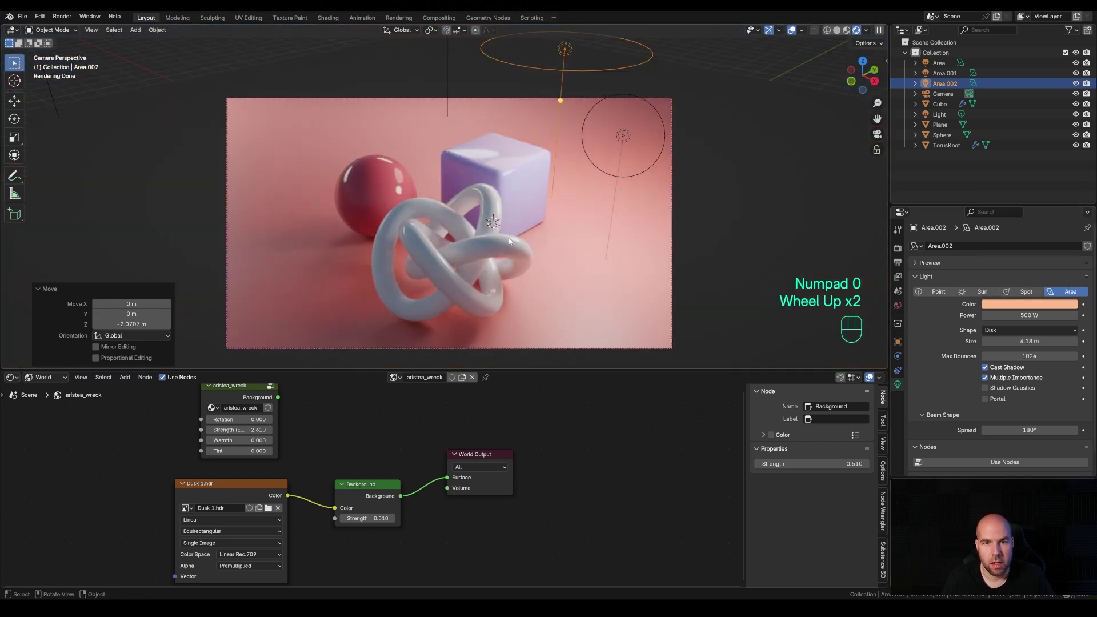
Cut the Dusk HDR texture's link to the Background Color input
scroll(up, 3)
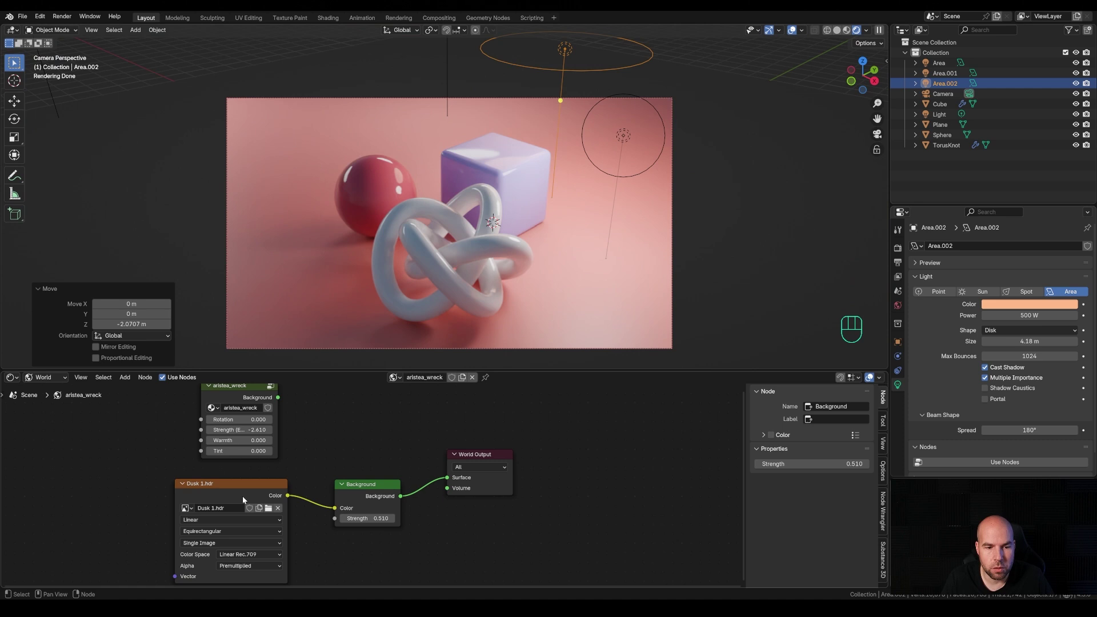
click(243, 496)
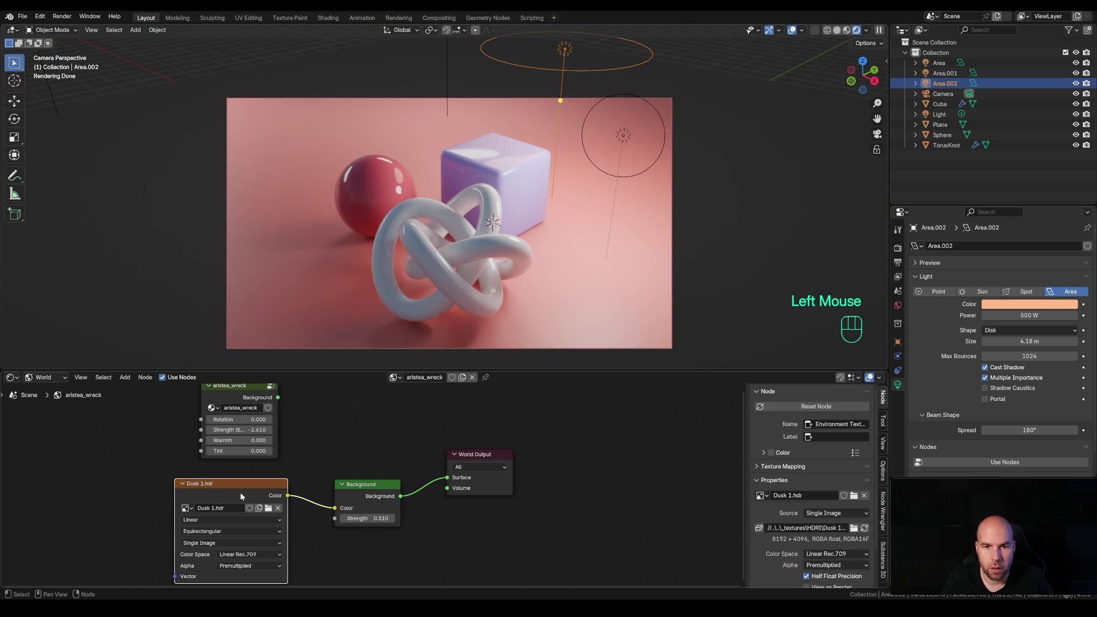
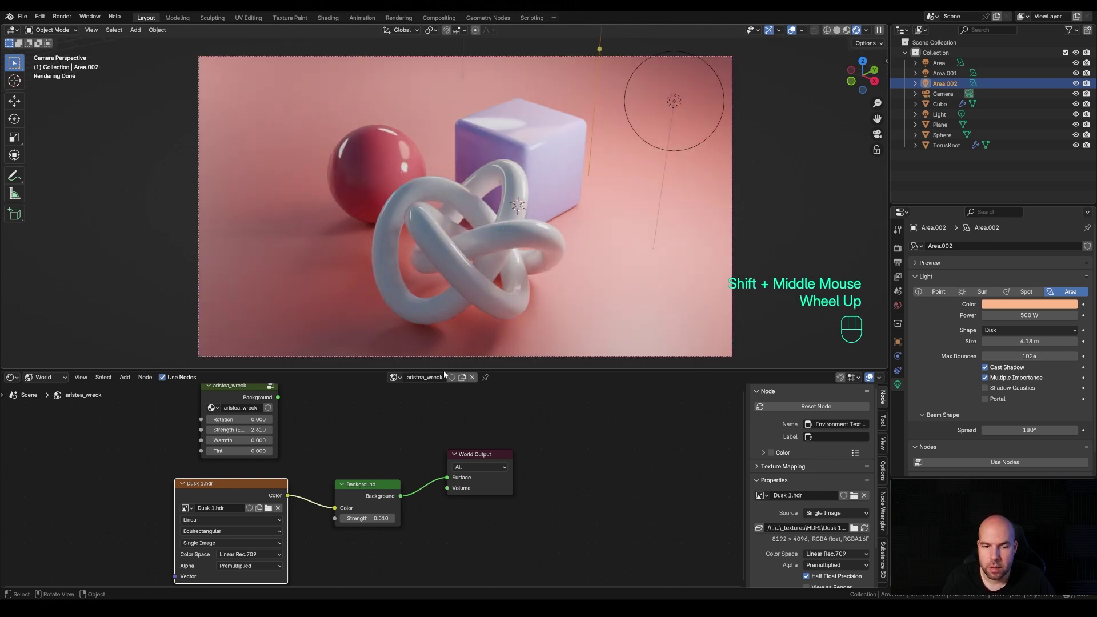
drag(334, 511, 325, 525)
Set the Background node colour to blue-violet at strength 1.000, then select the sphere
scroll(down, 3)
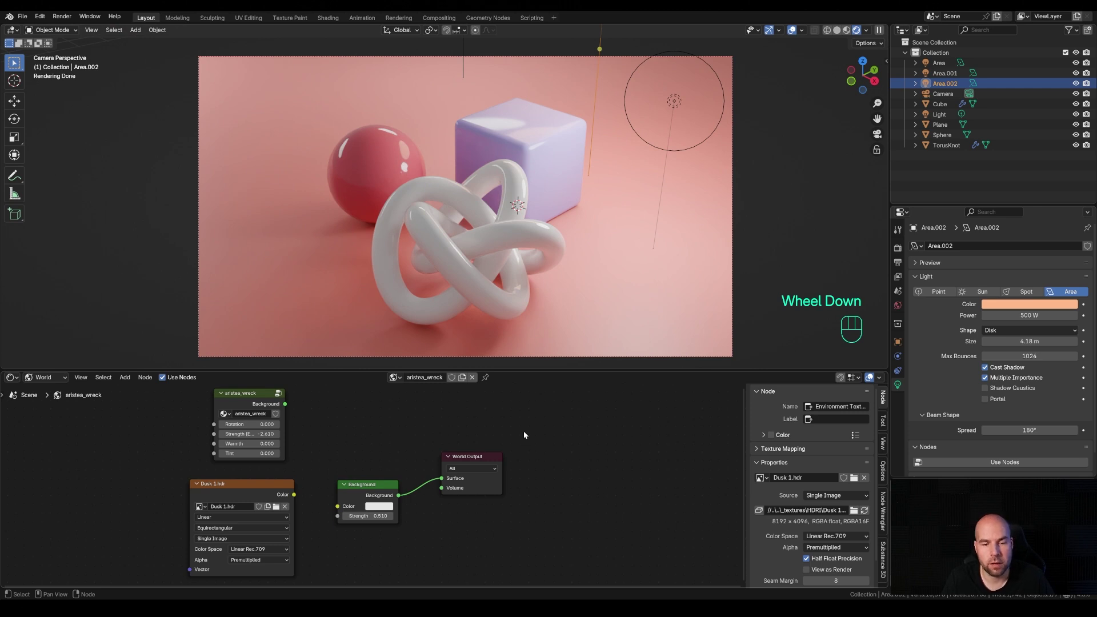
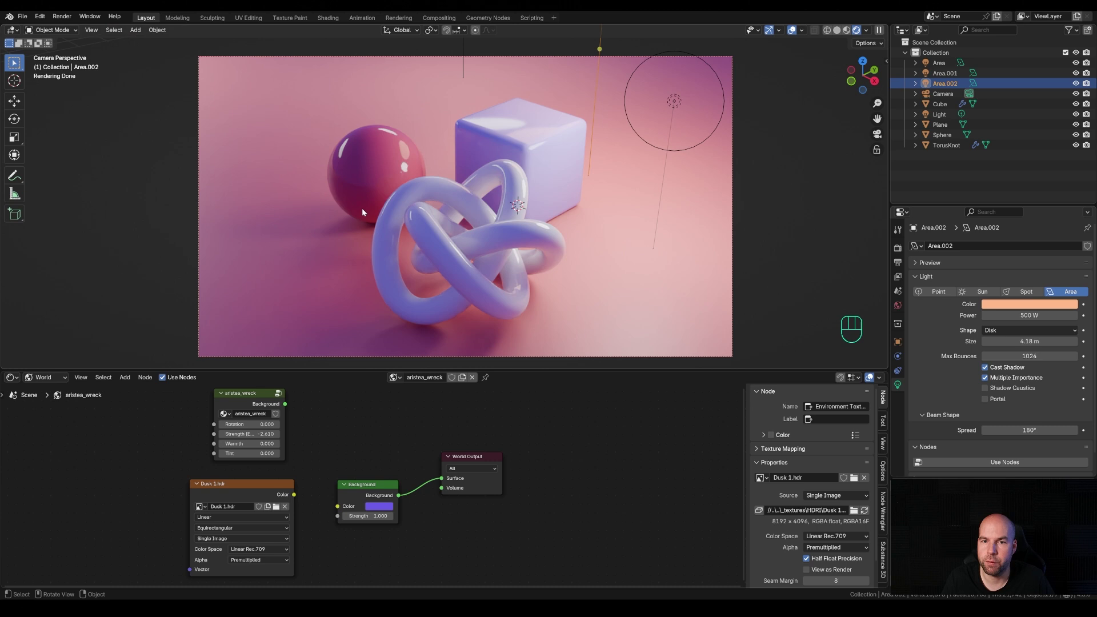
scroll(down, 3)
scroll(up, 3)
click(388, 168)
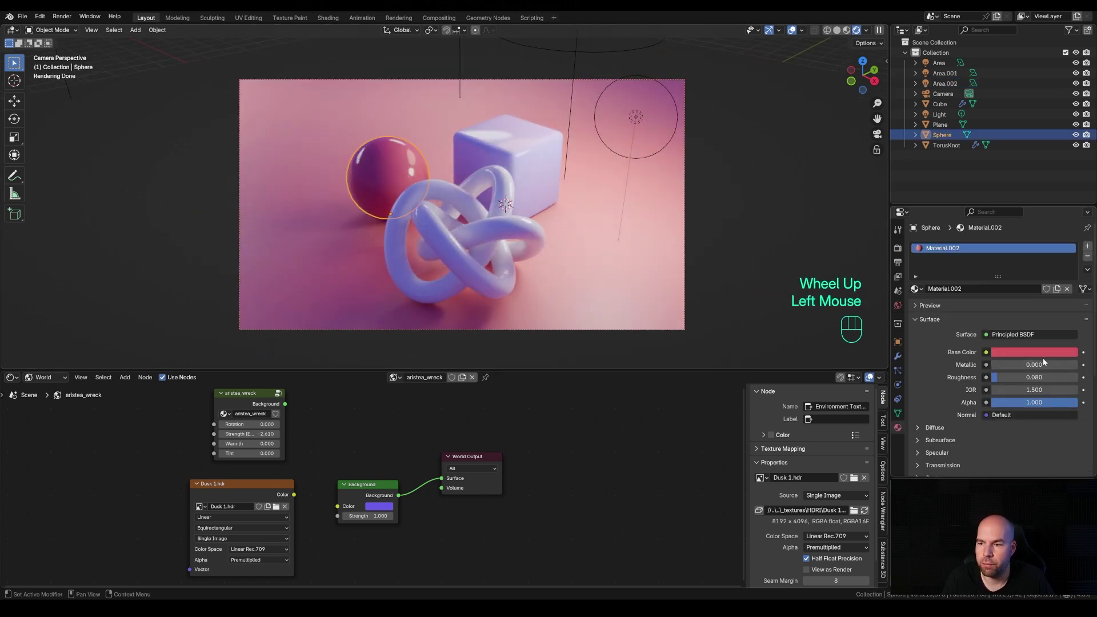
click(493, 143)
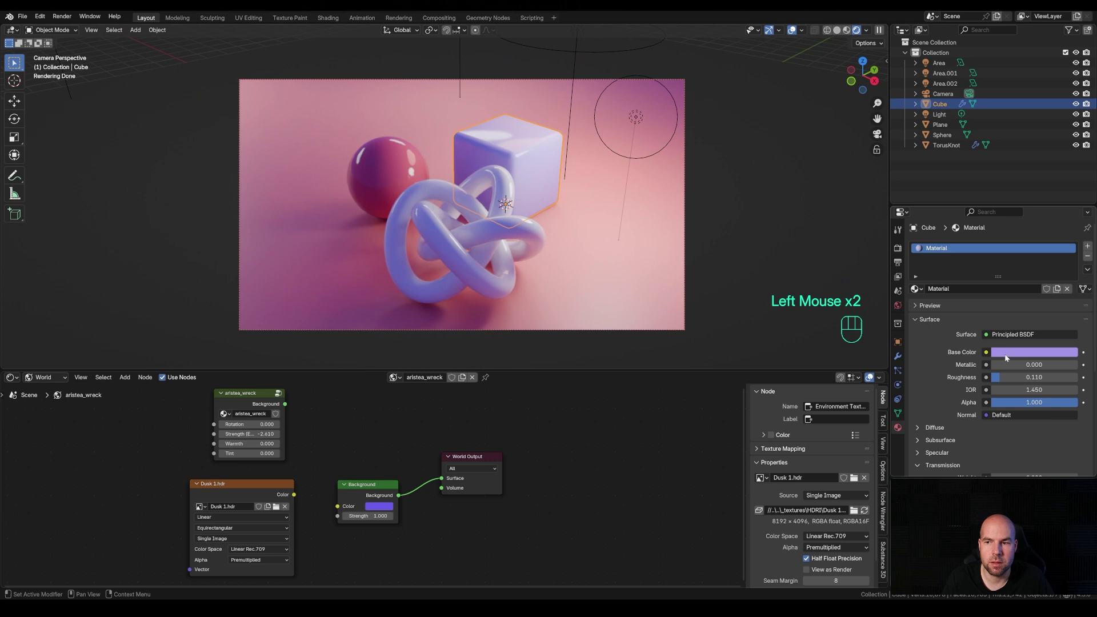
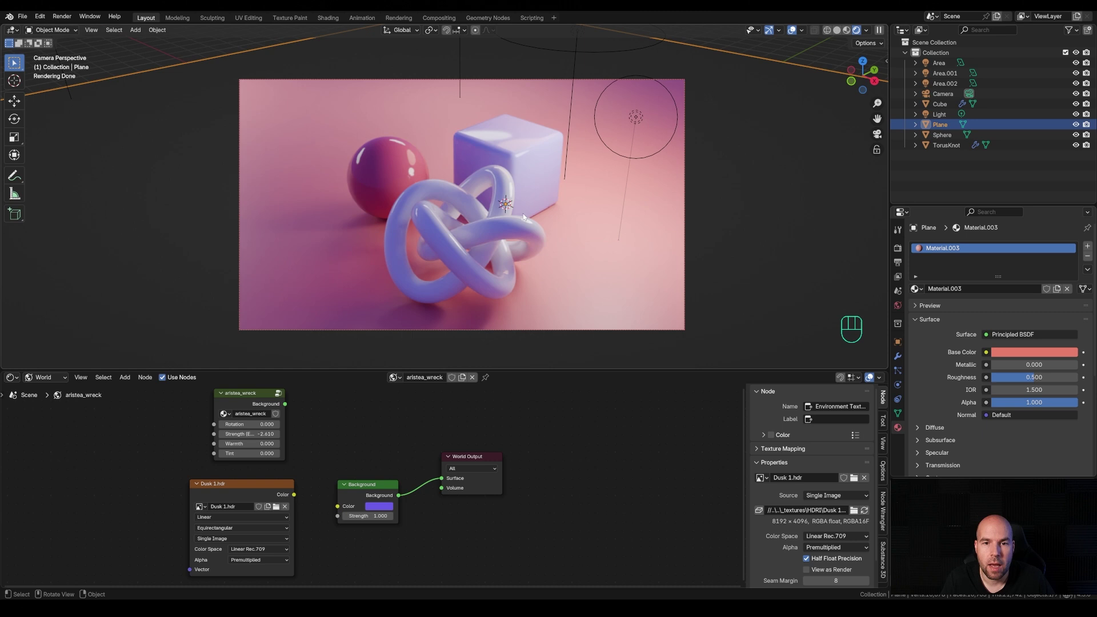
scroll(down, 3)
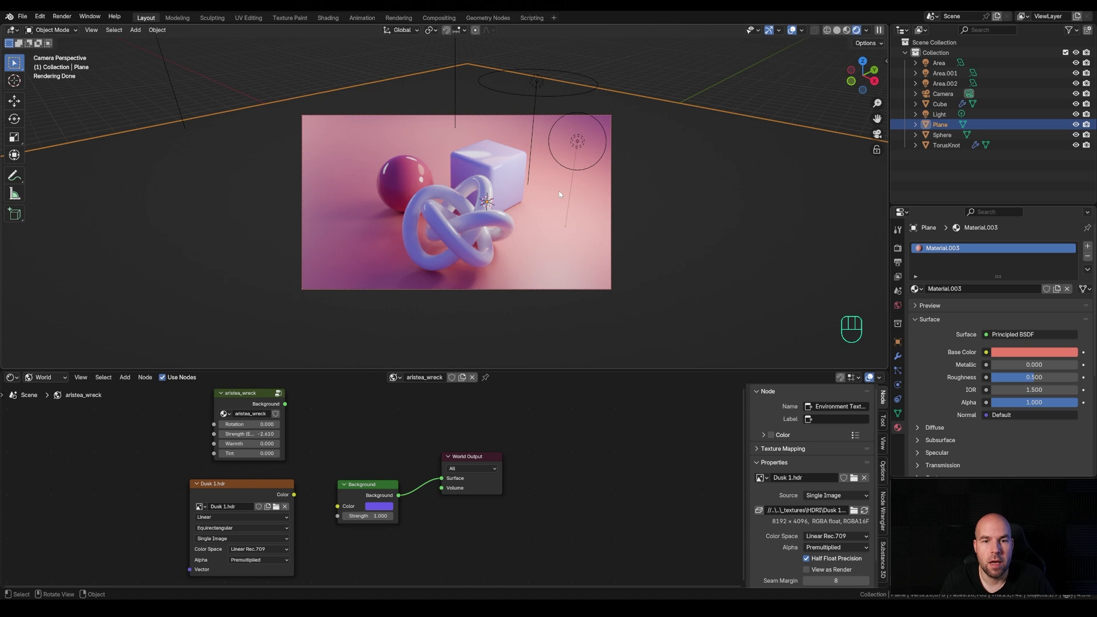
scroll(down, 3)
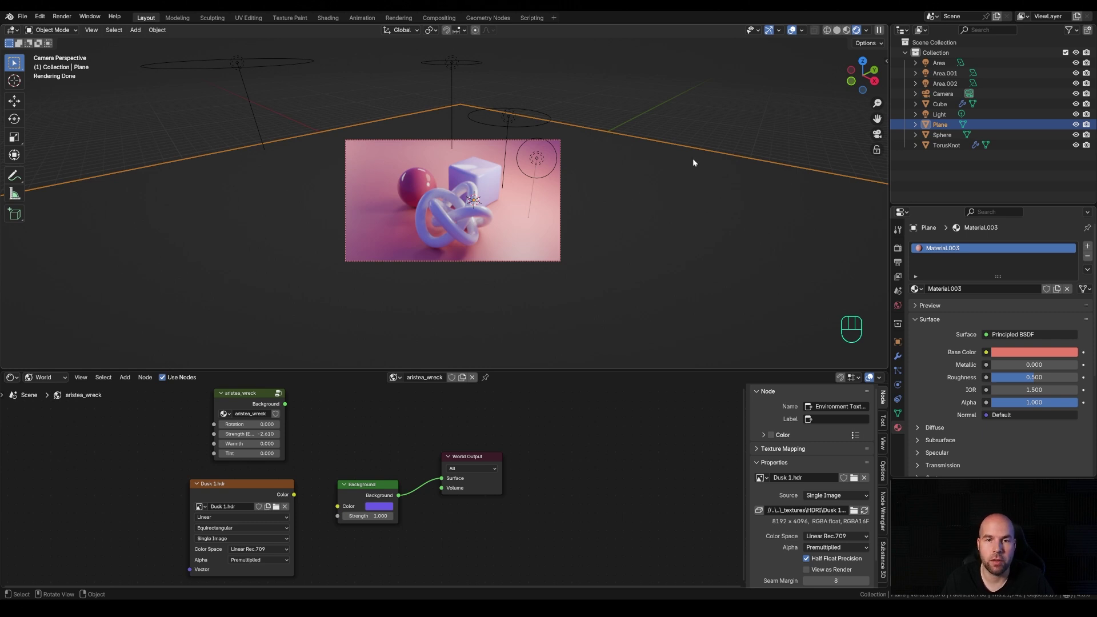
Duplicate the 50 W area light as Area.003 and move it to the left side of the scene
click(243, 69)
key(shift+d)
key(shift+z)
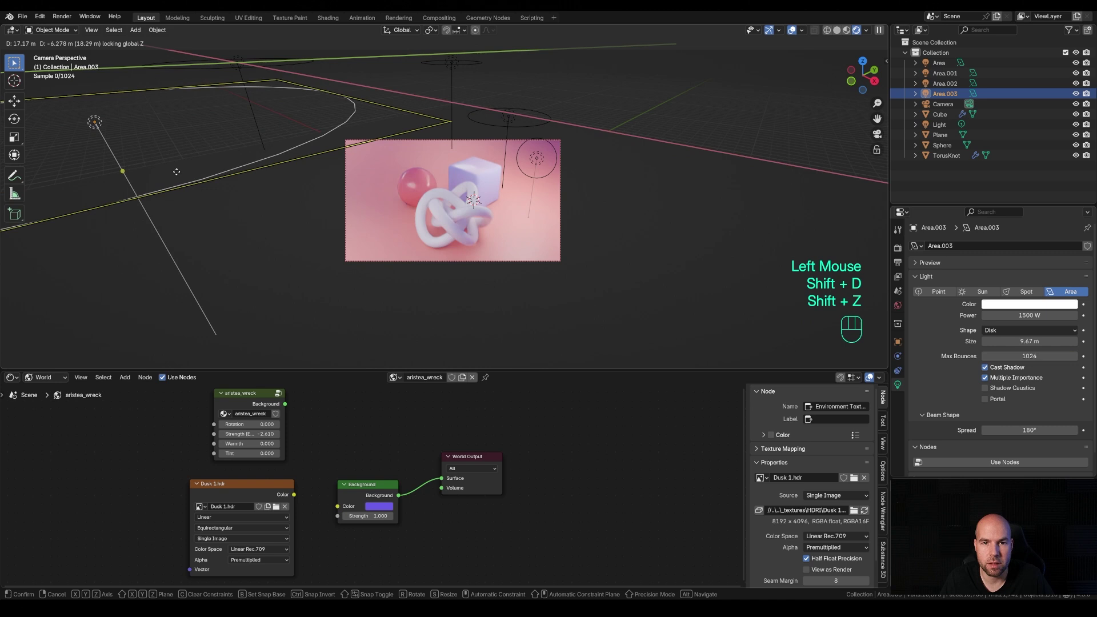
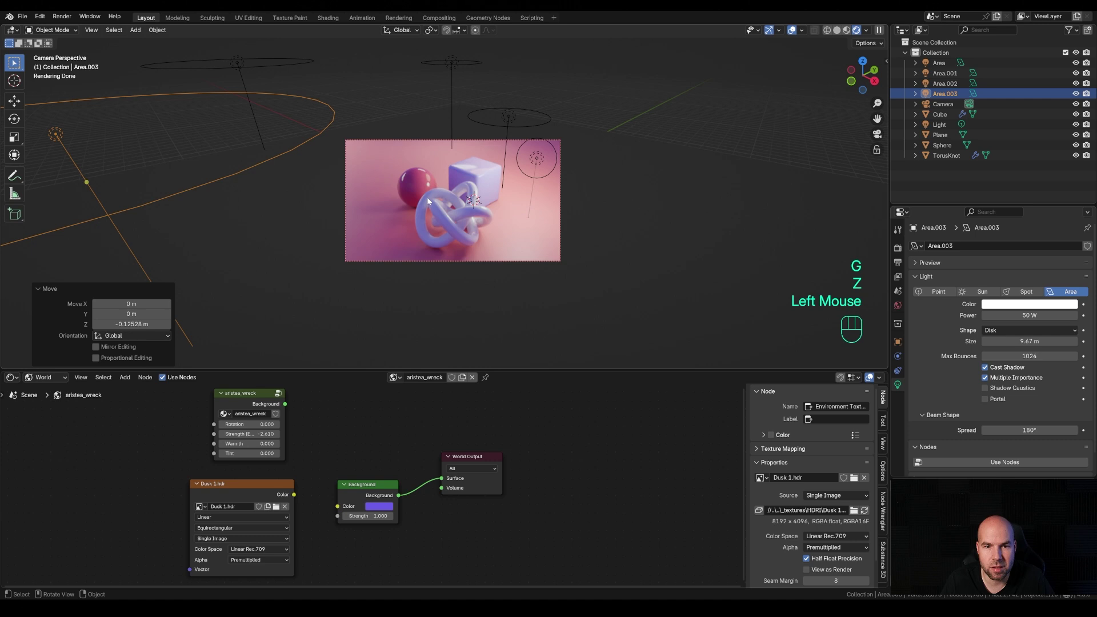
key(g)
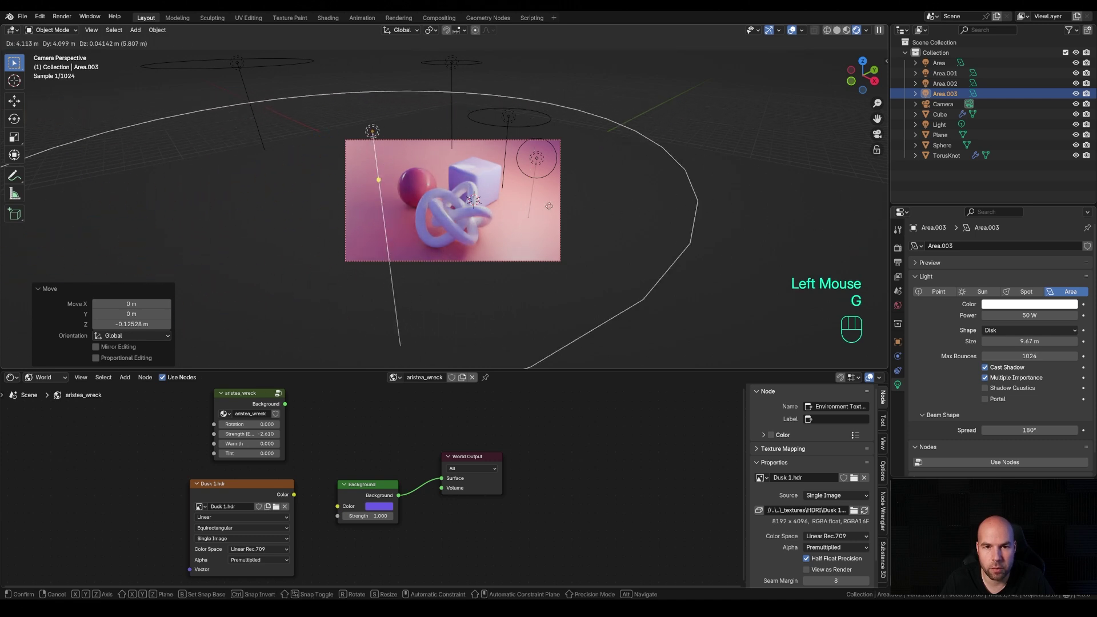
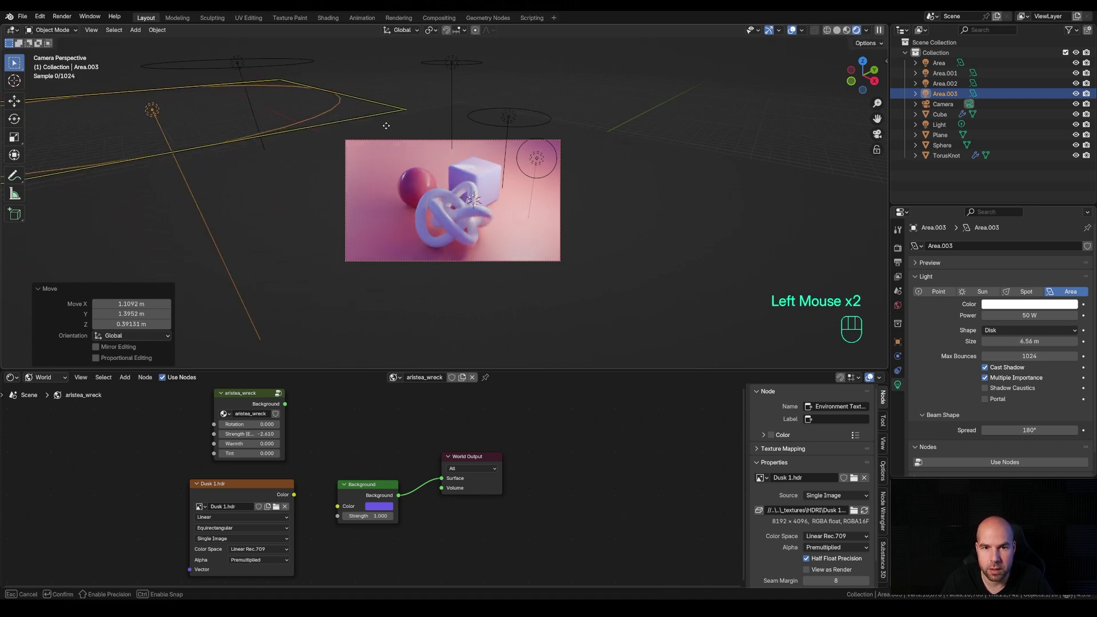
key(g)
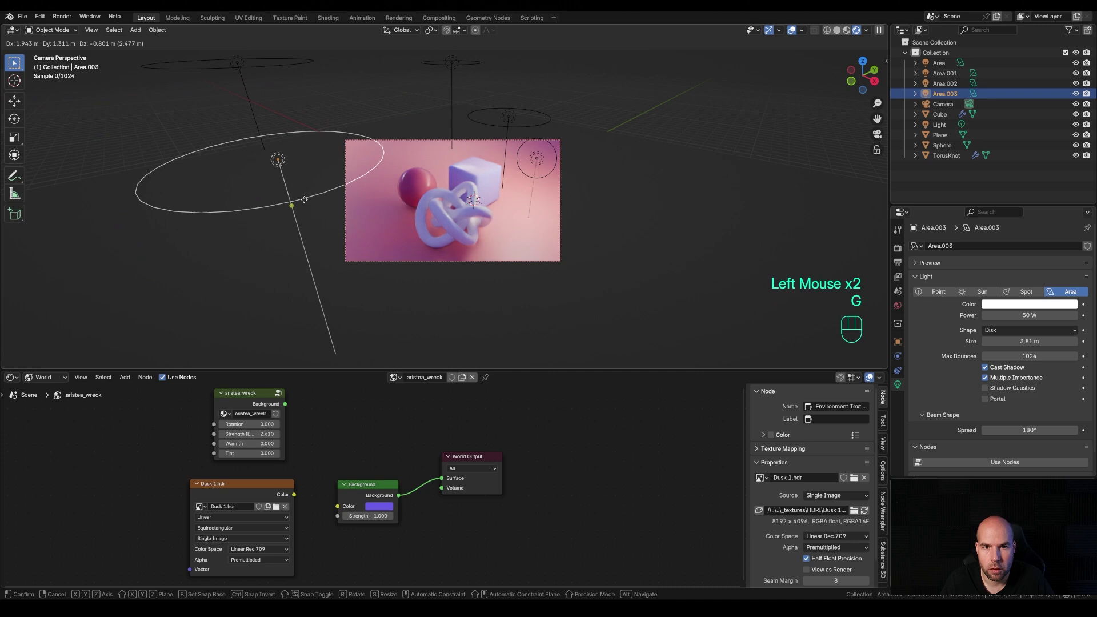
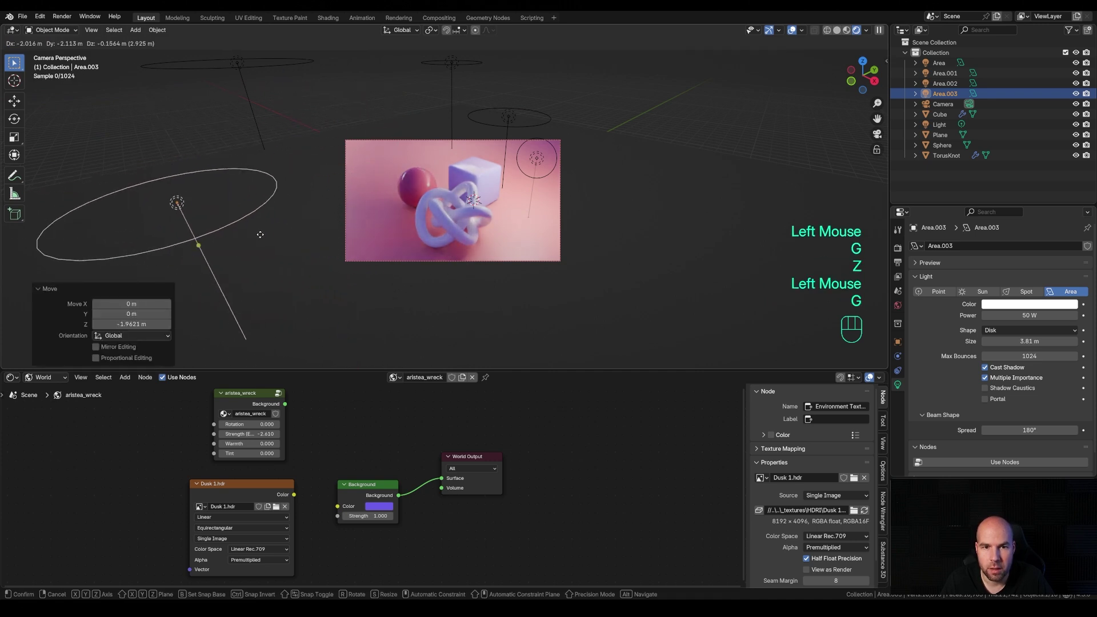
click(233, 237)
Duplicate Area.003 again as Area.004, keeping its height while moving the copy
scroll(up, 3)
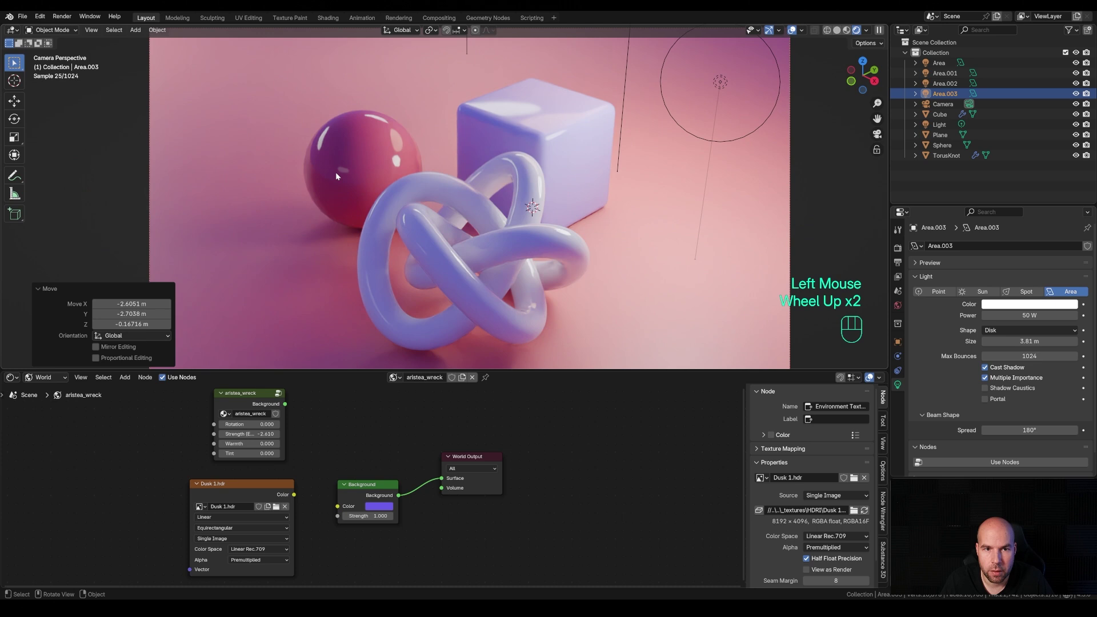
scroll(down, 3)
scroll(down, 3)
key(shift+d)
key(shift+z)
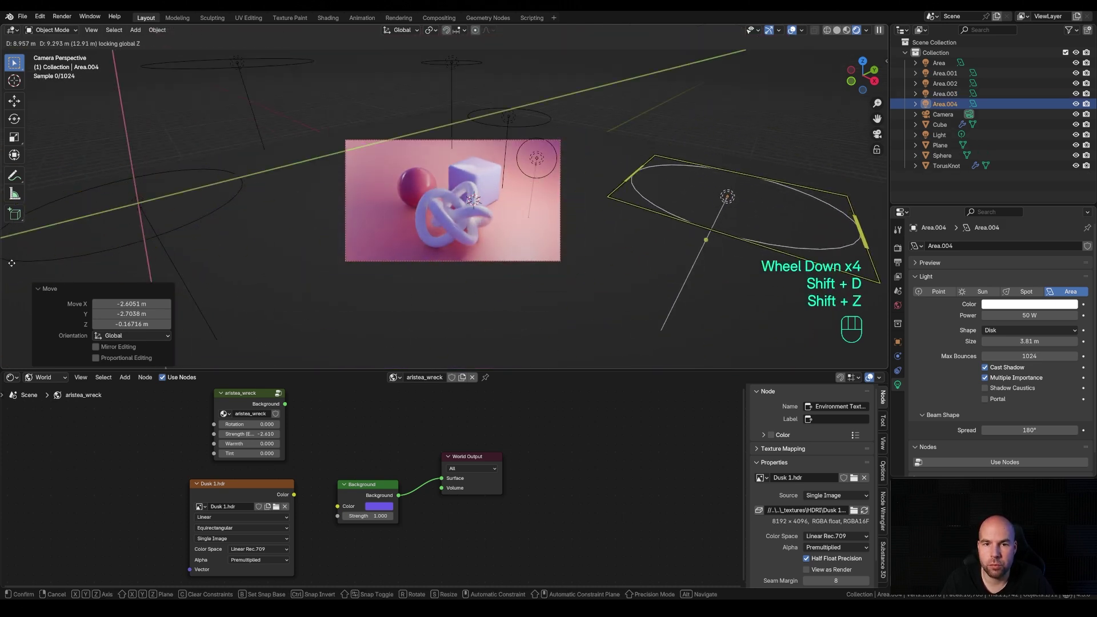
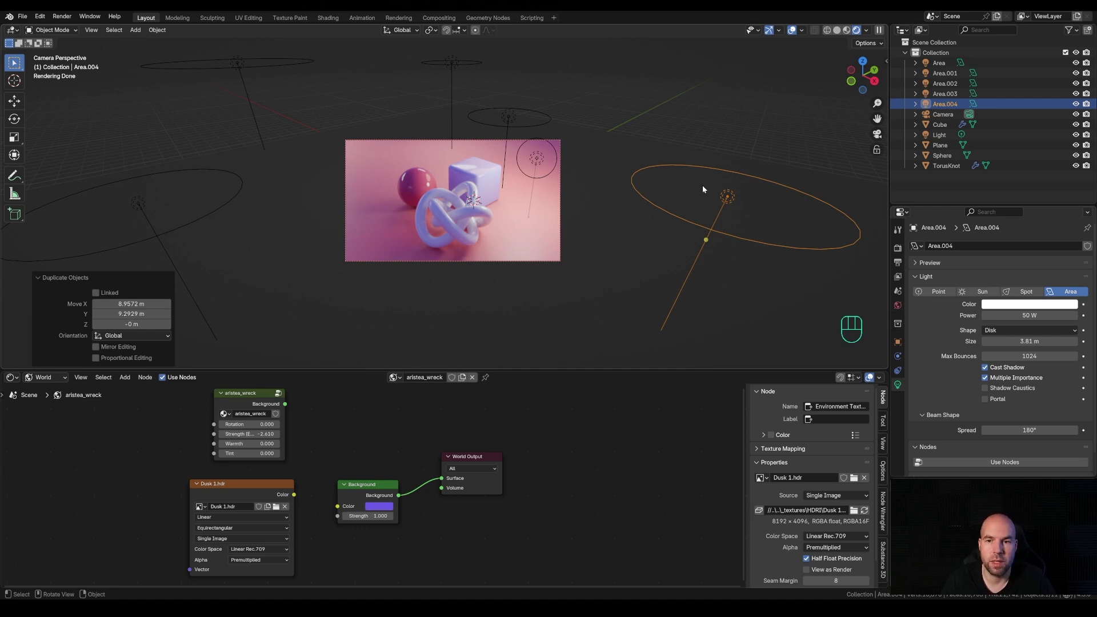
Drop Area.004 on the right and make the torus knot fully metallic with low roughness
scroll(up, 3)
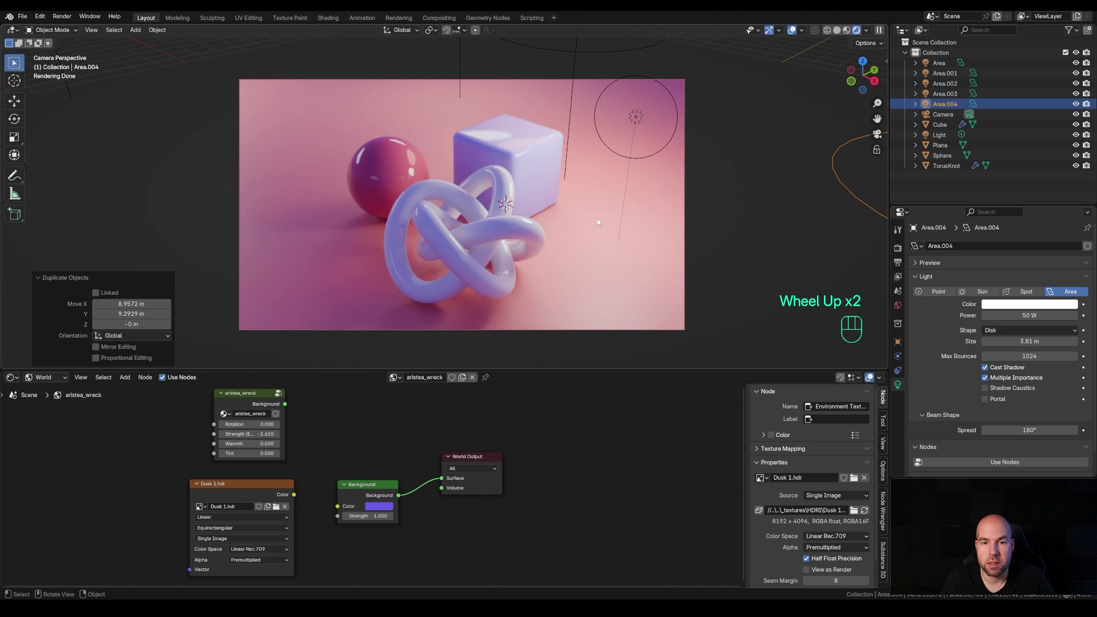
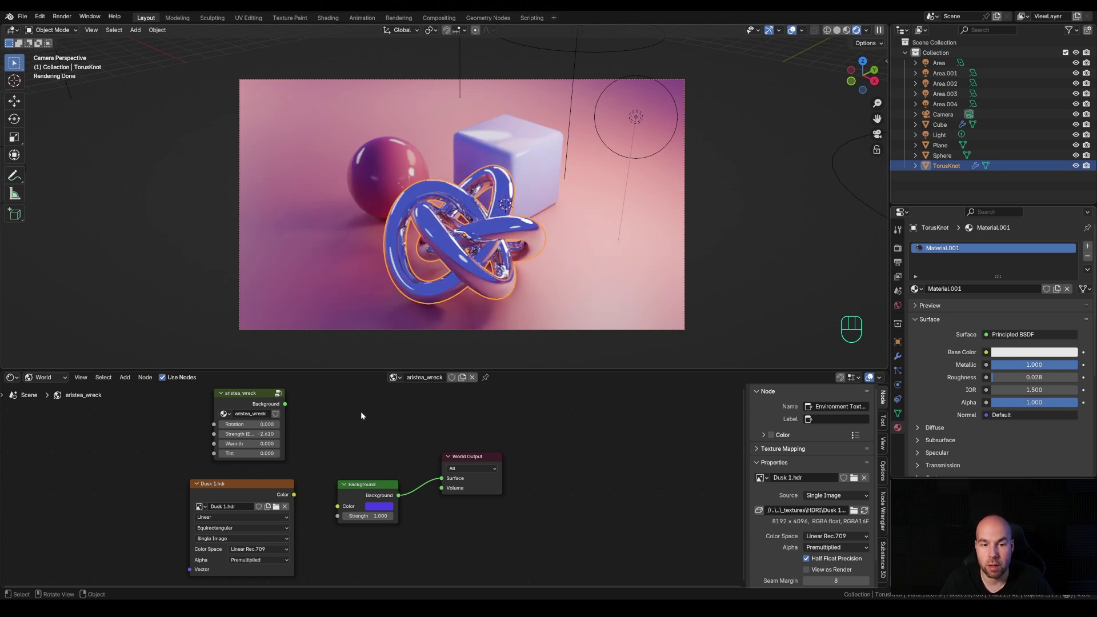
Test the Dusk HDR as background colour on the chrome knot, then unlink it for the plain violet background
drag(295, 498, 445, 480)
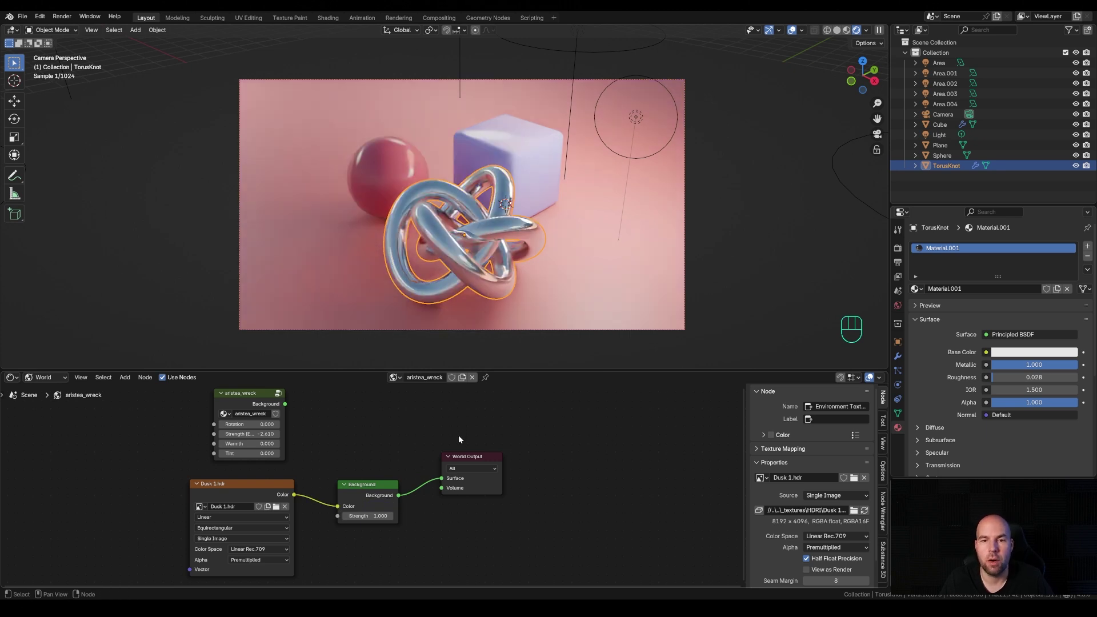
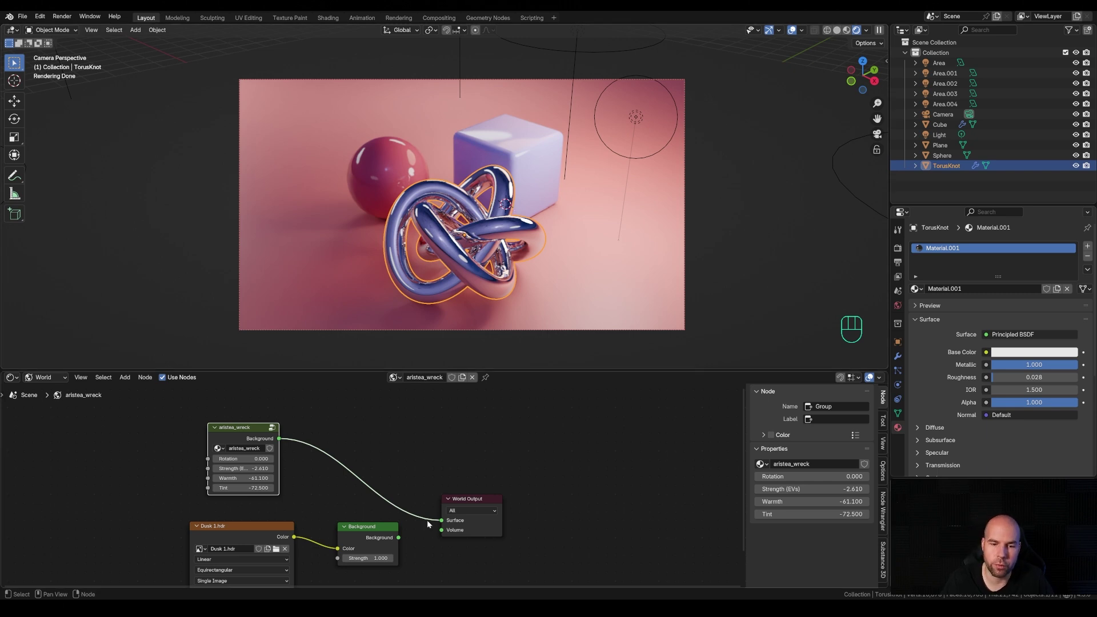
click(404, 540)
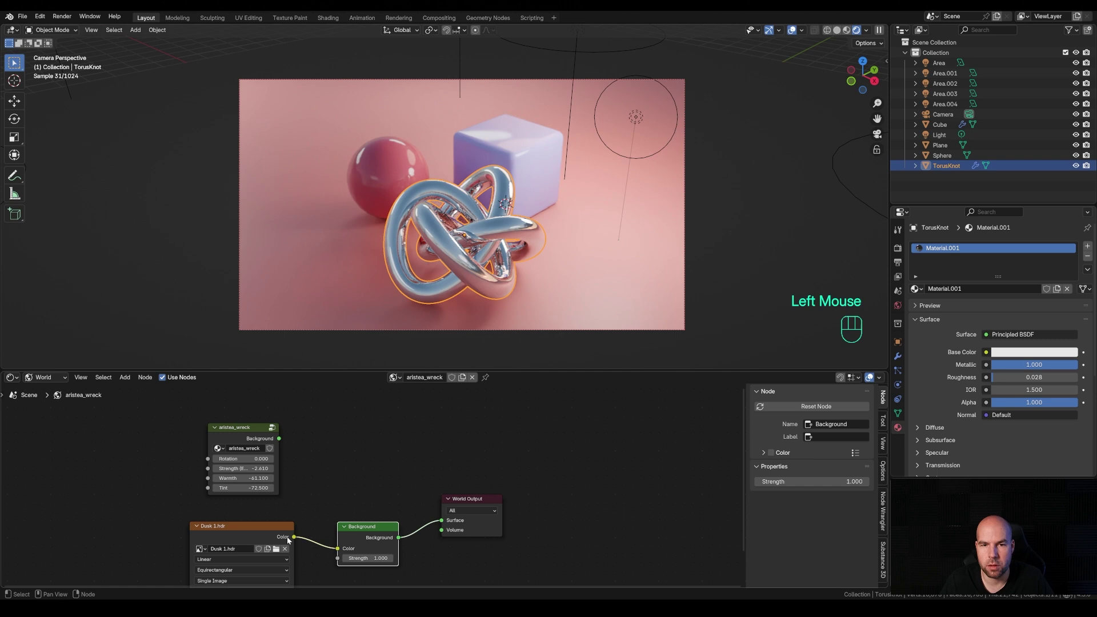
click(398, 488)
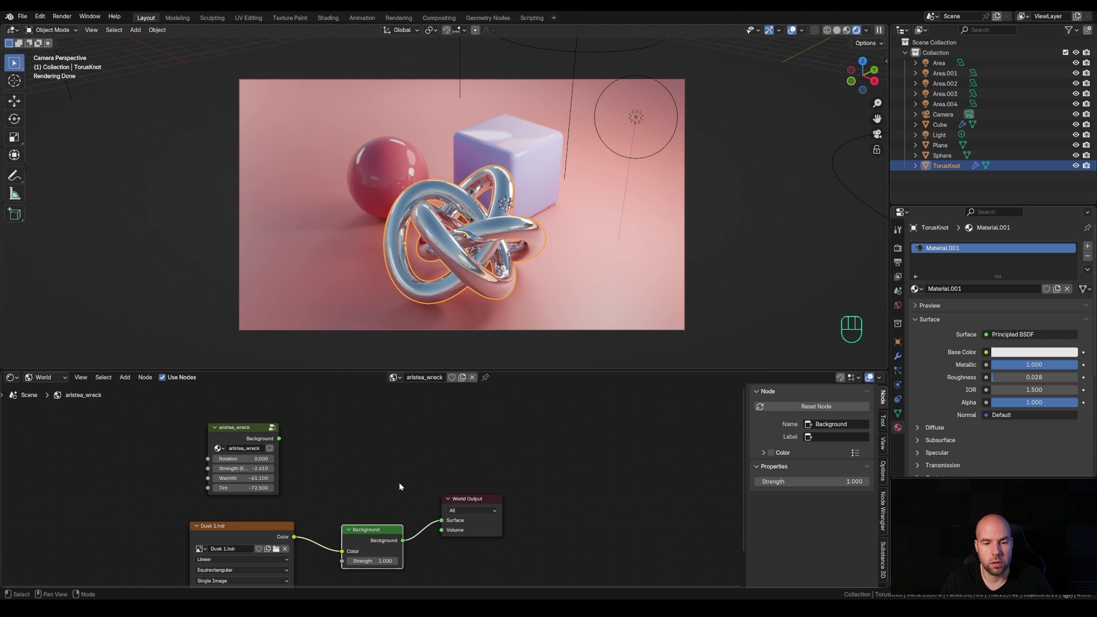
drag(339, 555, 318, 558)
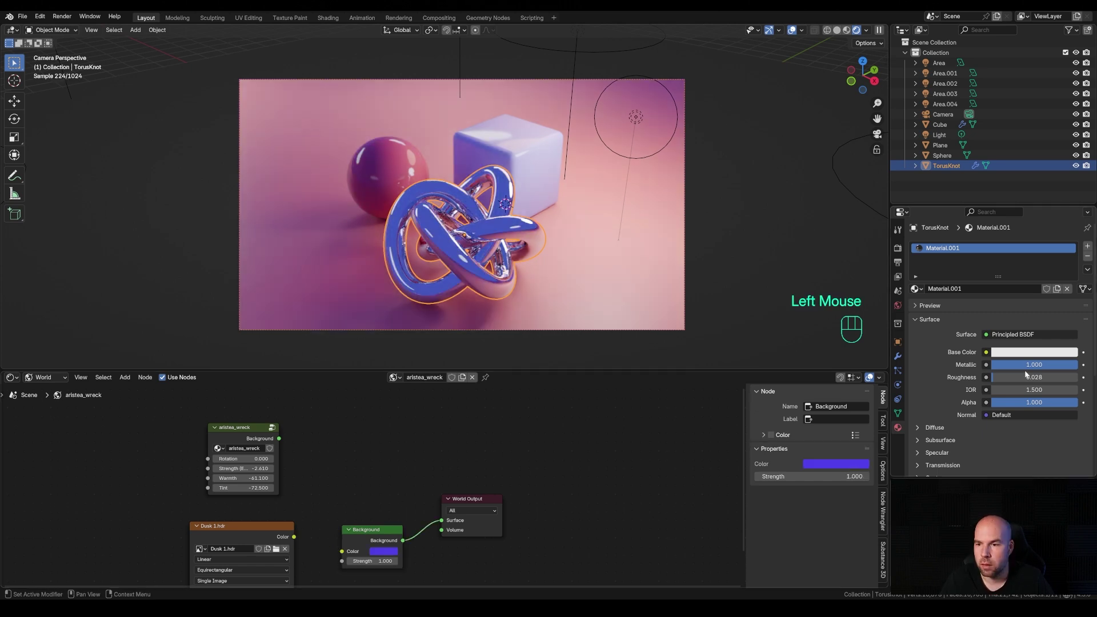
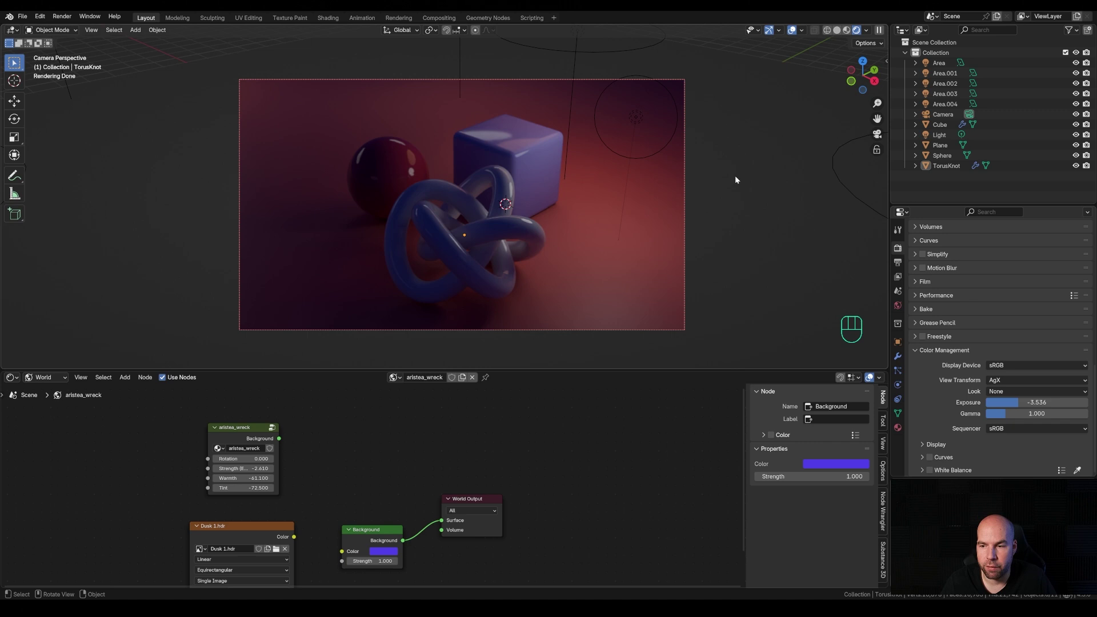
Reset exposure to zero and compare the Medium High Contrast look against no look
click(1033, 407)
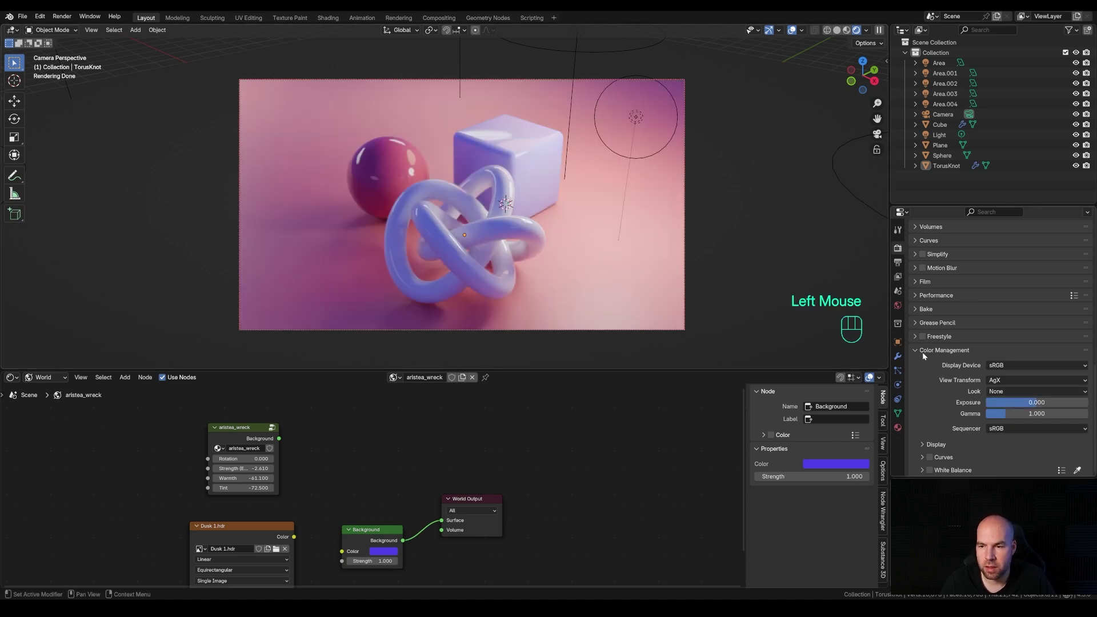
drag(1026, 396, 1020, 450)
drag(1005, 398, 1012, 463)
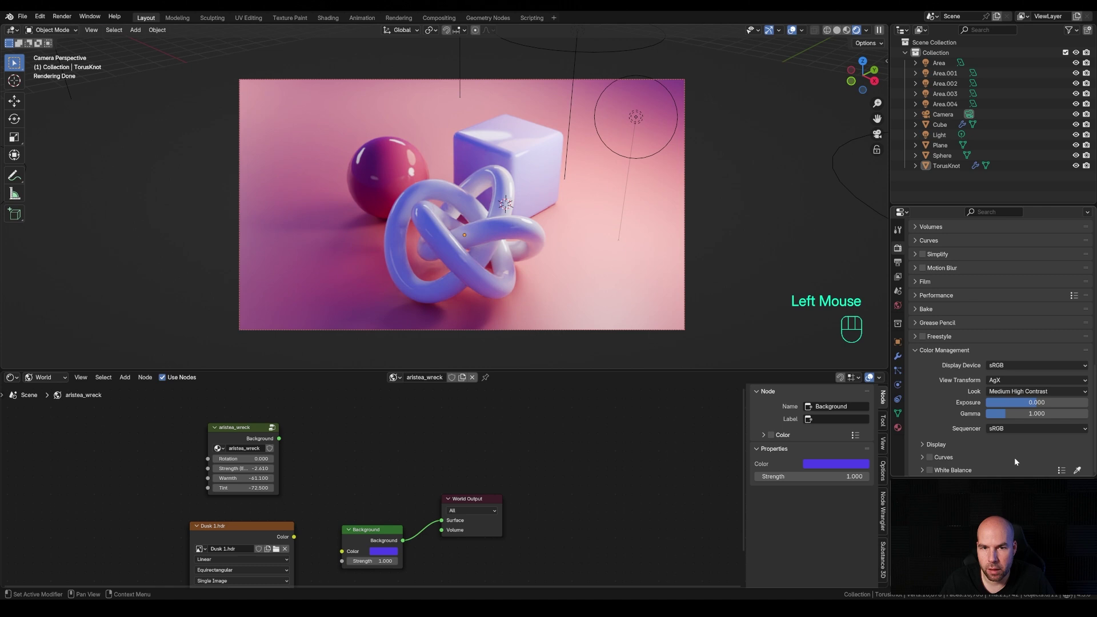
scroll(down, 3)
drag(1000, 396, 997, 408)
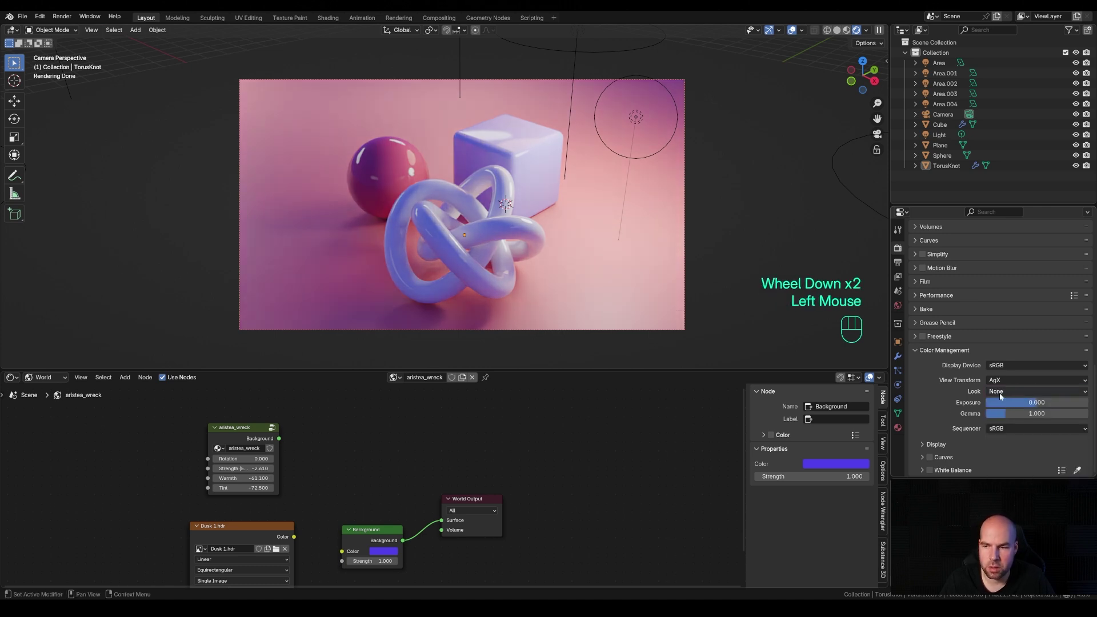
Try a tone-curve point, switch curves back off, and settle on the Medium High Contrast look
click(931, 461)
scroll(down, 3)
click(925, 459)
scroll(down, 3)
click(987, 413)
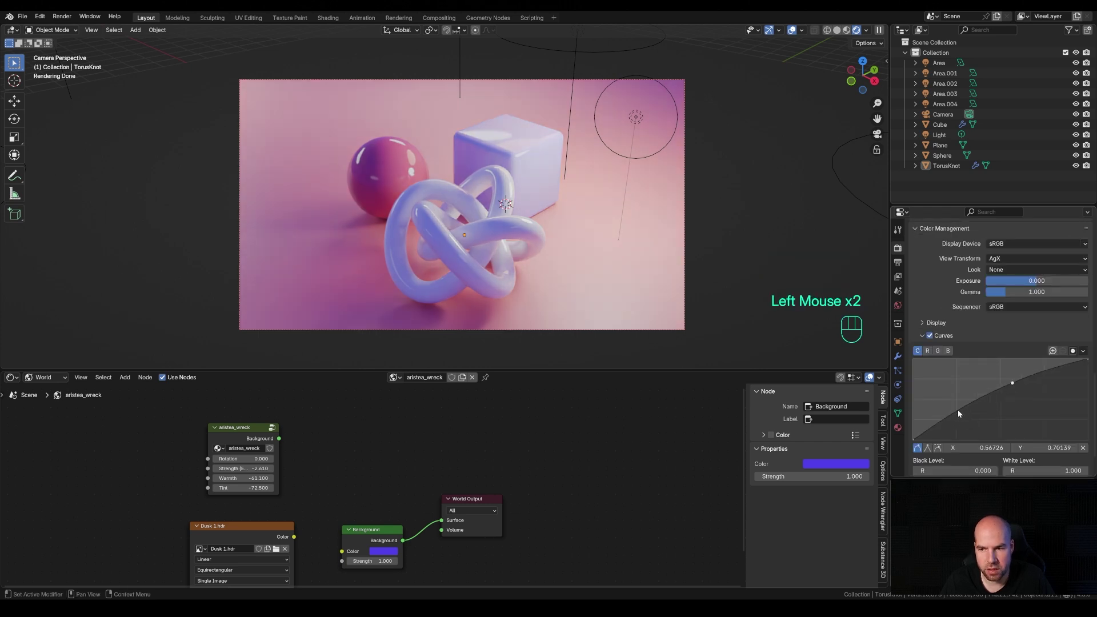
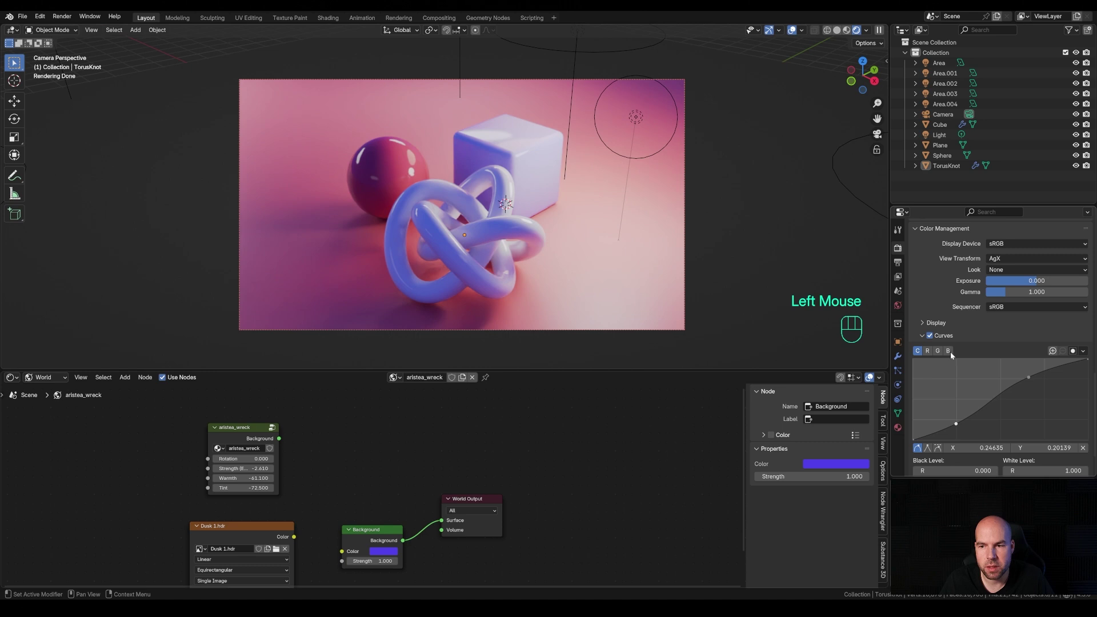
click(933, 338)
scroll(up, 3)
drag(1008, 352, 1011, 421)
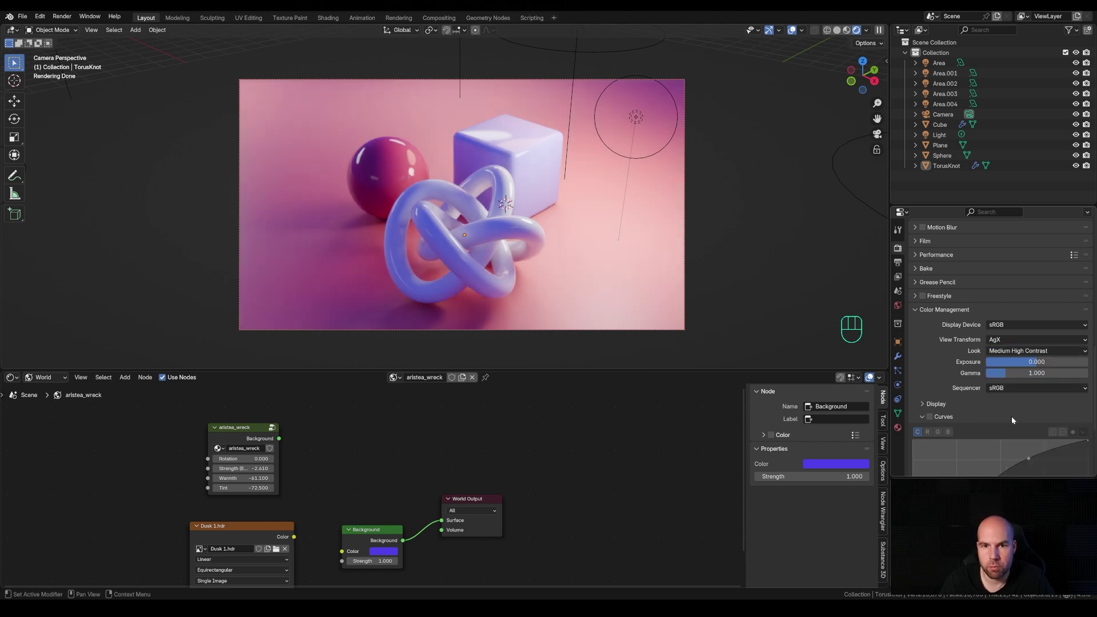
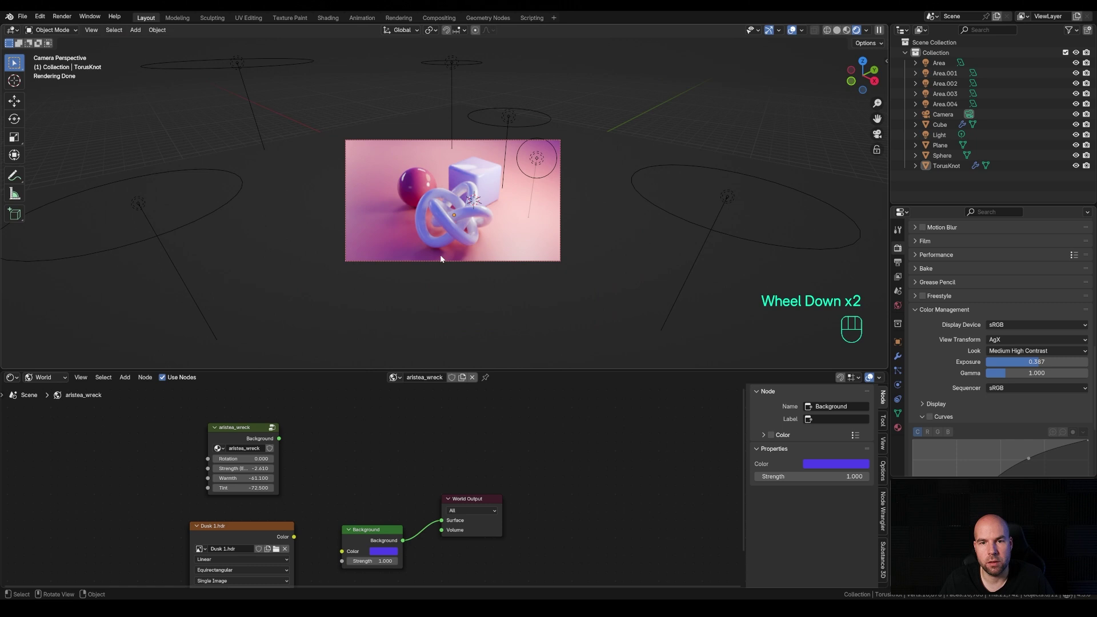
scroll(up, 3)
scroll(up, 3)
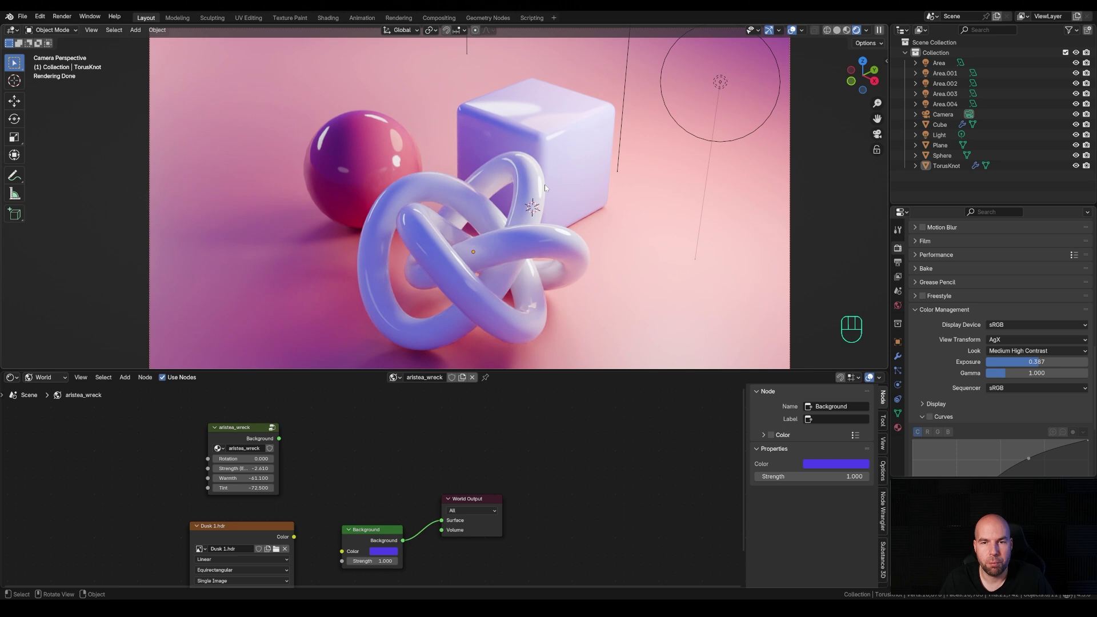
scroll(down, 3)
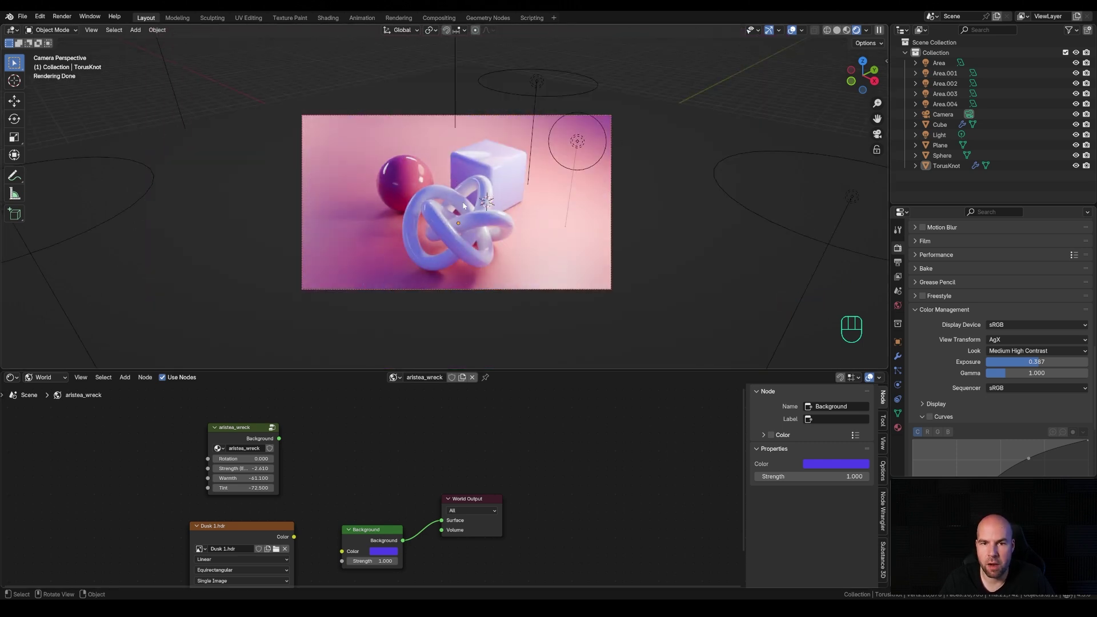
scroll(up, 3)
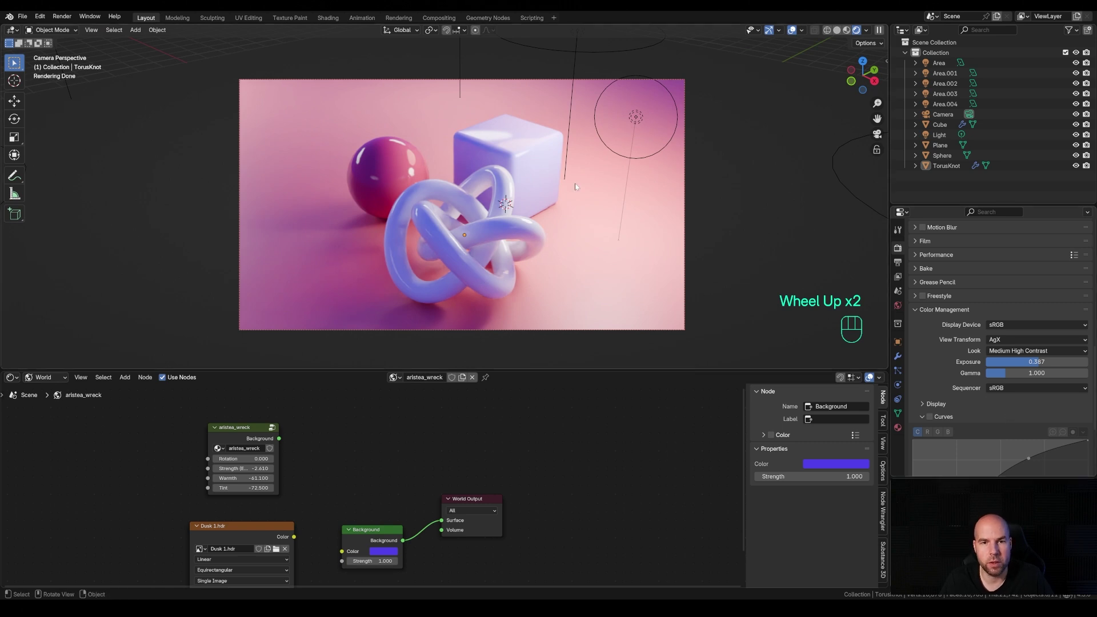
scroll(up, 3)
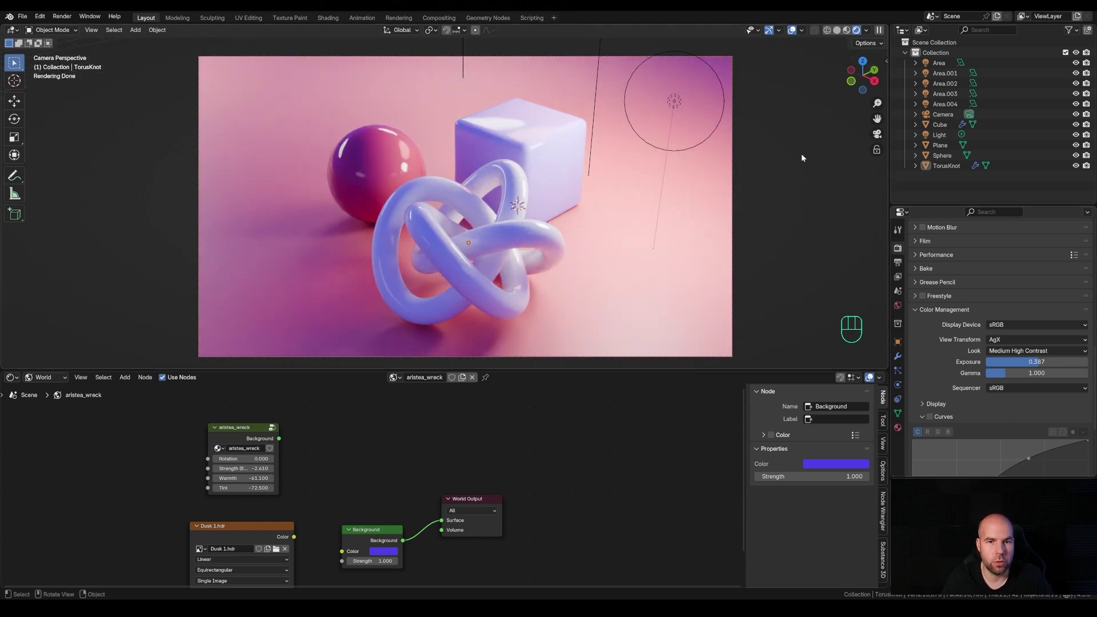